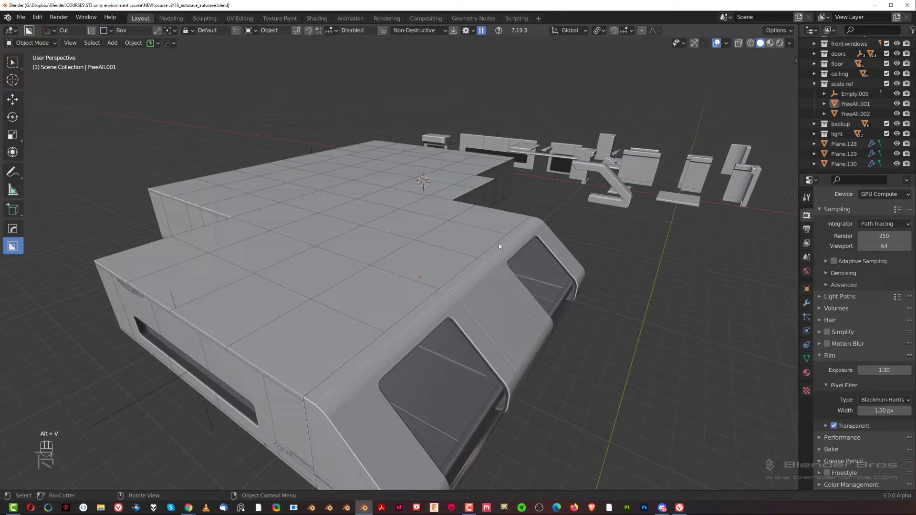
Look over the level and modular pieces and collapse the scale ref collection in the outliner.
left_click_drag(462, 252, 463, 241)
middle_click(462, 241)
left_click_drag(457, 251, 483, 258)
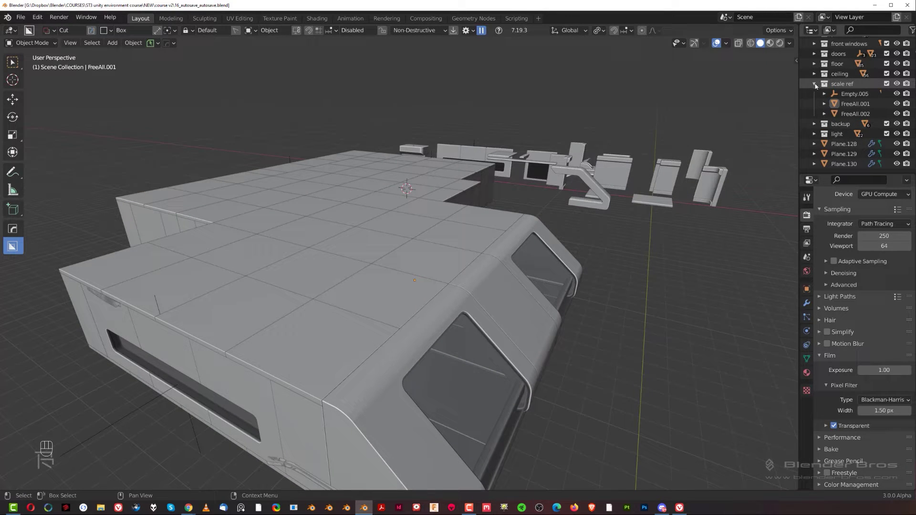
left_click(814, 88)
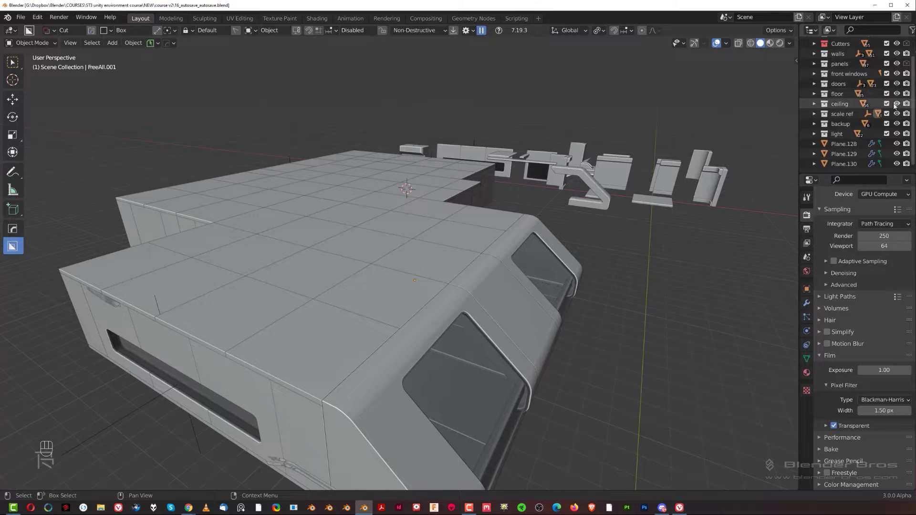
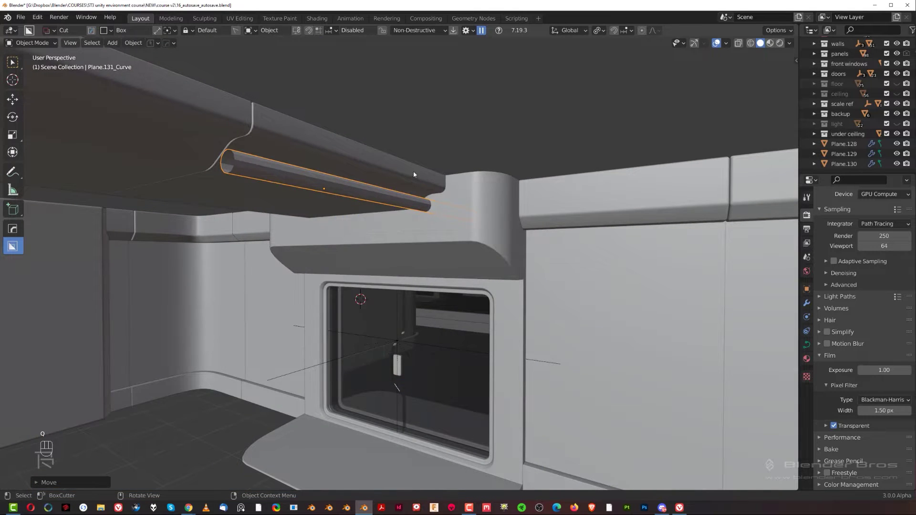
Slide the rounded pipe along X so it sits snugly under the ceiling beam above the window frame.
left_click_drag(349, 209, 386, 236)
left_click_drag(367, 219, 359, 238)
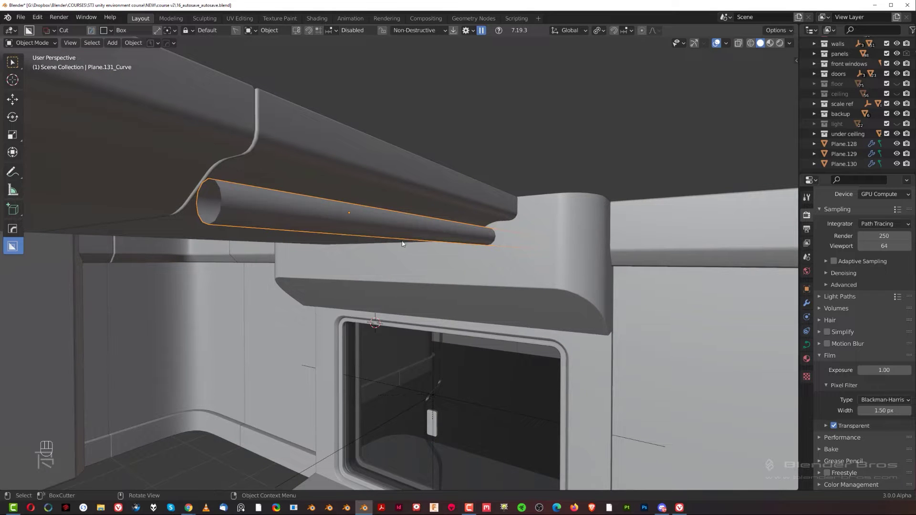
left_click_drag(424, 246, 448, 240)
key("g")
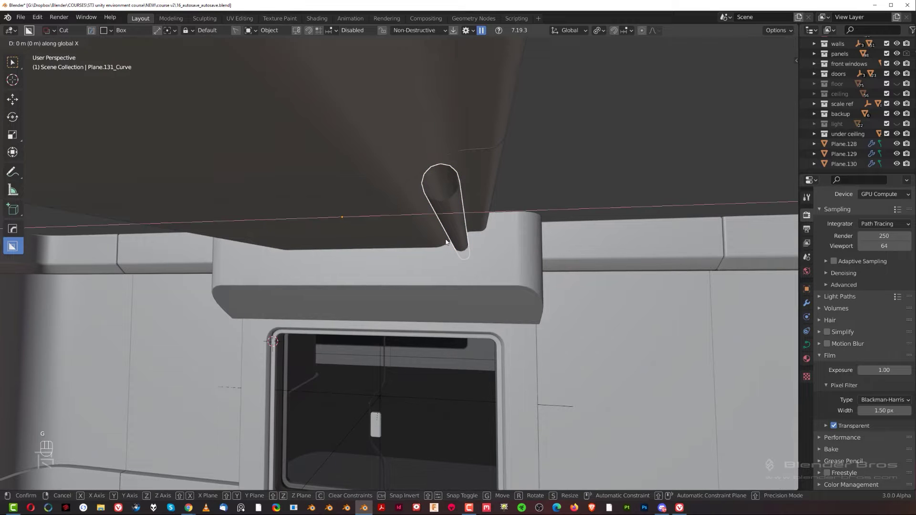
key("g")
key("g")
Orbit along the ceiling beam to check the pipe's fit from several sides.
left_click_drag(451, 226, 439, 221)
middle_click(439, 233)
left_click_drag(420, 230, 408, 229)
left_click_drag(391, 234, 341, 252)
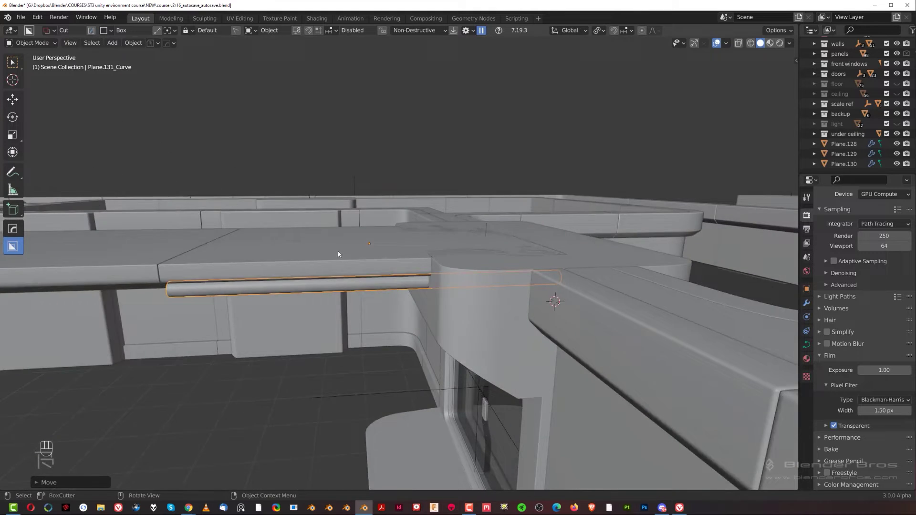
left_click_drag(368, 248, 372, 222)
middle_click(403, 245)
middle_click(412, 266)
middle_click(514, 267)
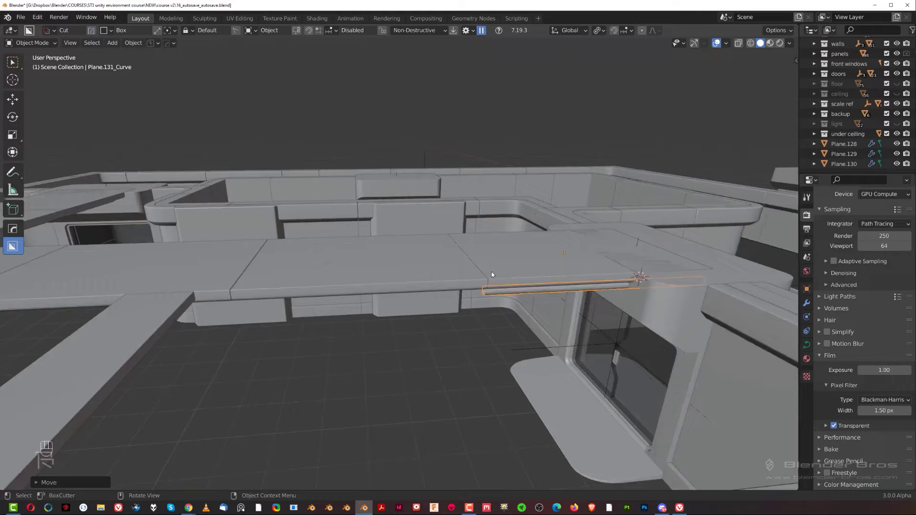
left_click_drag(515, 279, 520, 294)
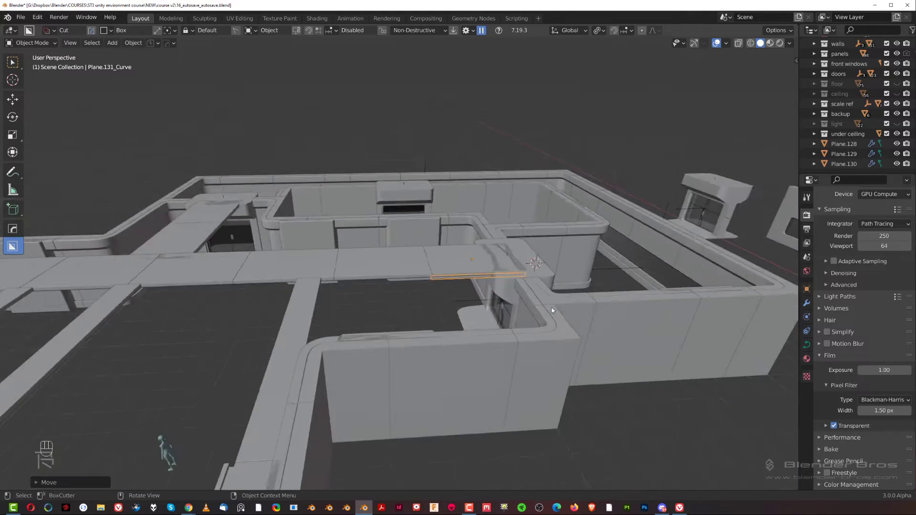
From top view, duplicate the pipe and place the copy further along the ceiling beam.
key("KP_5")
left_click_drag(468, 291, 474, 282)
key("shift+d")
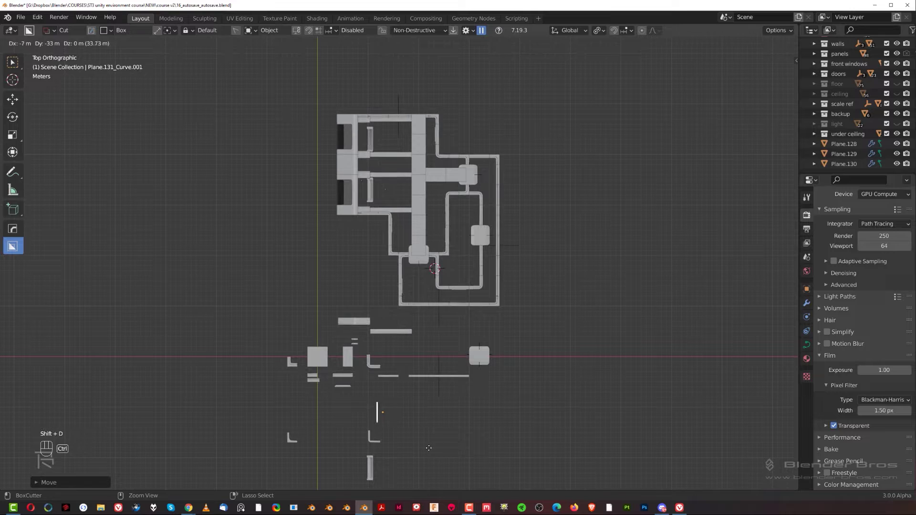
left_click_drag(450, 281, 534, 246)
Check the copy under the beam in perspective and duplicate the pipe again to continue the run.
middle_click(328, 328)
key("KP_5")
middle_click(257, 333)
left_click_drag(454, 314, 444, 304)
left_click_drag(446, 286, 441, 272)
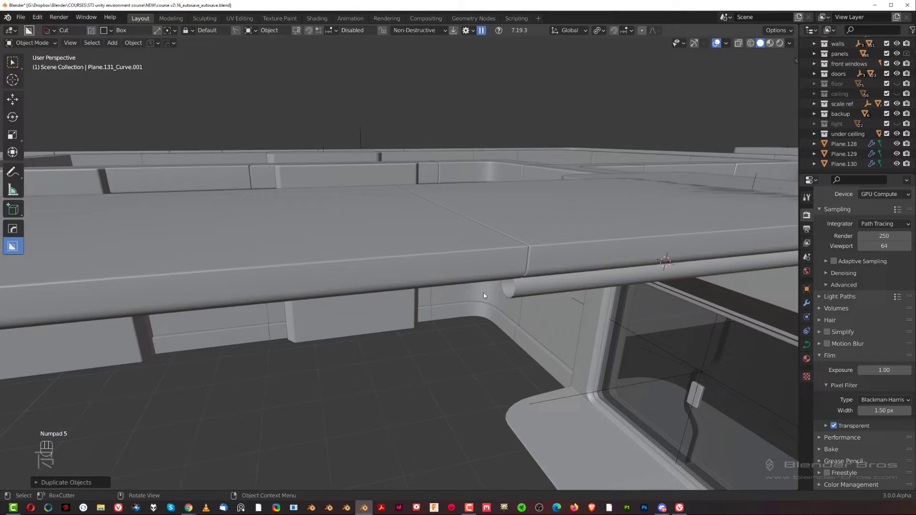
left_click_drag(536, 292, 507, 296)
key("shift+d")
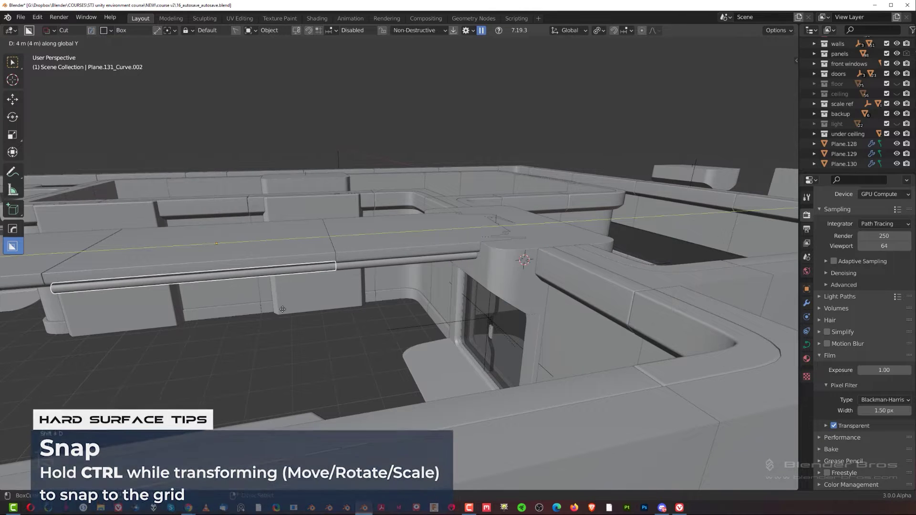
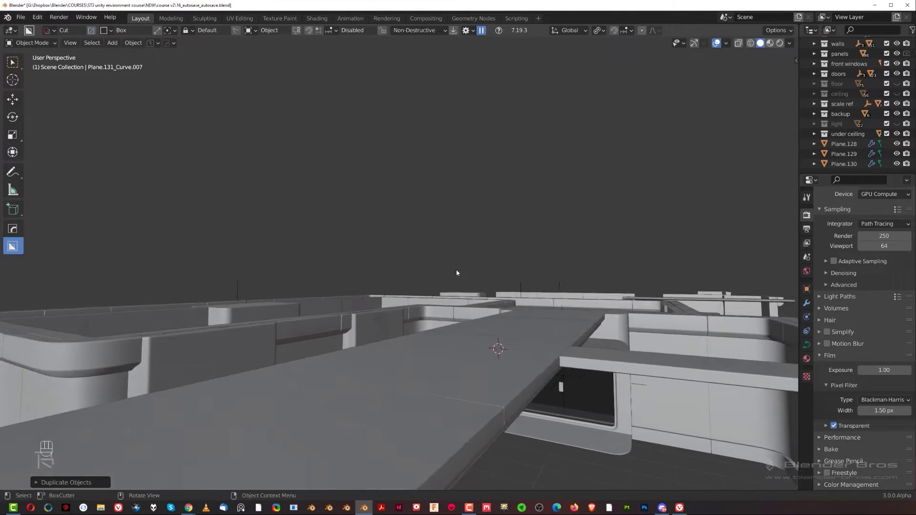
Duplicate the pipe, set the copy beside the original and scale it slightly thinner.
left_click_drag(489, 316, 479, 190)
middle_click(479, 190)
middle_click(503, 193)
left_click_drag(577, 187, 444, 216)
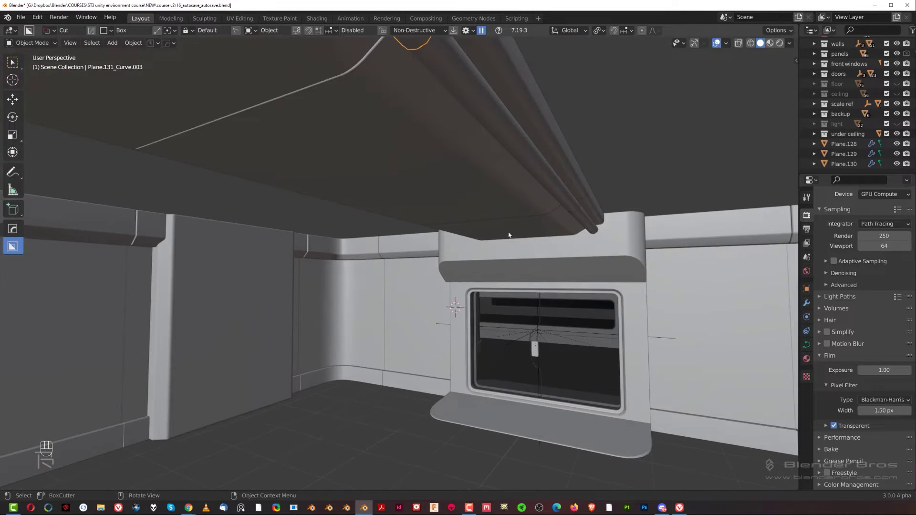
middle_click(557, 236)
left_click_drag(393, 279, 476, 267)
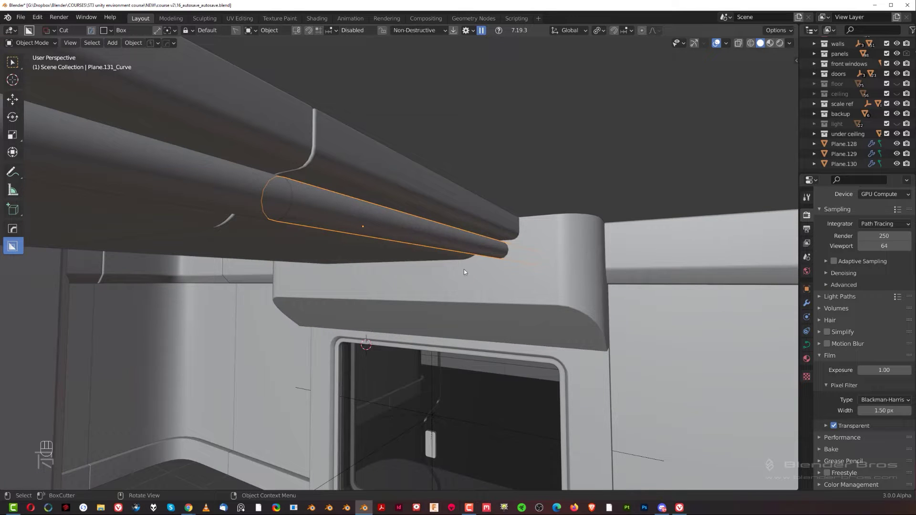
left_click_drag(443, 263, 468, 255)
key("shift+d")
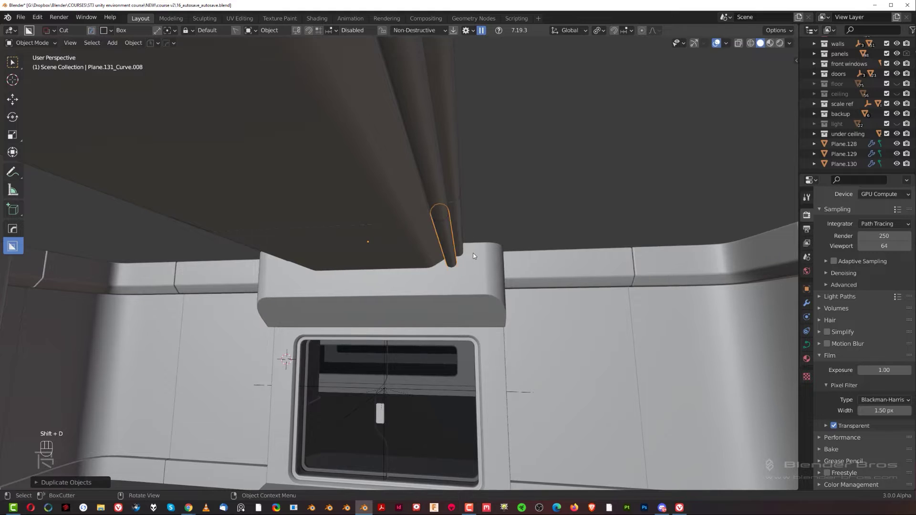
key("g")
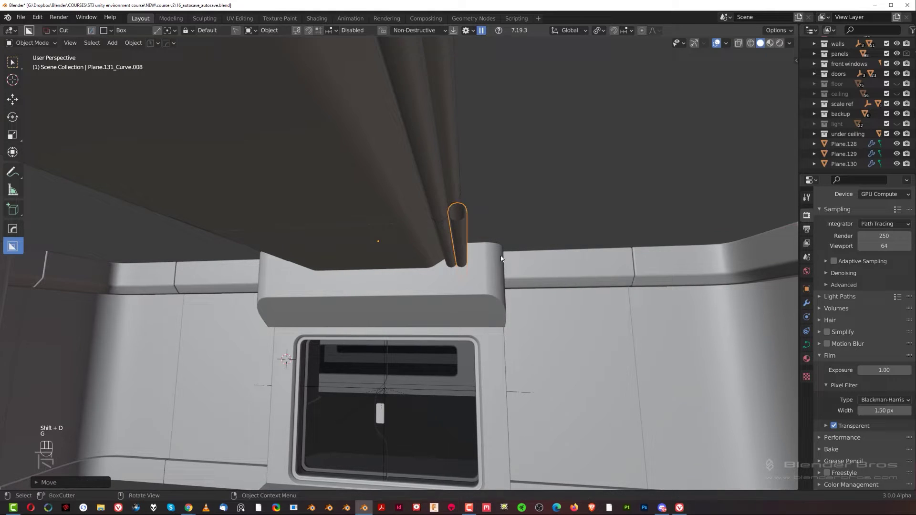
left_click_drag(588, 262, 570, 258)
key("s")
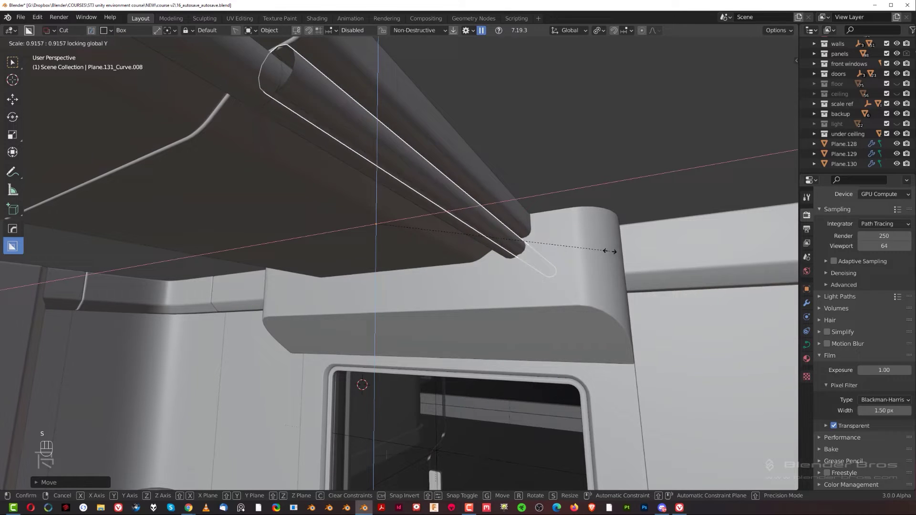
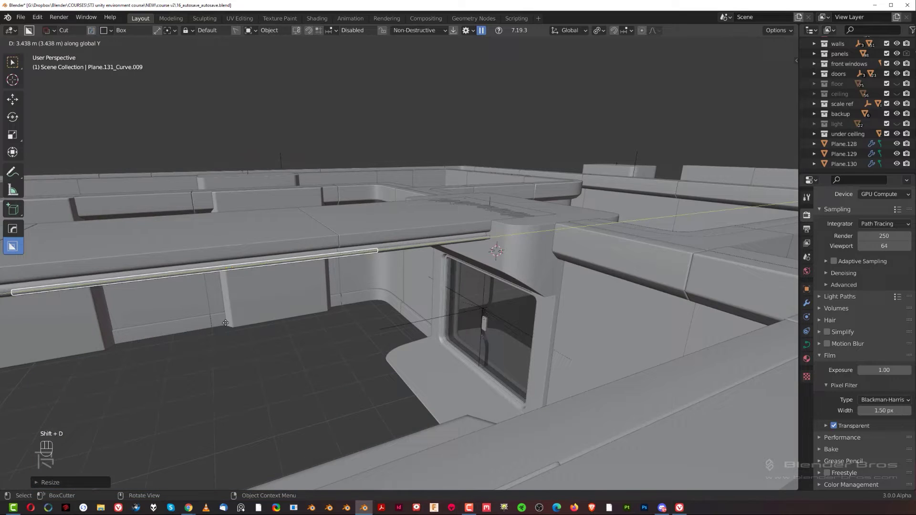
Repeat the thinner pipe copy five more times along the whole beam.
key("shift+r")
key("shift+r")
key("shift+r")
key("shift+r")
key("shift+r")
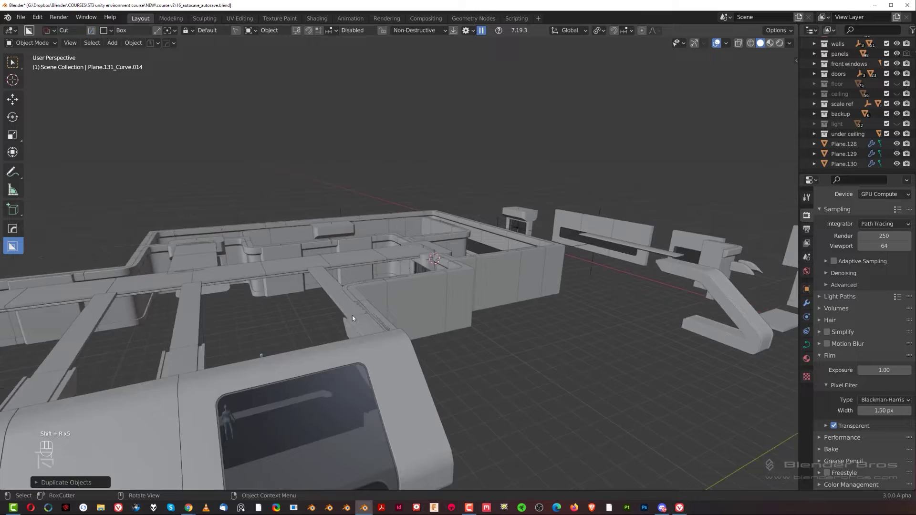
left_click_drag(344, 324, 382, 307)
left_click_drag(292, 302, 482, 343)
left_click_drag(422, 335, 429, 207)
left_click_drag(443, 210, 457, 215)
left_click_drag(464, 225, 418, 253)
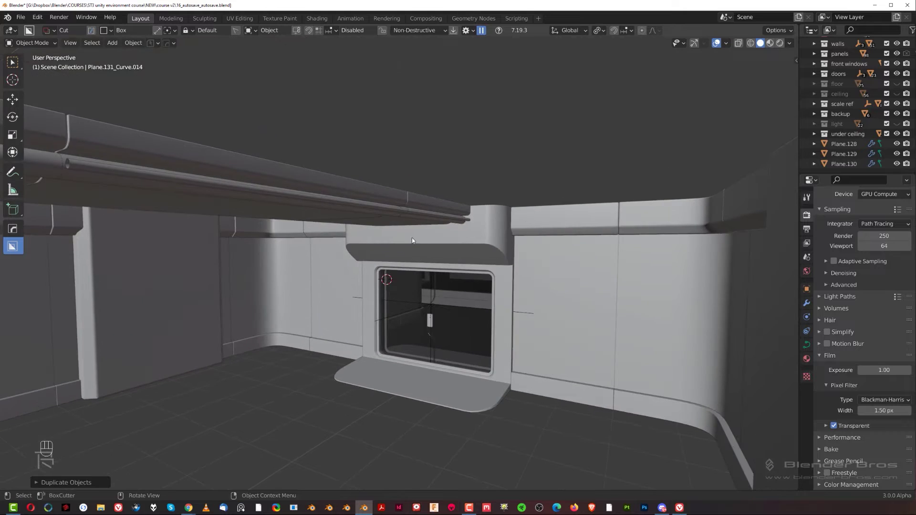
left_click_drag(413, 243, 443, 262)
left_click_drag(397, 255, 389, 259)
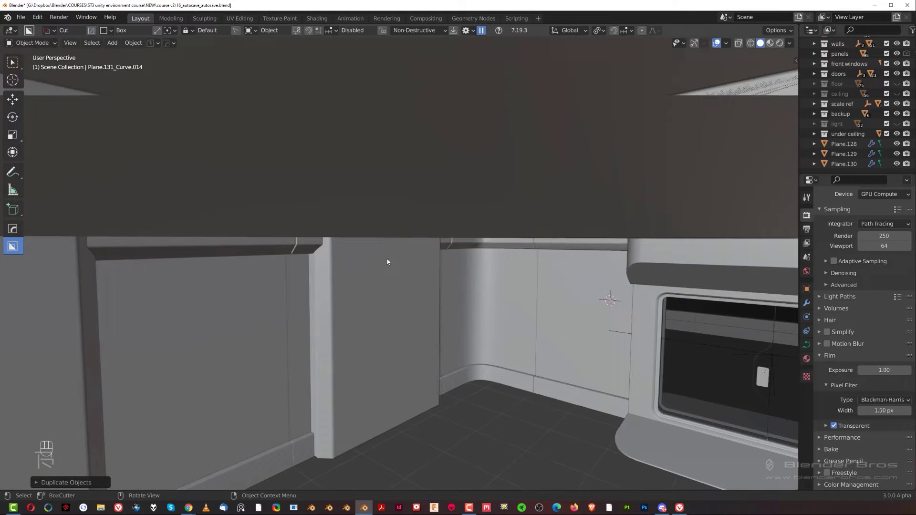
left_click_drag(441, 265, 330, 239)
left_click_drag(371, 222, 444, 252)
left_click_drag(489, 188, 327, 202)
left_click_drag(379, 210, 367, 208)
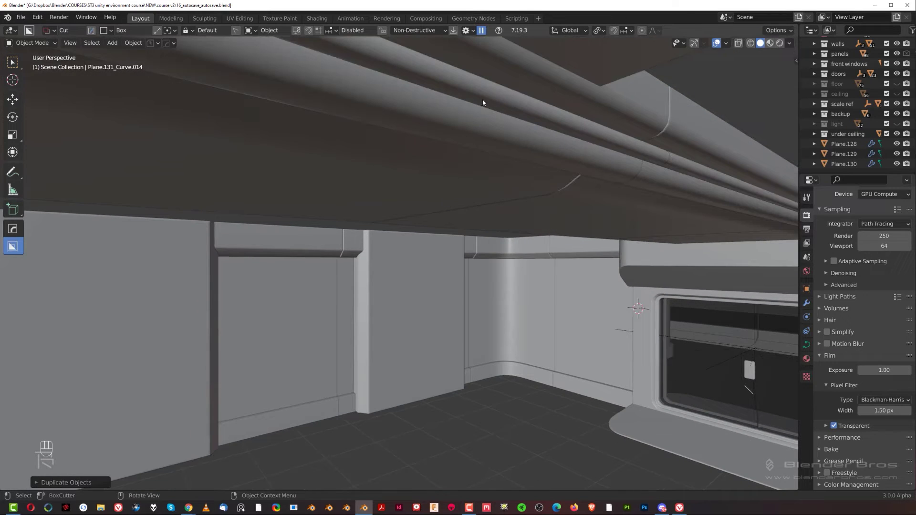
left_click_drag(423, 202, 211, 242)
middle_click(363, 244)
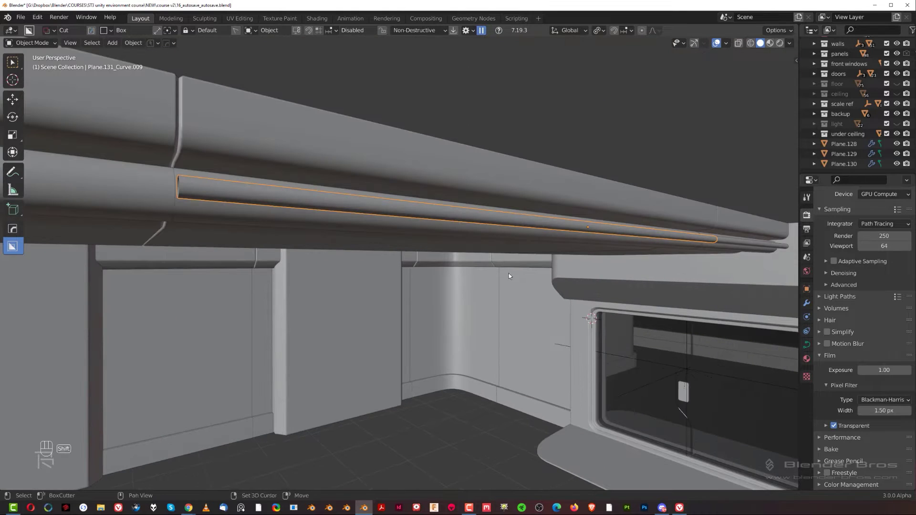
Add a cube and frame it from a top-down view.
key("shift+a")
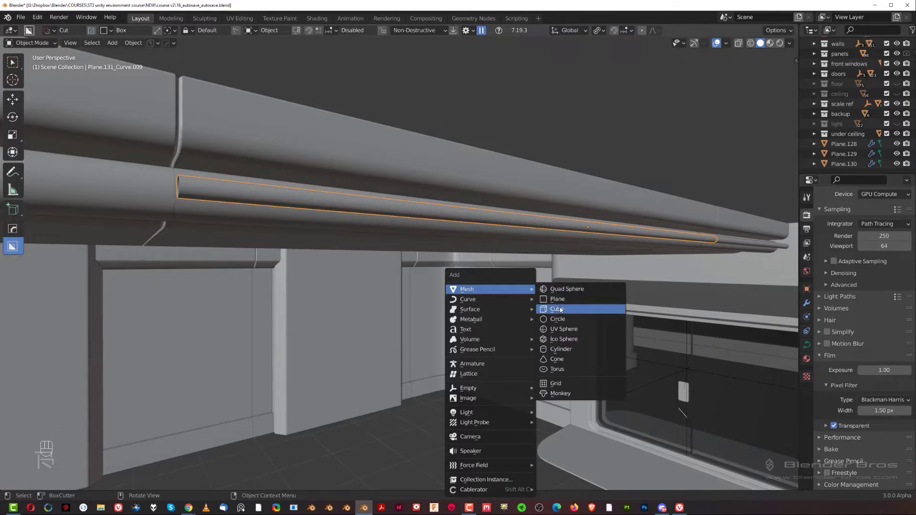
left_click(454, 209)
left_click_drag(447, 228, 440, 274)
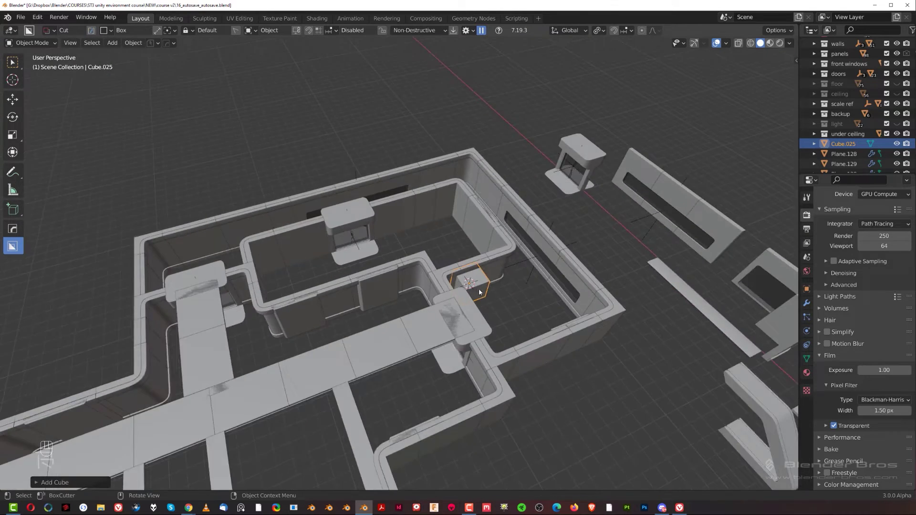
key("`")
left_click_drag(475, 164, 497, 199)
key("KP_5")
key("g")
middle_click(521, 199)
left_click_drag(506, 234, 509, 355)
Flatten the cube into a thin bar along Y and lift it up to the ceiling trim.
key("s")
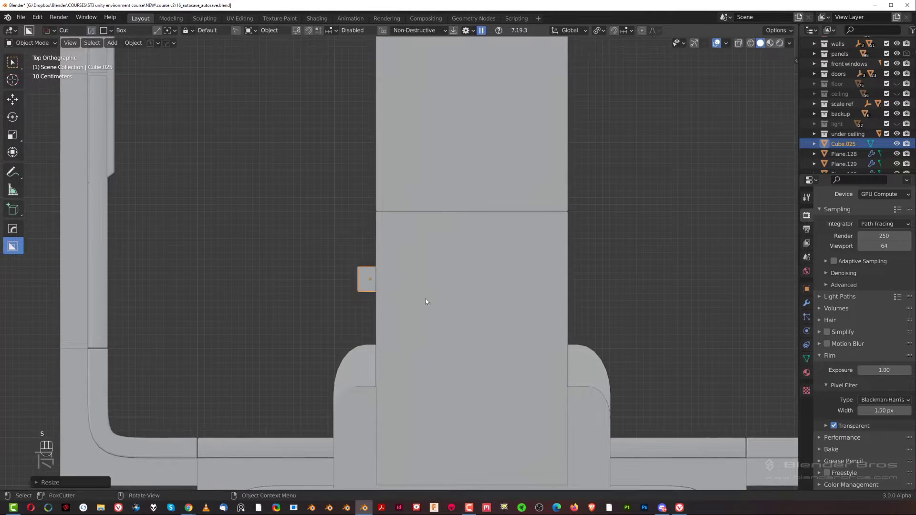
key("s")
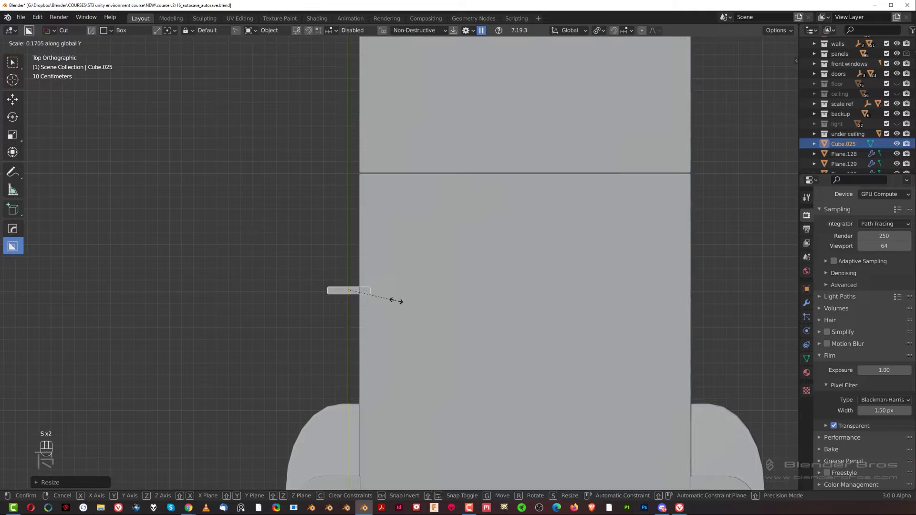
left_click_drag(364, 311, 439, 269)
middle_click(439, 269)
key("KP_5")
left_click_drag(455, 279, 465, 246)
left_click(459, 252)
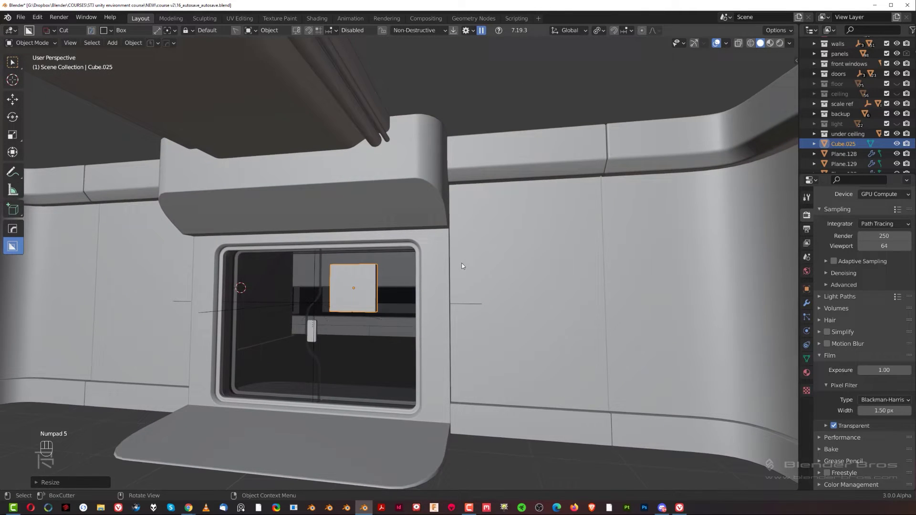
key("g")
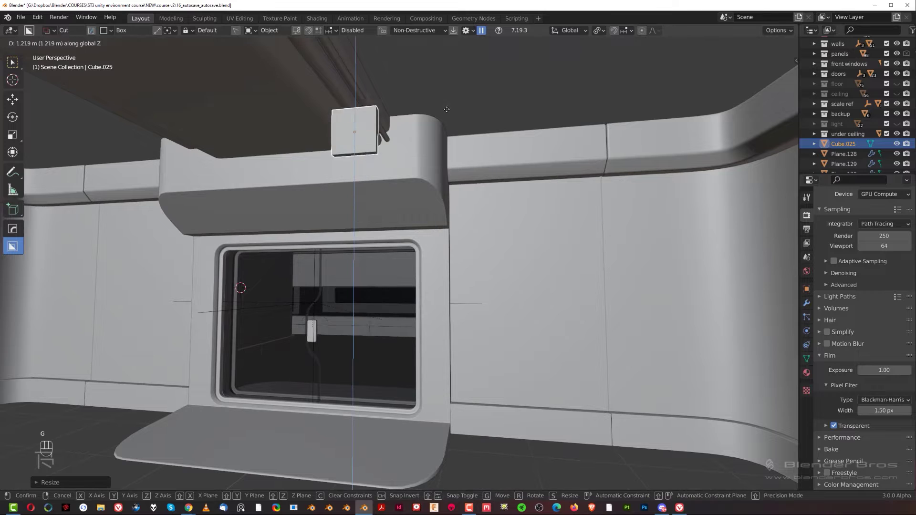
left_click_drag(411, 138, 430, 192)
left_click_drag(442, 203, 503, 264)
key("g")
Shrink the block to fit around the two pipes at the support and set its final height.
key("s")
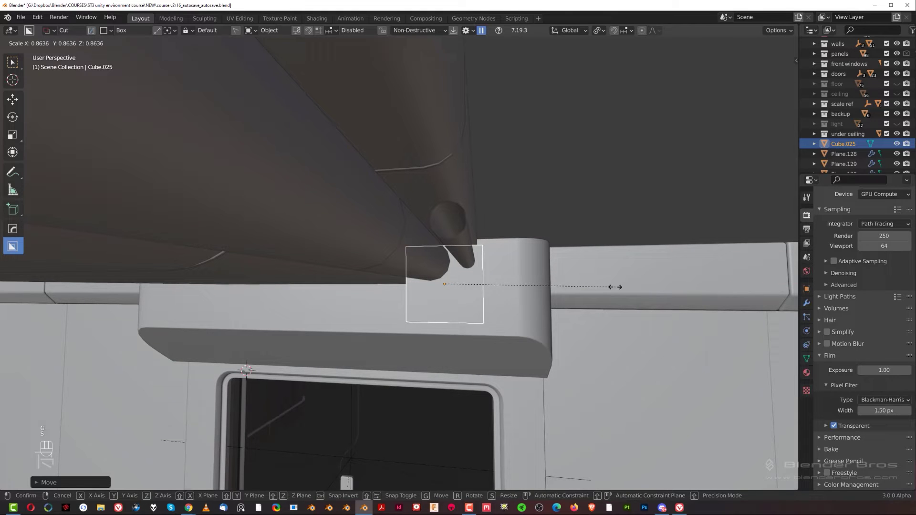
key("s")
left_click_drag(537, 290, 538, 257)
key("g")
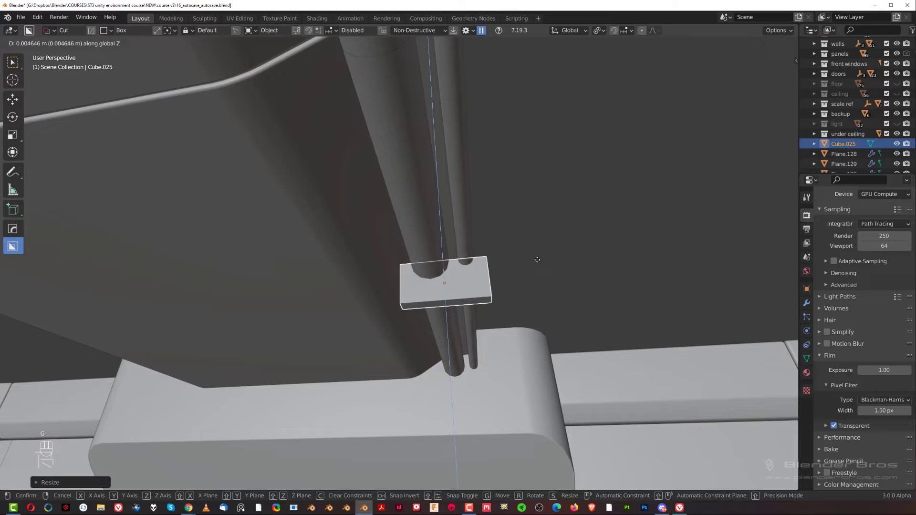
key("g")
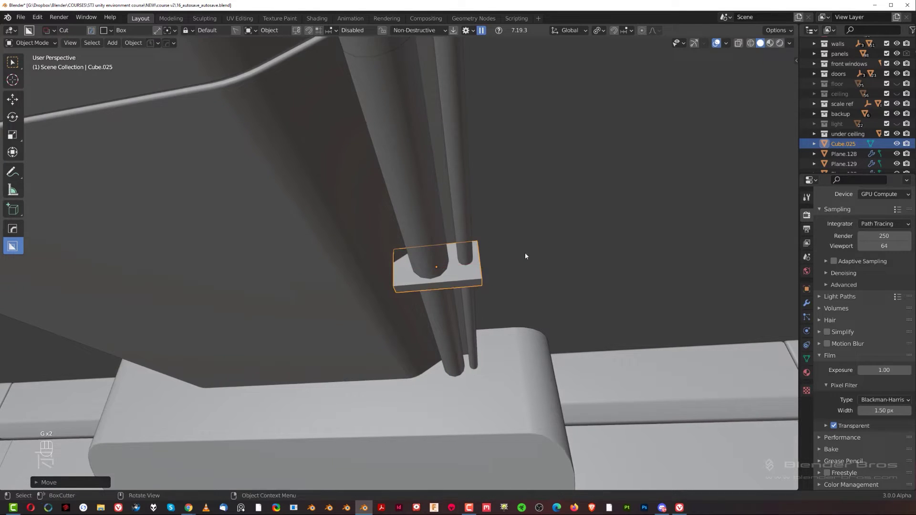
left_click_drag(509, 270, 518, 266)
middle_click(491, 278)
middle_click(508, 288)
left_click_drag(531, 292, 514, 283)
middle_click(517, 280)
left_click_drag(480, 304, 520, 310)
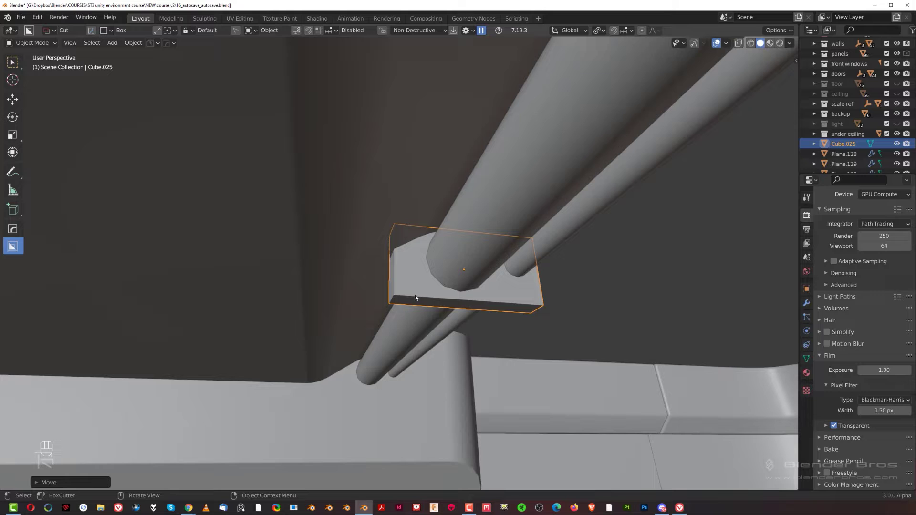
Edit the block into a thin solidified plate with one end bevelled into an upward curve.
key("Tab")
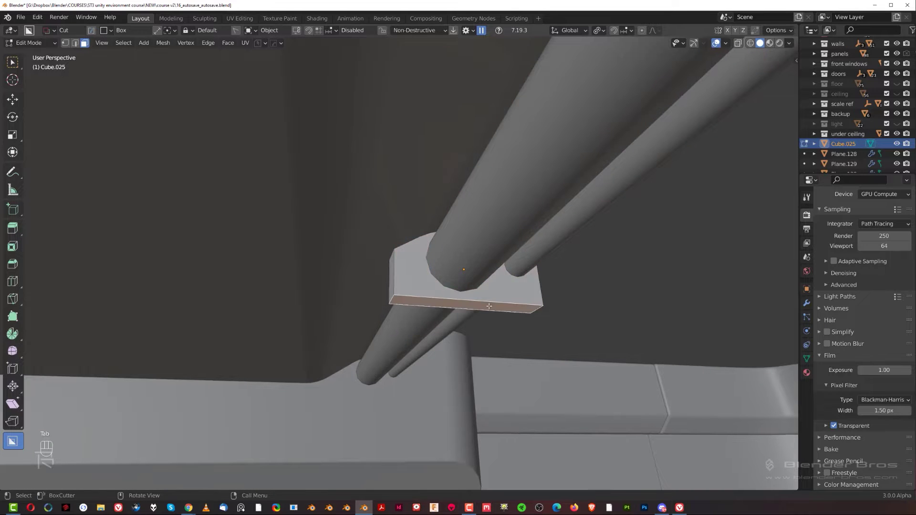
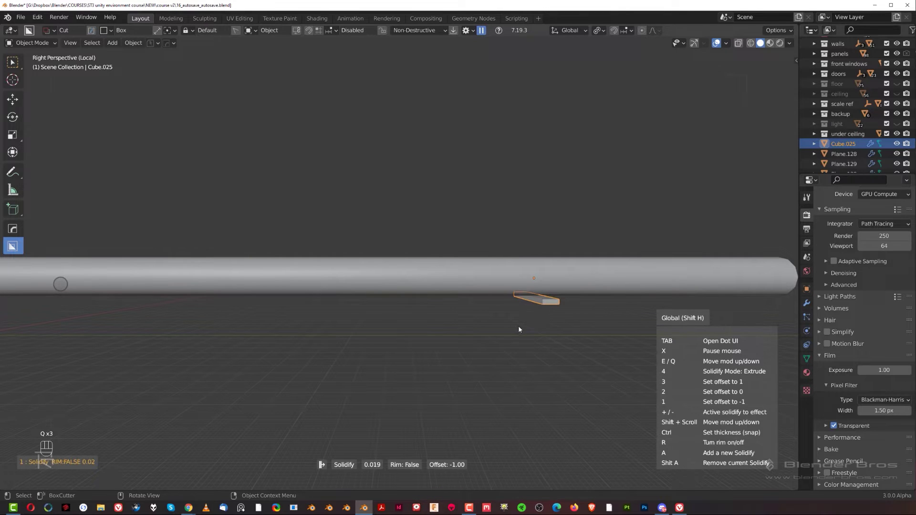
left_click_drag(529, 320, 594, 310)
left_click_drag(600, 305, 615, 306)
left_click_drag(618, 306, 618, 309)
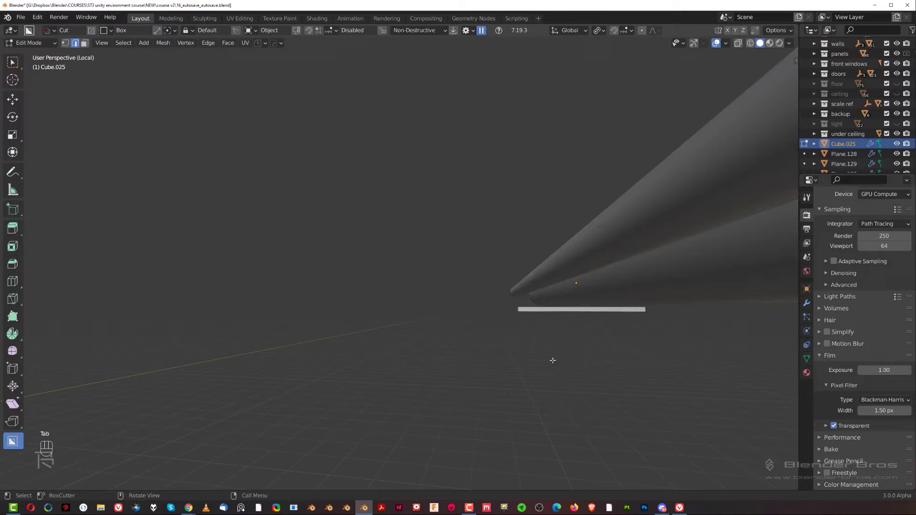
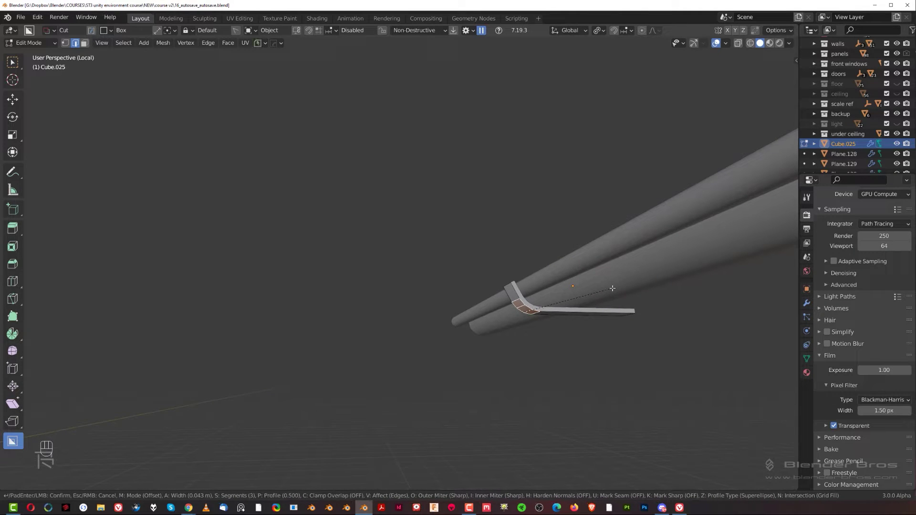
key("Tab")
Slide the strap sideways beneath the ceiling pipe and inspect it from around.
left_click_drag(579, 332, 562, 334)
middle_click(562, 334)
key("g")
middle_click(578, 327)
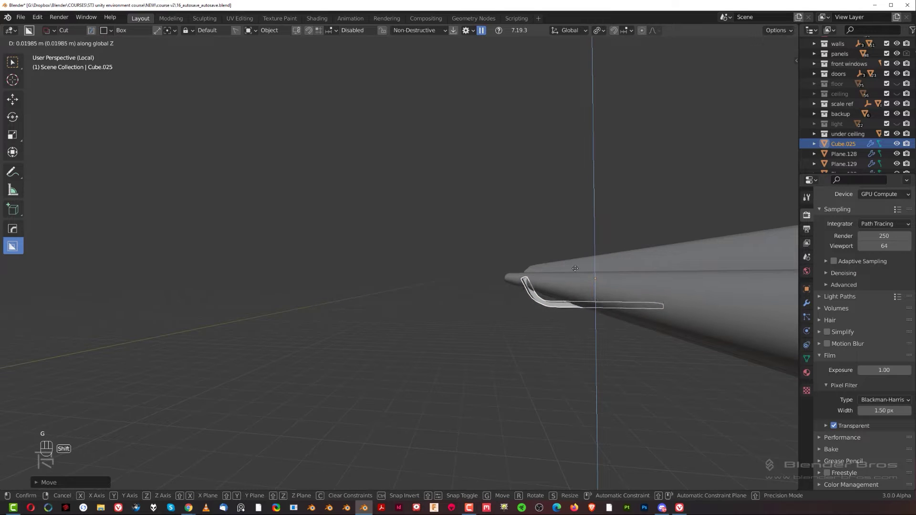
key("g")
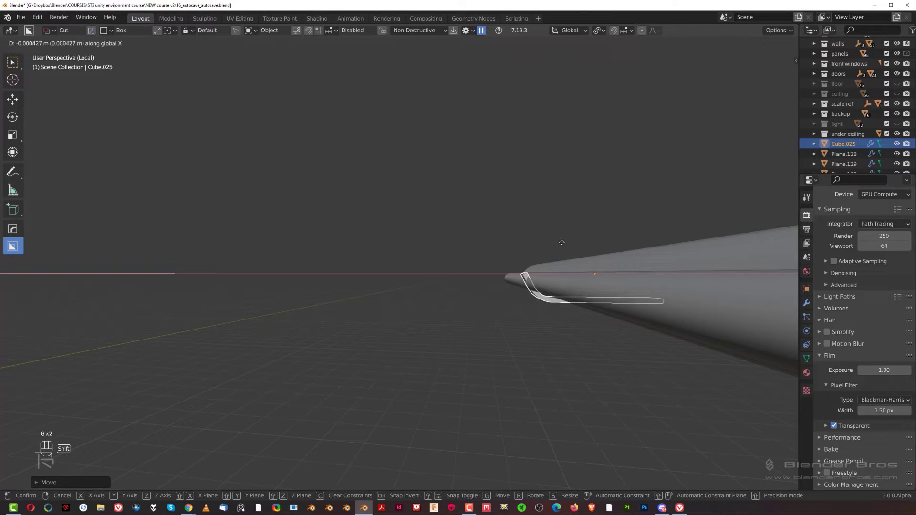
left_click_drag(552, 268, 601, 209)
left_click_drag(604, 241, 702, 270)
left_click_drag(628, 276, 659, 289)
left_click_drag(605, 271, 542, 255)
middle_click(572, 274)
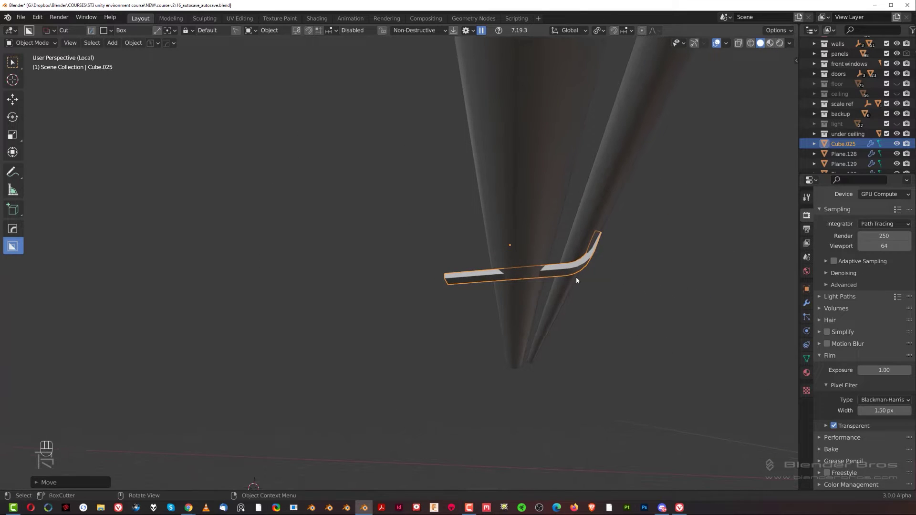
Raise and nudge the strap snug against the pipes, then return to editing its mesh.
key("g")
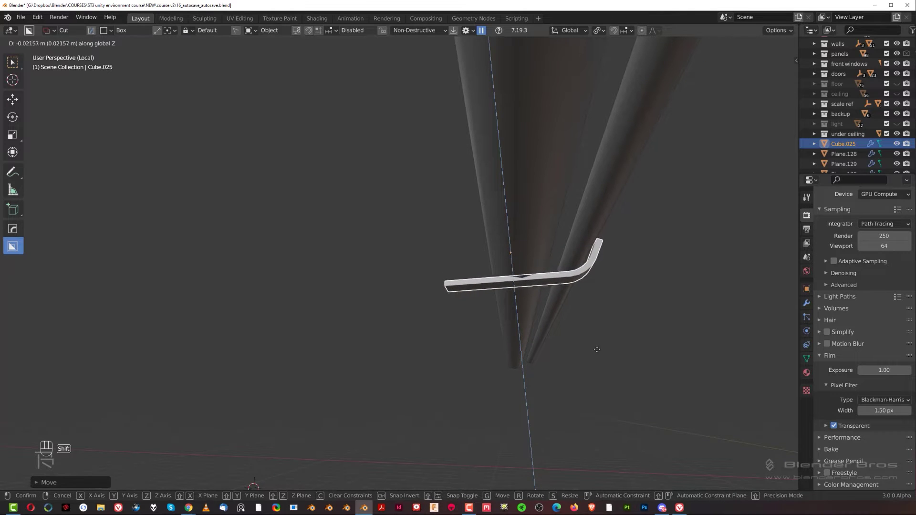
left_click_drag(574, 296, 558, 318)
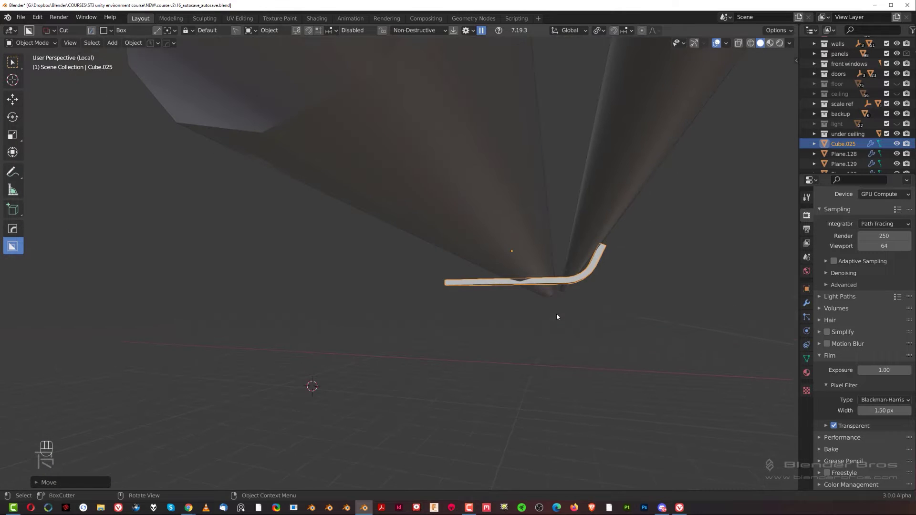
key("g")
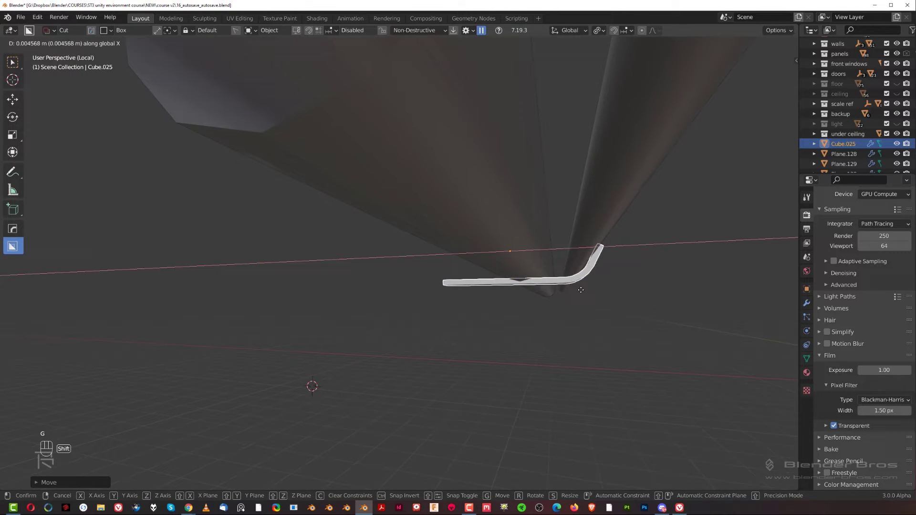
key("g")
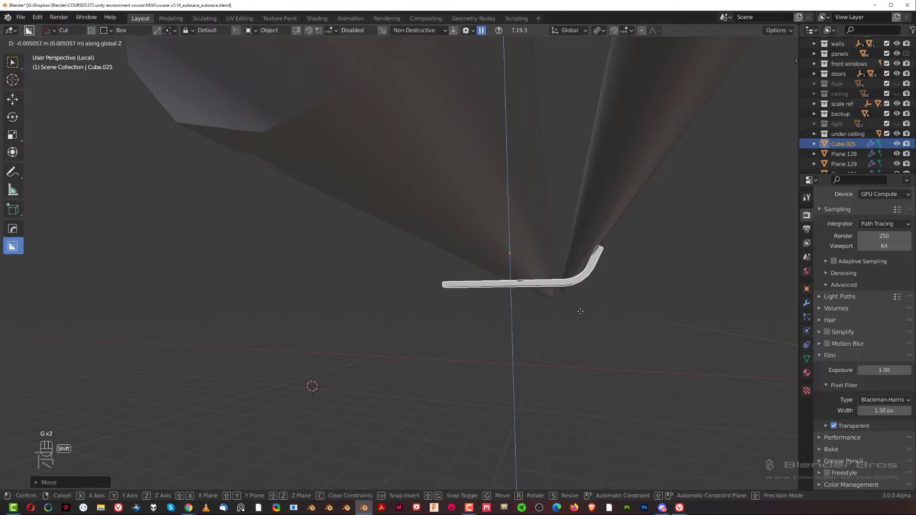
left_click_drag(578, 307, 562, 312)
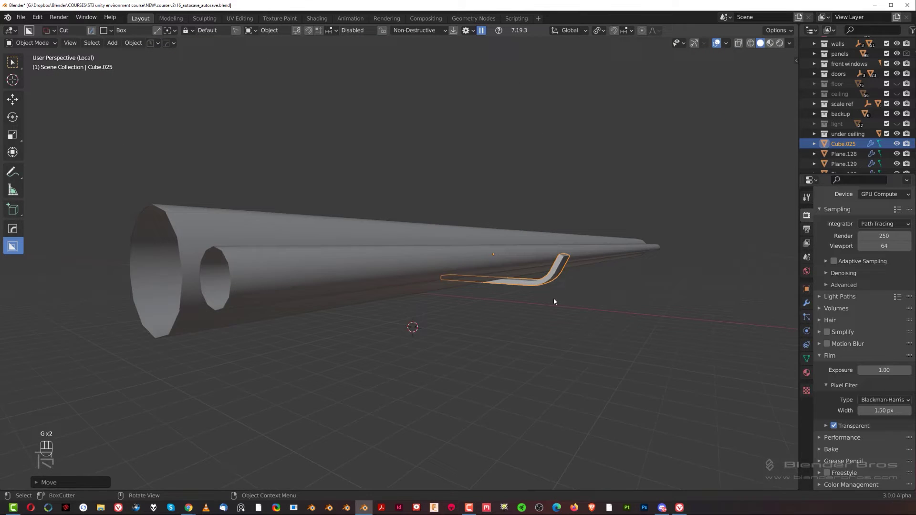
left_click_drag(555, 295, 570, 286)
left_click_drag(536, 259, 482, 241)
key("/")
left_click_drag(498, 268, 511, 226)
left_click(394, 290)
key("Tab")
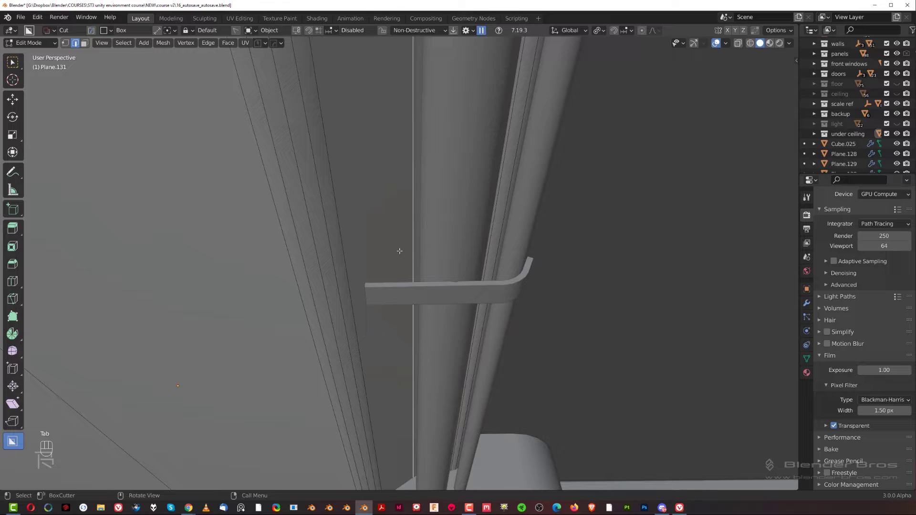
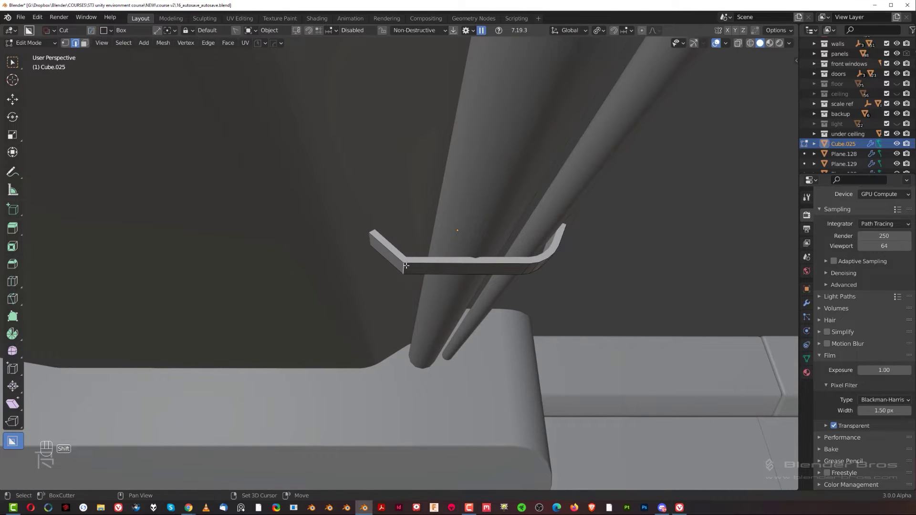
Extend the strap's other end upward with rounded corners so it cradles both pipes, then select the pipe beside it.
key("g")
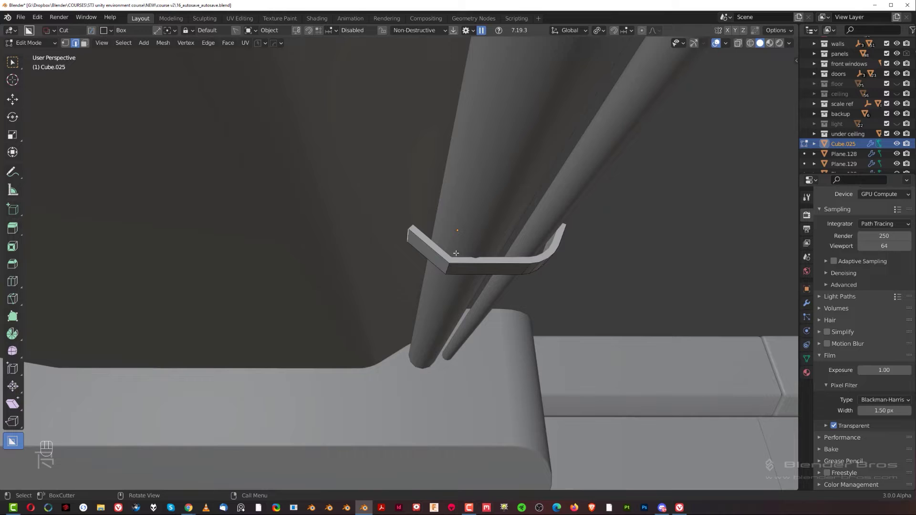
key("g")
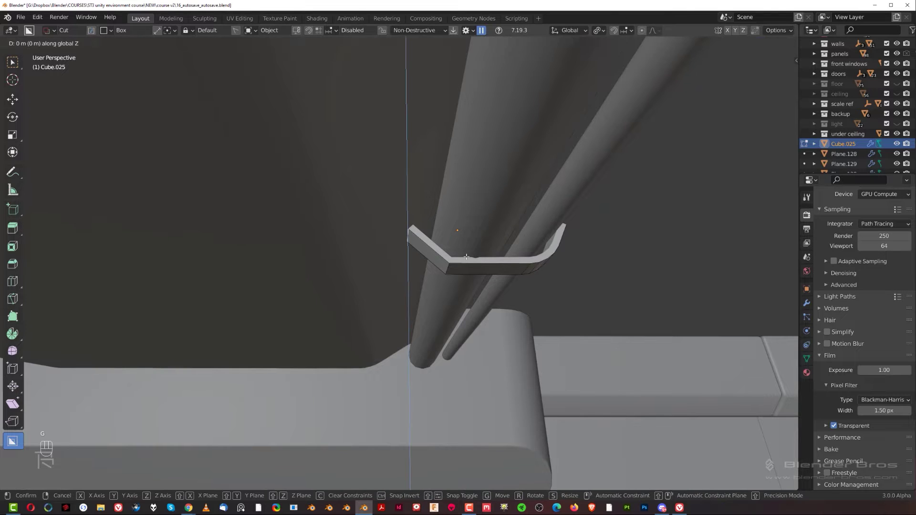
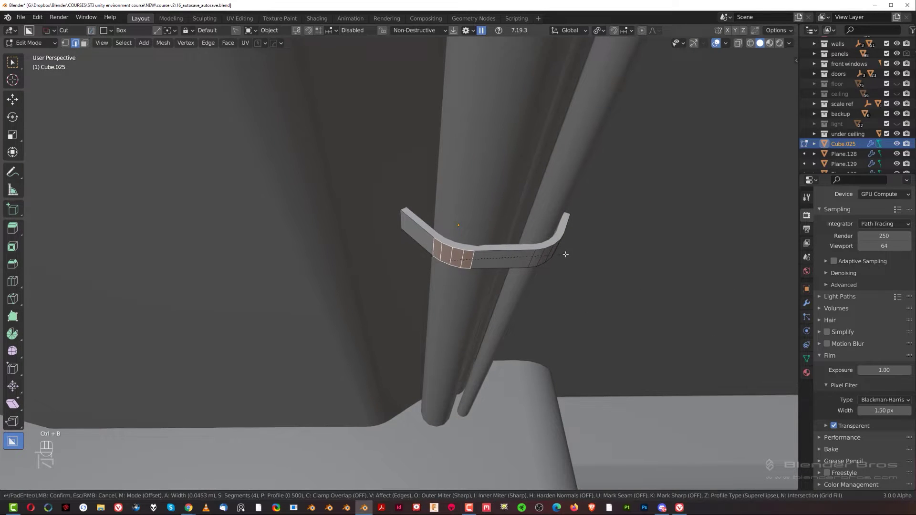
key("Tab")
left_click_drag(557, 228, 521, 252)
left_click_drag(506, 240, 498, 237)
left_click_drag(488, 241, 439, 215)
left_click(452, 232)
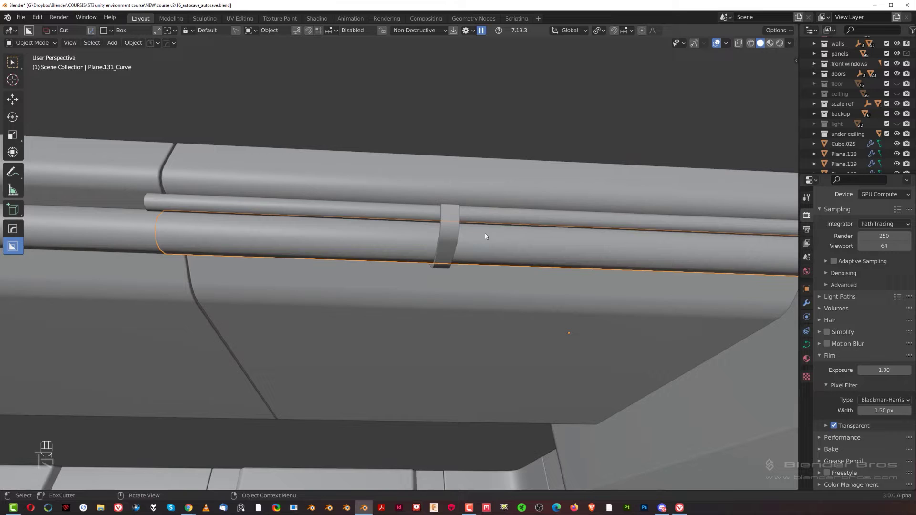
Scale the bracket along Y into a broader band around the pipes.
key("s")
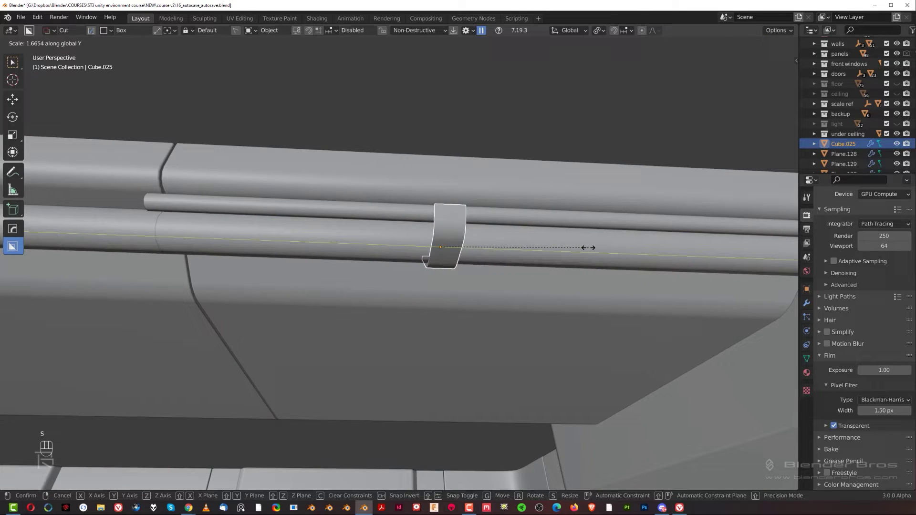
left_click_drag(564, 256, 578, 273)
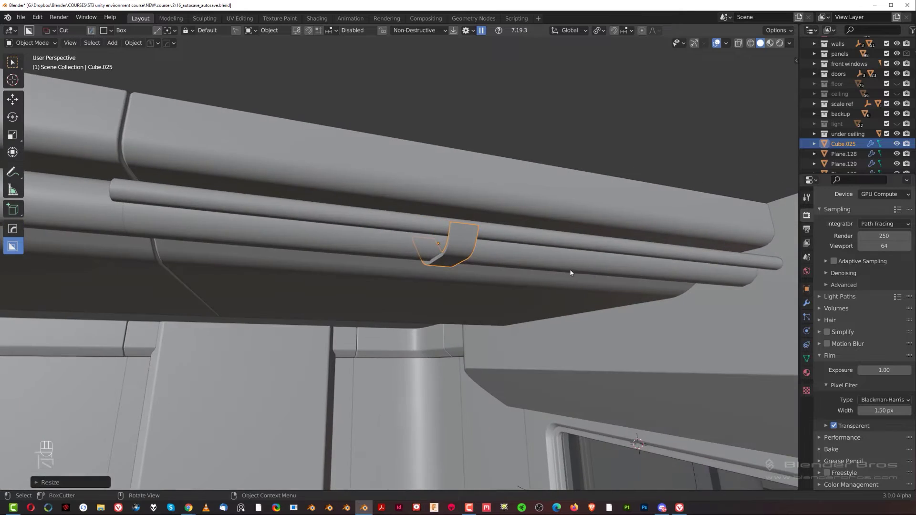
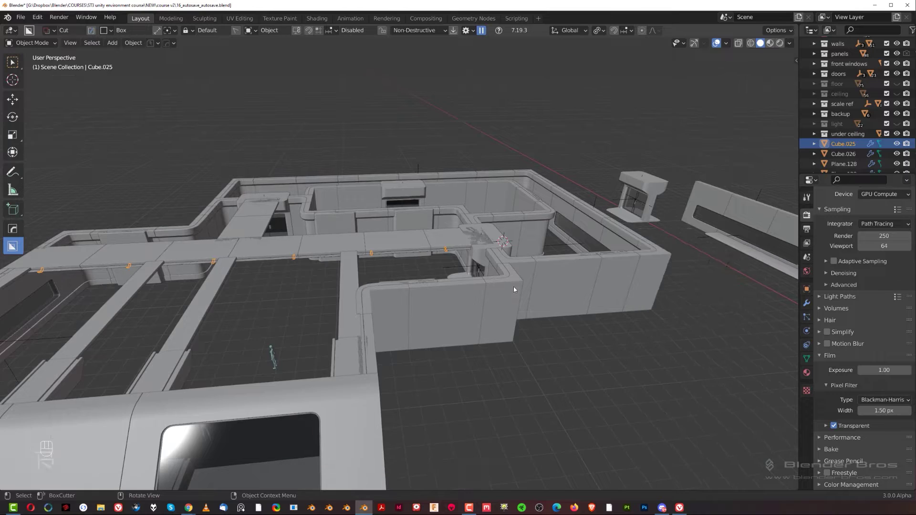
Move down inside the room and review the bracketed ceiling pipes from below.
left_click_drag(473, 271, 458, 295)
left_click_drag(458, 296, 464, 262)
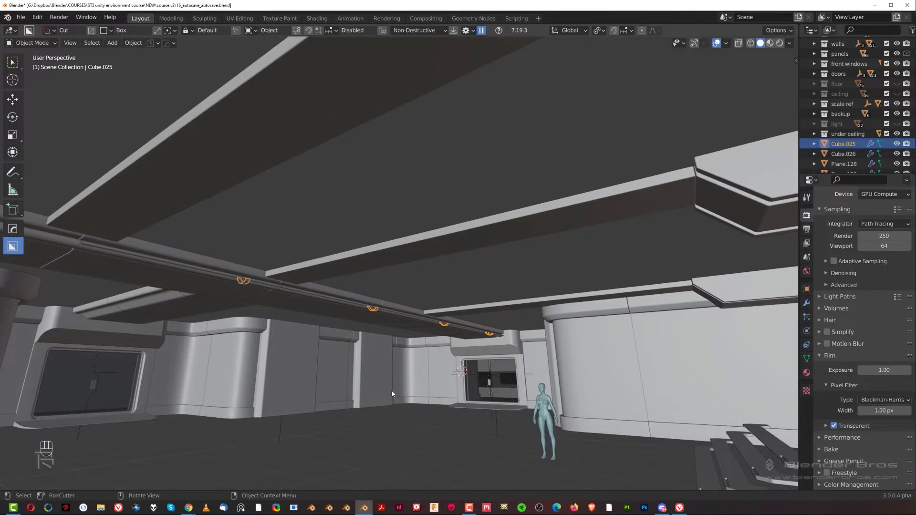
left_click_drag(384, 393, 414, 300)
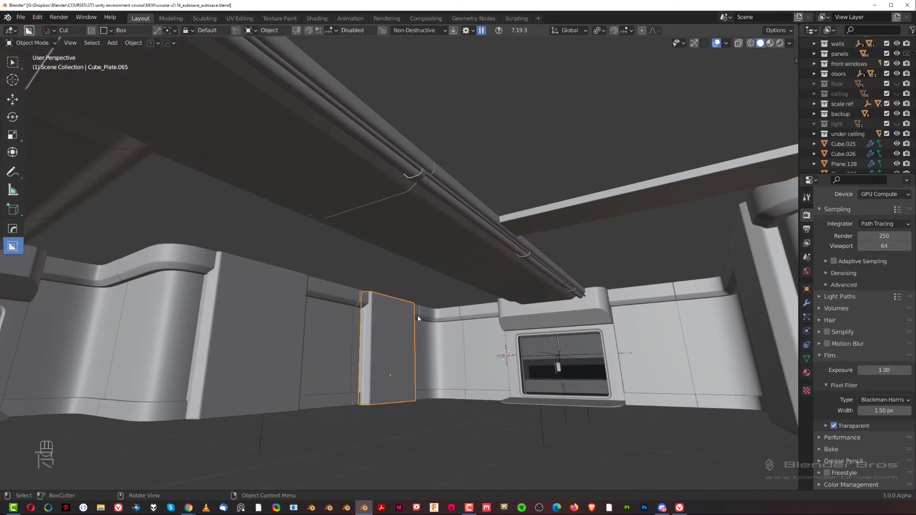
left_click(473, 414)
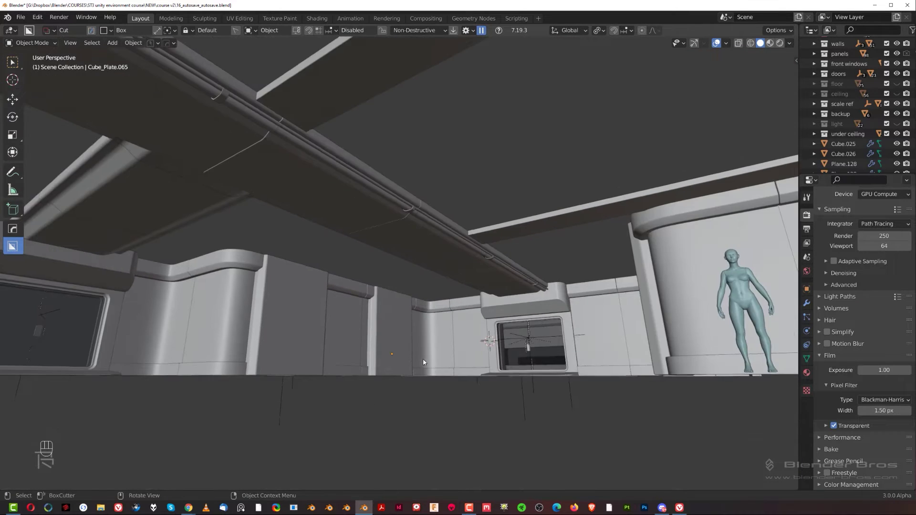
left_click_drag(406, 372, 388, 381)
left_click_drag(334, 364, 427, 355)
left_click_drag(328, 370, 200, 381)
middle_click(195, 364)
middle_click(373, 321)
middle_click(371, 347)
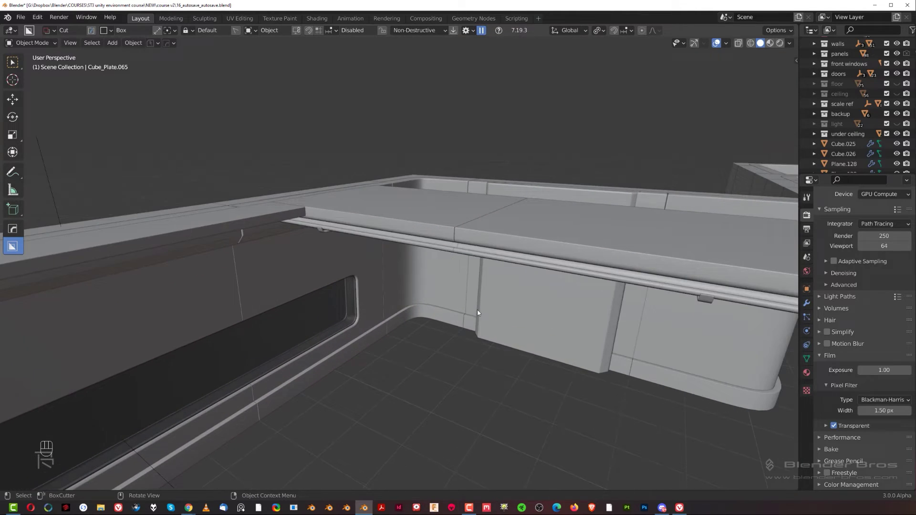
Select the long angled trim strip in the corridor, isolate it in local view and enter mesh editing.
left_click_drag(607, 375, 291, 261)
middle_click(515, 222)
left_click_drag(456, 250, 422, 265)
middle_click(338, 305)
middle_click(204, 315)
left_click(586, 250)
left_click_drag(284, 280, 255, 230)
left_click_drag(261, 251, 430, 262)
left_click(192, 262)
left_click_drag(345, 248, 346, 261)
key("/")
left_click_drag(353, 224, 360, 243)
key("Tab")
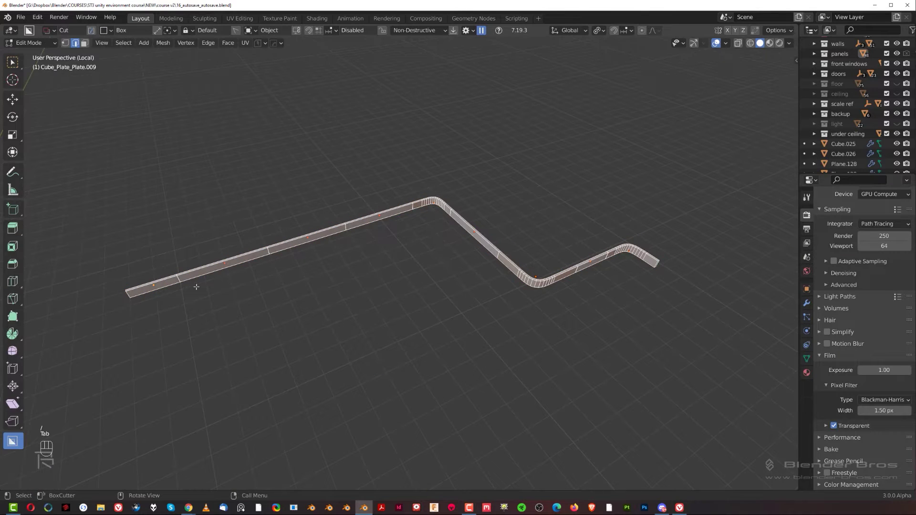
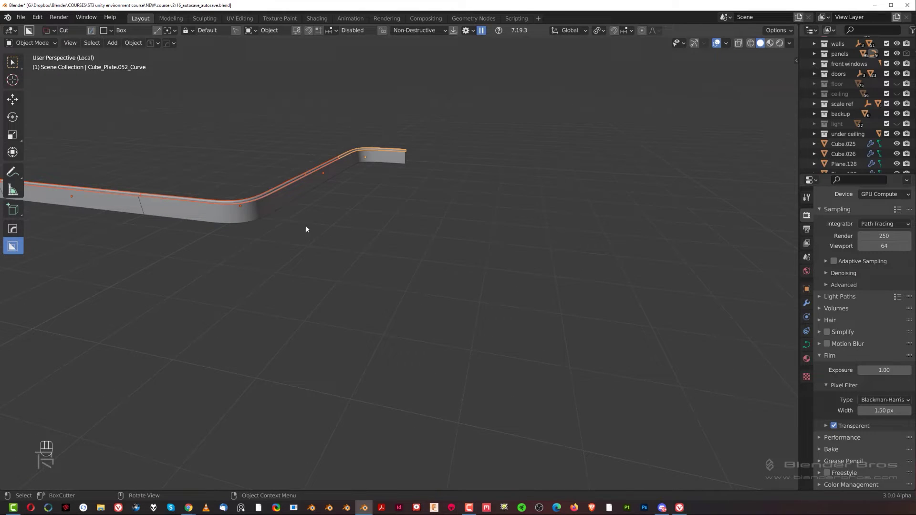
left_click(340, 237)
middle_click(339, 258)
left_click_drag(356, 289, 359, 293)
left_click_drag(398, 272, 354, 262)
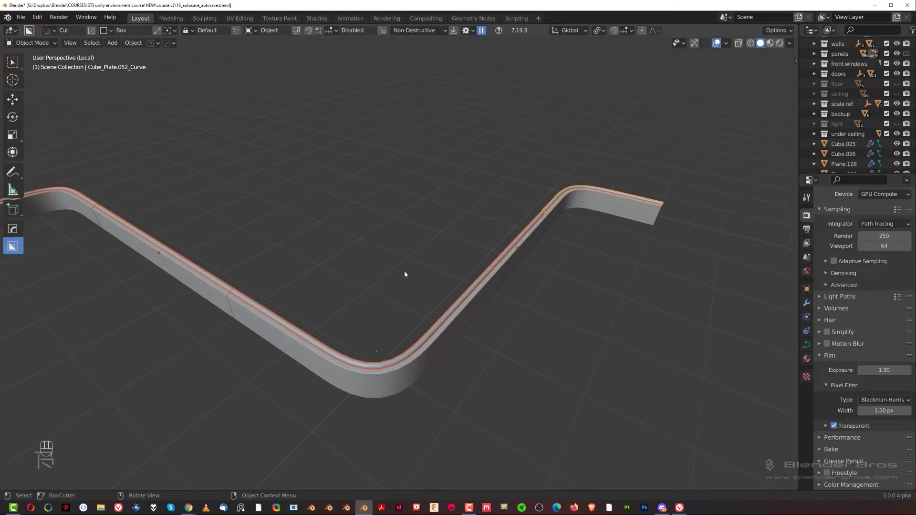
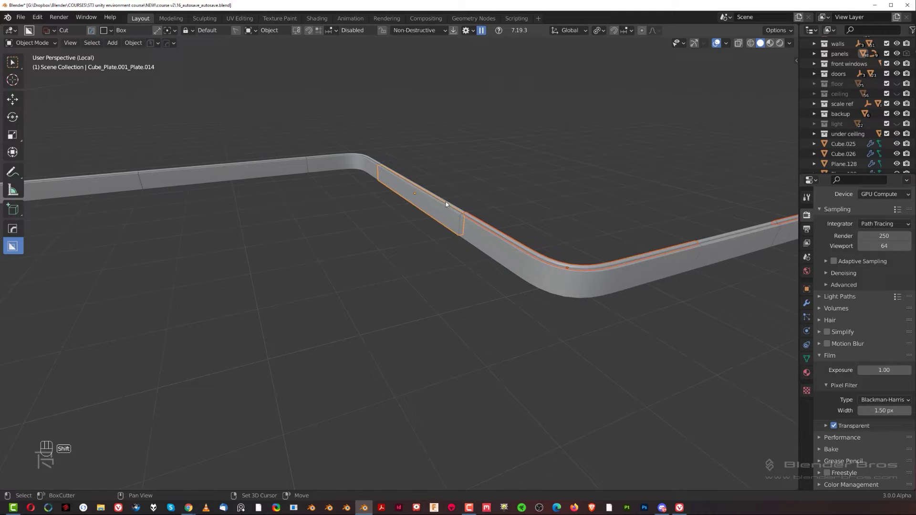
Undo and redo the last edits around the trim pieces while checking them from several angles.
key("ctrl+z")
middle_click(455, 208)
key("ctrl+z")
middle_click(448, 205)
middle_click(462, 205)
left_click_drag(382, 311, 385, 310)
key("ctrl+shift+z")
left_click(432, 261)
key("ctrl+z")
Pull back from the trim strip and select the curved trim piece.
left_click_drag(448, 271, 471, 275)
left_click_drag(250, 285, 611, 200)
middle_click(612, 200)
left_click(569, 210)
left_click_drag(517, 251, 439, 260)
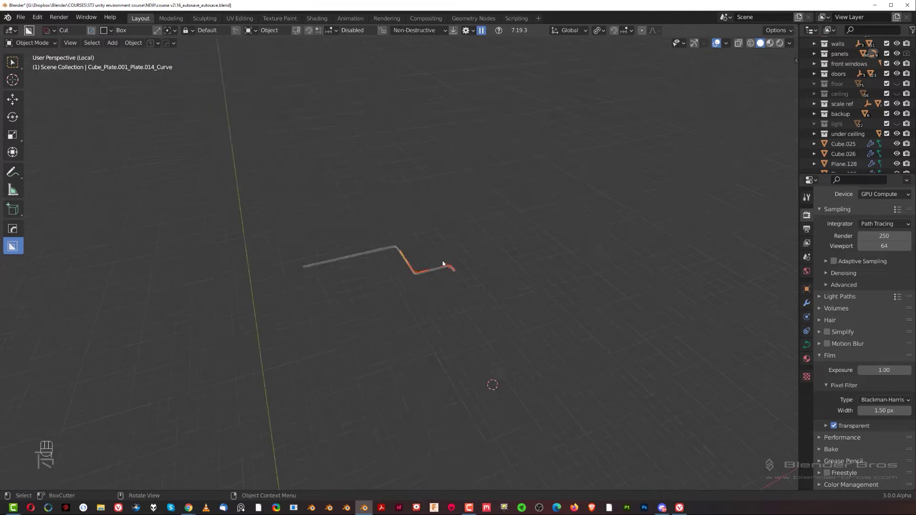
Leave local view, look straight down on the level and place a duplicate of the curved trim among the laid-out modular pieces.
key("KP_5")
key("/")
left_click_drag(479, 254, 460, 274)
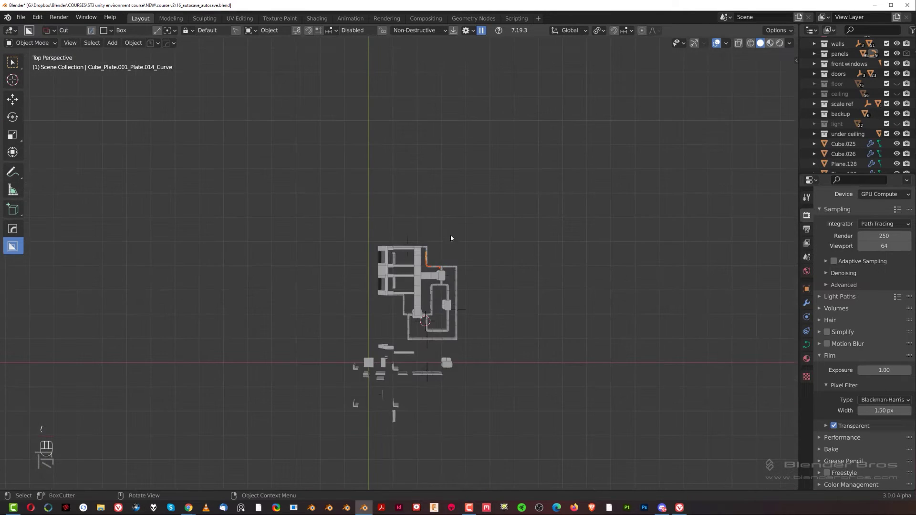
left_click_drag(447, 248, 454, 216)
key("KP_5")
left_click_drag(435, 274, 456, 220)
key("shift+d")
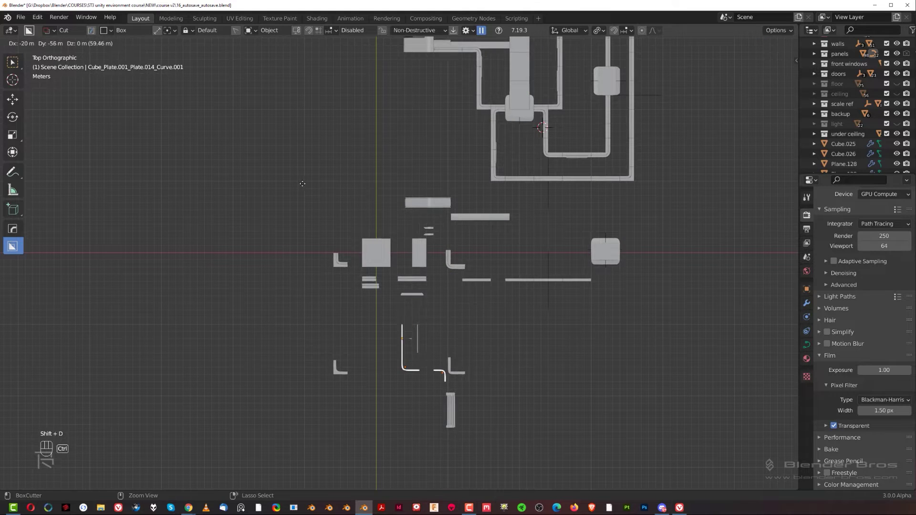
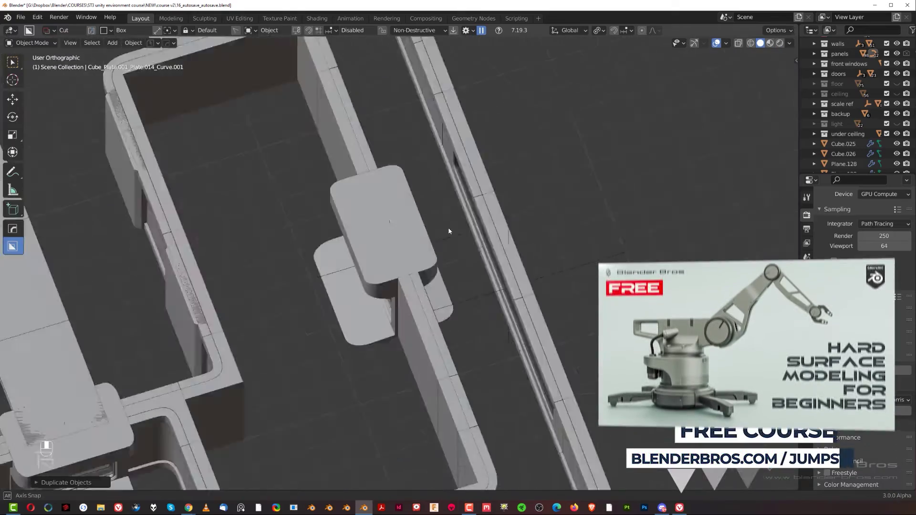
key("KP_5")
left_click_drag(322, 311, 464, 300)
left_click_drag(403, 307, 433, 165)
middle_click(435, 207)
left_click_drag(467, 253, 437, 52)
middle_click(457, 96)
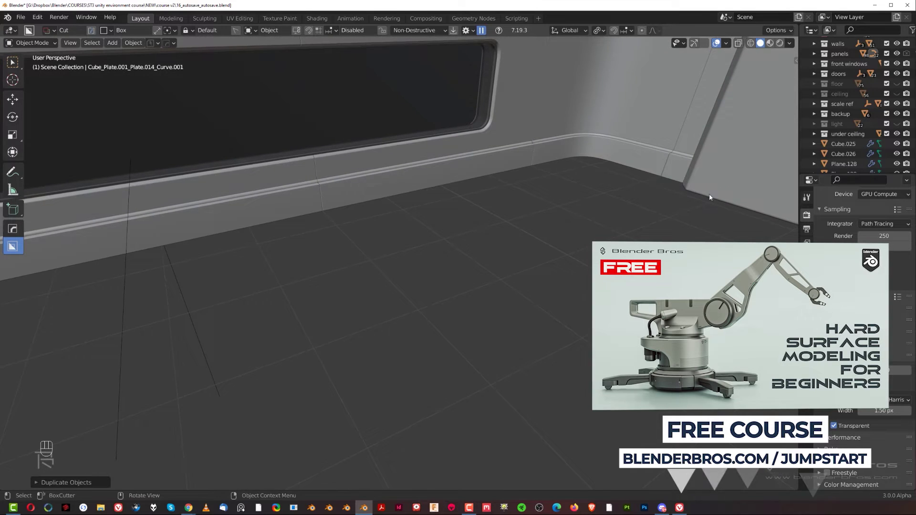
left_click_drag(674, 197, 374, 145)
left_click_drag(498, 180, 310, 143)
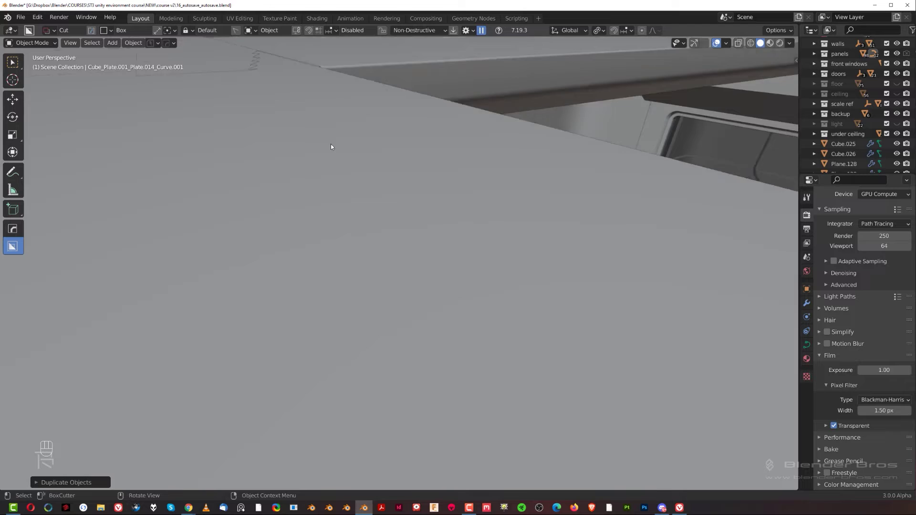
left_click_drag(453, 293, 475, 93)
left_click_drag(450, 338, 455, 121)
middle_click(417, 282)
left_click_drag(419, 287, 423, 122)
middle_click(430, 220)
left_click_drag(387, 209, 336, 239)
left_click_drag(336, 238, 286, 235)
middle_click(138, 268)
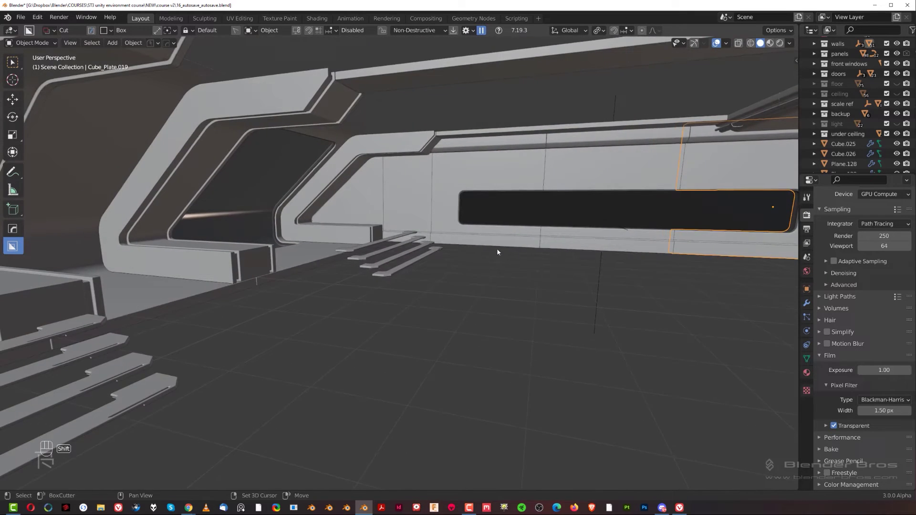
left_click_drag(422, 260, 408, 254)
left_click_drag(397, 234, 390, 269)
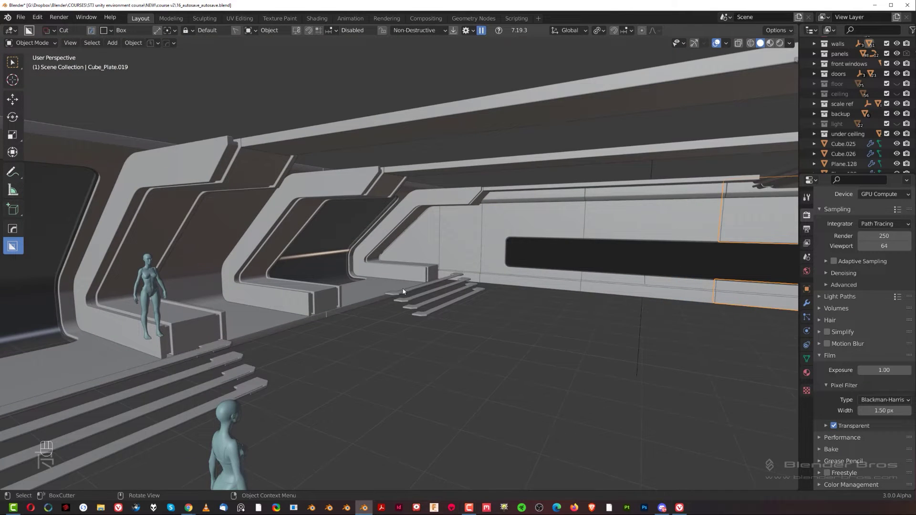
left_click(900, 84)
left_click(897, 91)
left_click_drag(895, 127, 751, 158)
left_click_drag(432, 222, 416, 207)
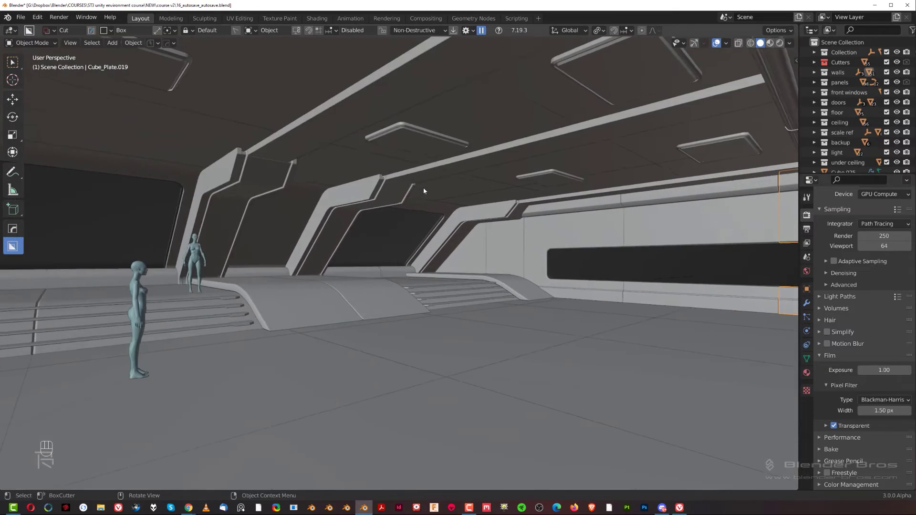
left_click_drag(409, 174, 297, 184)
left_click_drag(433, 170, 453, 164)
left_click_drag(541, 138, 549, 145)
left_click_drag(613, 158, 542, 94)
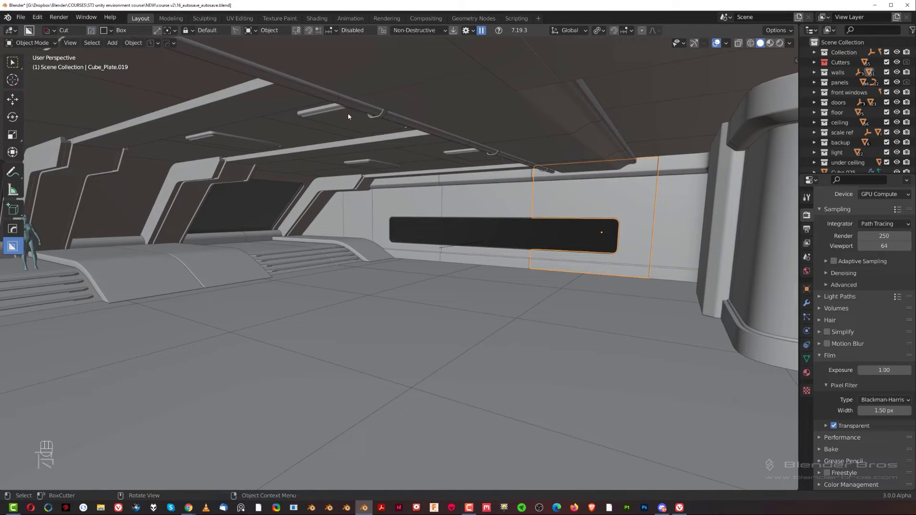
Isolate the ceiling light panel in local view and look at it from below.
left_click_drag(423, 169, 509, 151)
middle_click(479, 157)
key("/")
left_click_drag(390, 190, 410, 126)
key("KP_5")
Lengthen the thin light strip and slide it sideways toward the panel edge.
key("shift+d")
key("s")
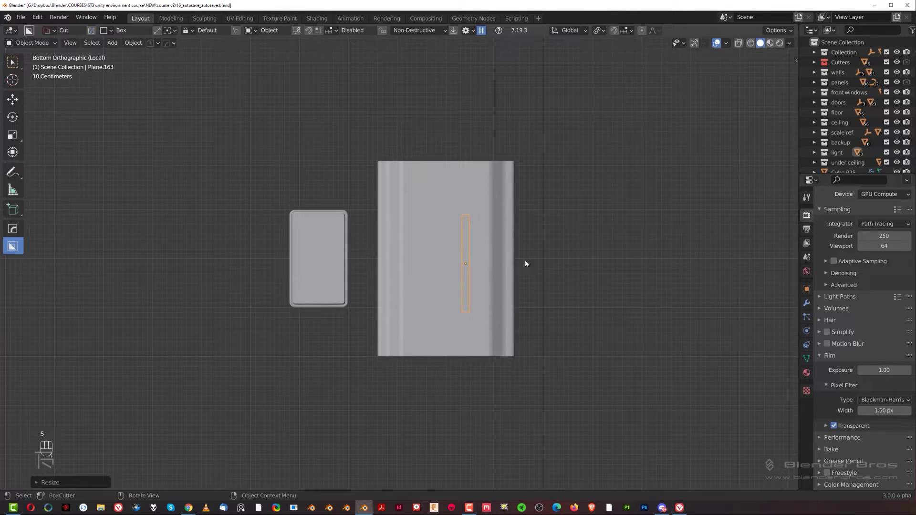
key("s")
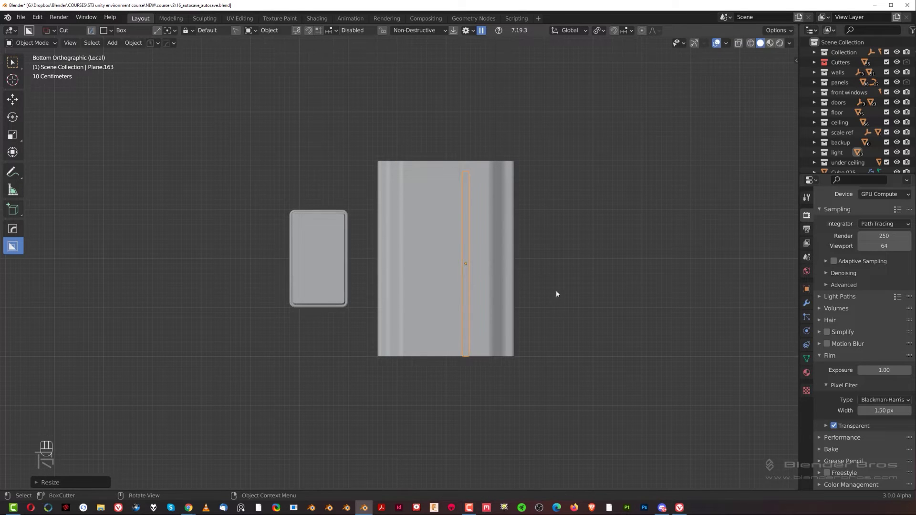
key("g")
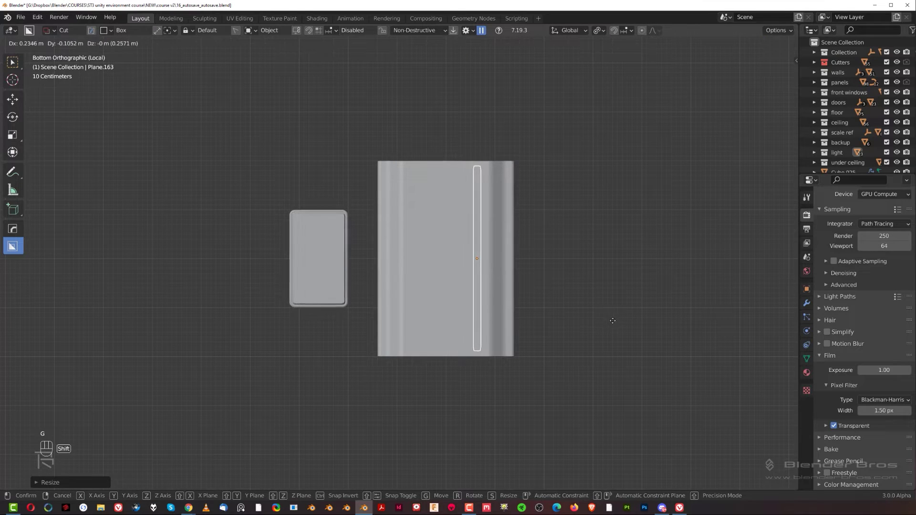
left_click_drag(566, 319, 518, 423)
Lower the light strip vertically beneath the panel and inspect it along the panel surface.
left_click_drag(559, 315, 564, 292)
key("g")
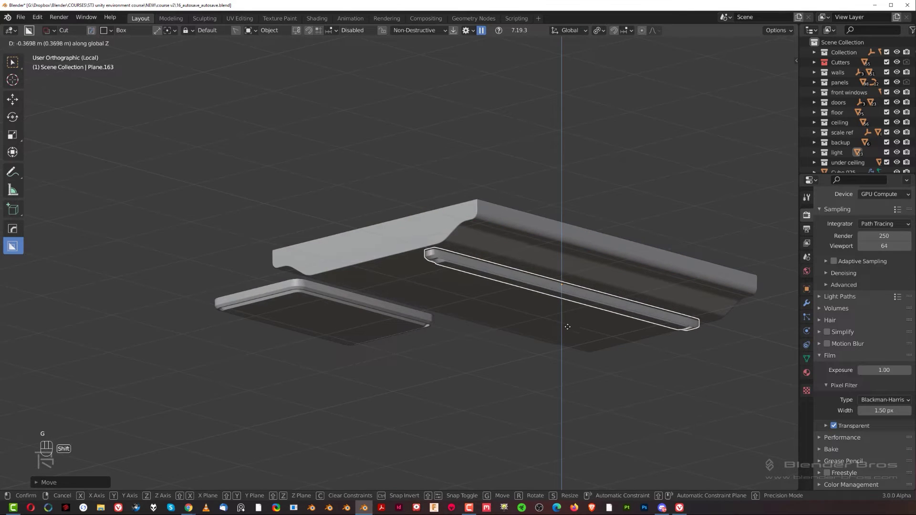
left_click_drag(567, 289, 579, 202)
middle_click(564, 229)
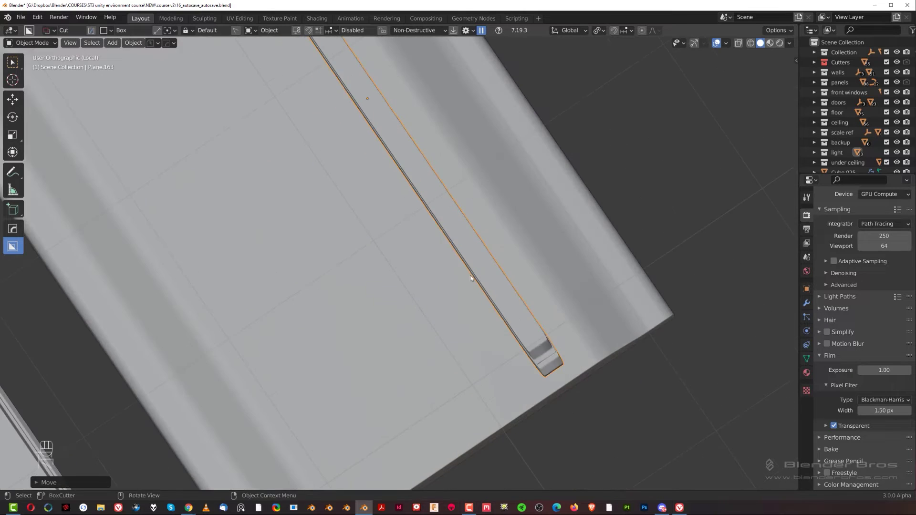
left_click_drag(488, 312, 433, 267)
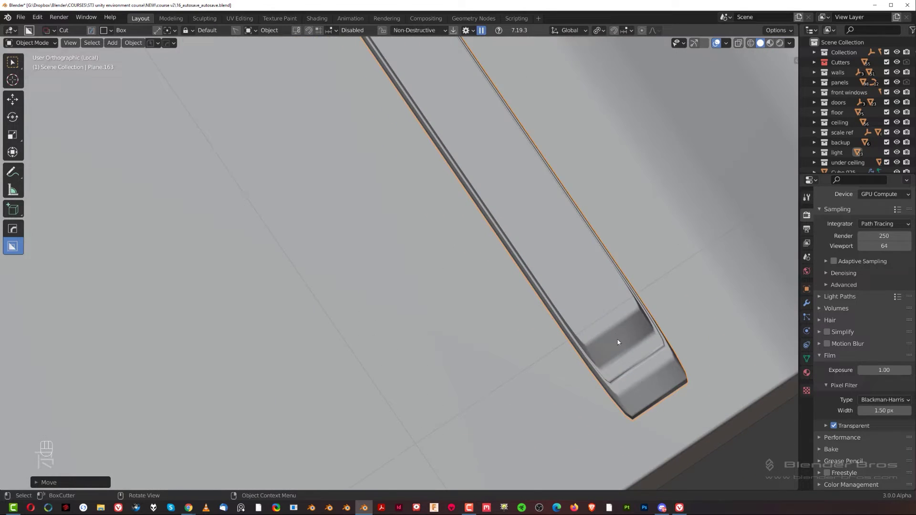
left_click_drag(515, 283, 545, 249)
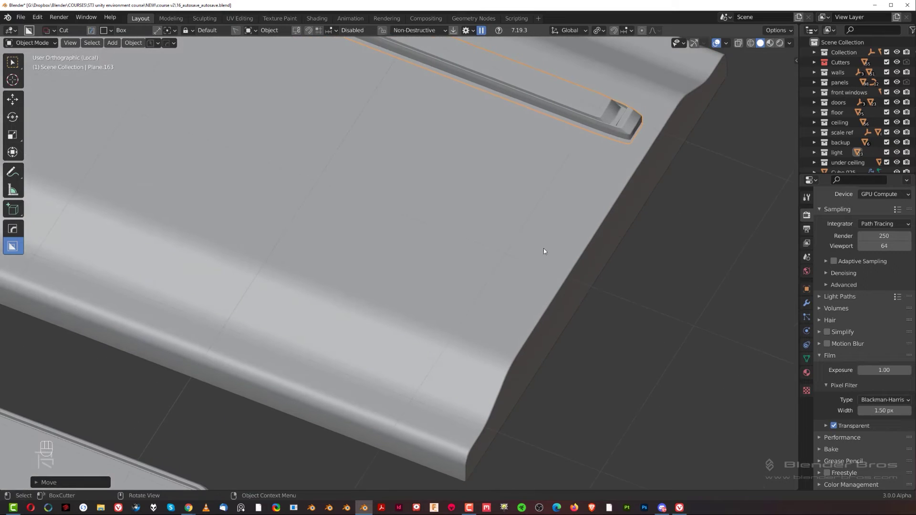
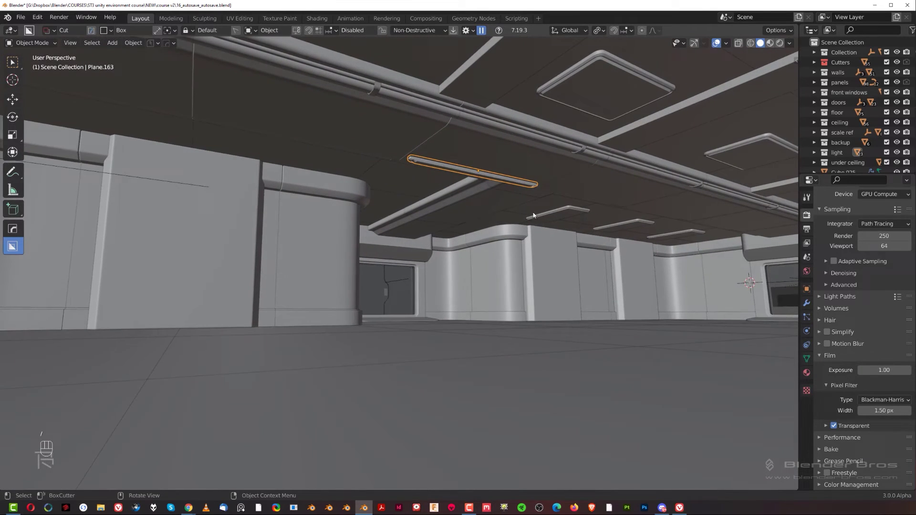
Look under the hall ceiling, pick the light strip and delete it.
left_click_drag(503, 224, 495, 240)
key("g")
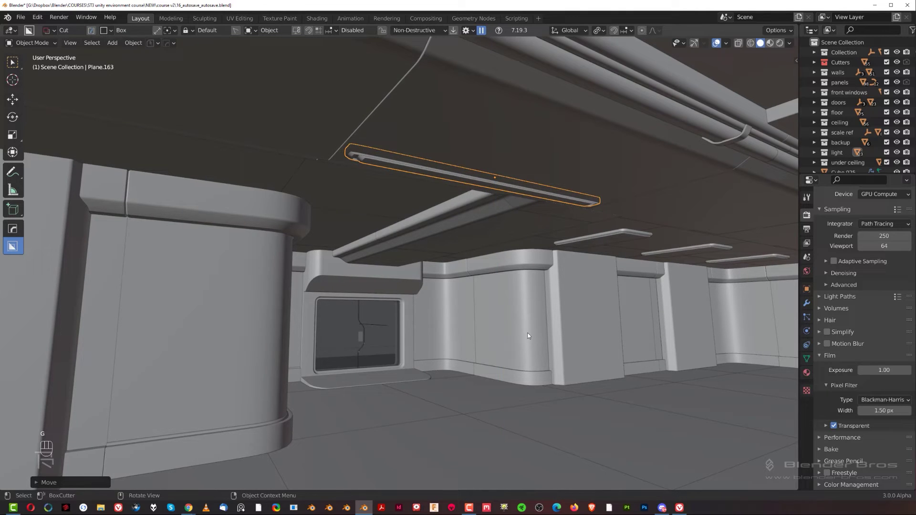
left_click(512, 390)
left_click_drag(569, 321, 586, 324)
left_click_drag(570, 259, 553, 265)
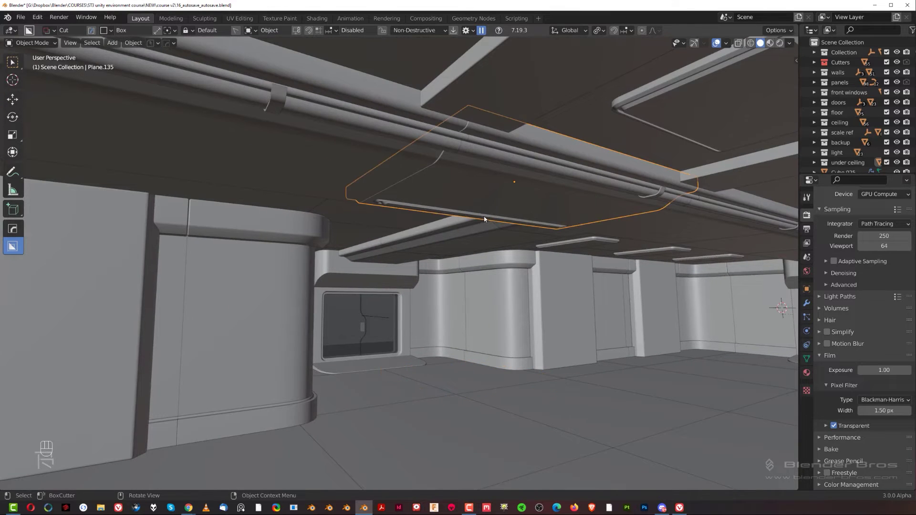
key("x")
Select the ceiling panel Plane.135 and isolate it in local view.
left_click(483, 227)
left_click(532, 185)
middle_click(514, 236)
key("/")
left_click_drag(461, 257, 470, 187)
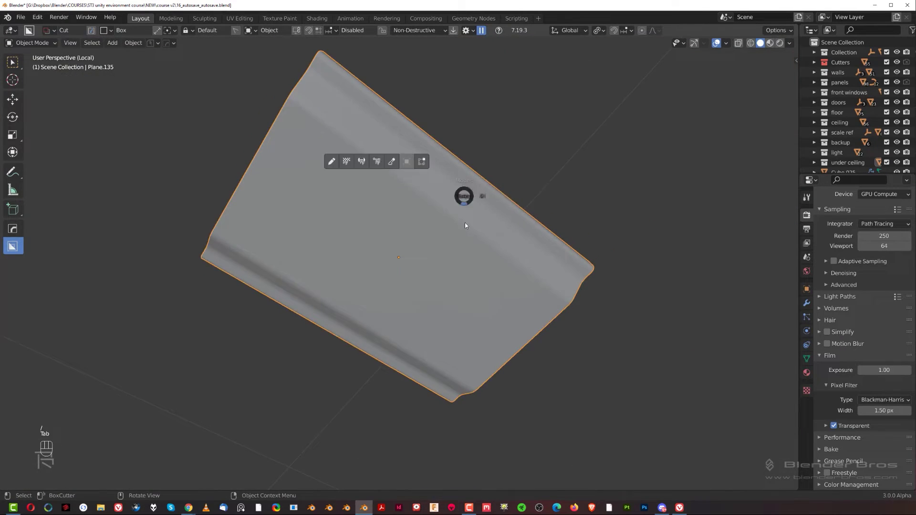
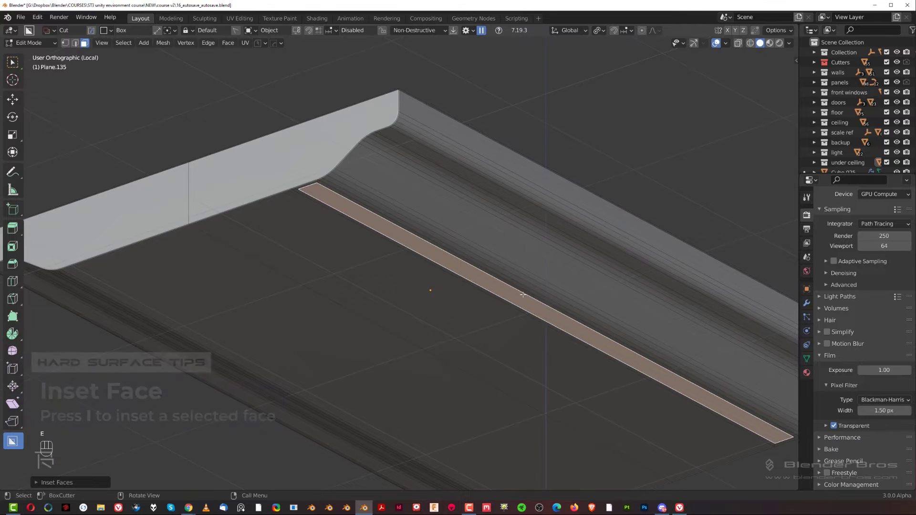
Scale the recessed groove face on the panel's underside thinner.
key("e")
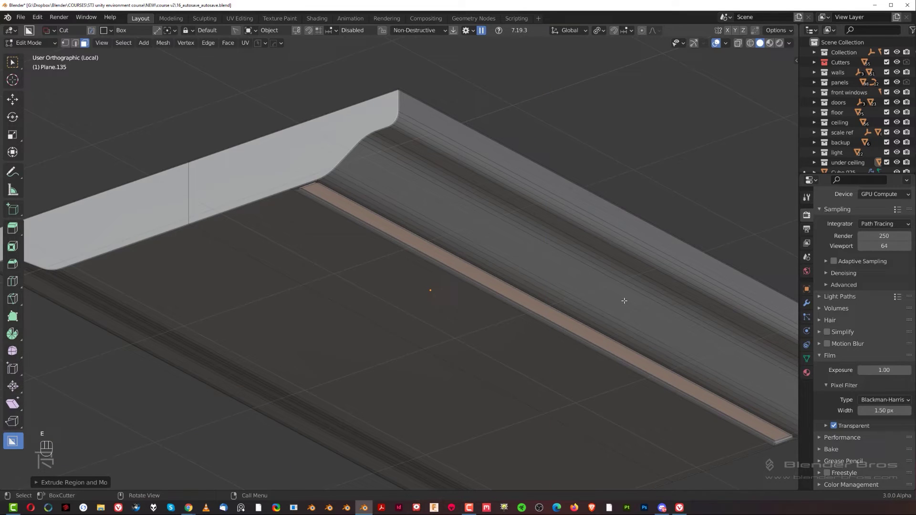
key("s")
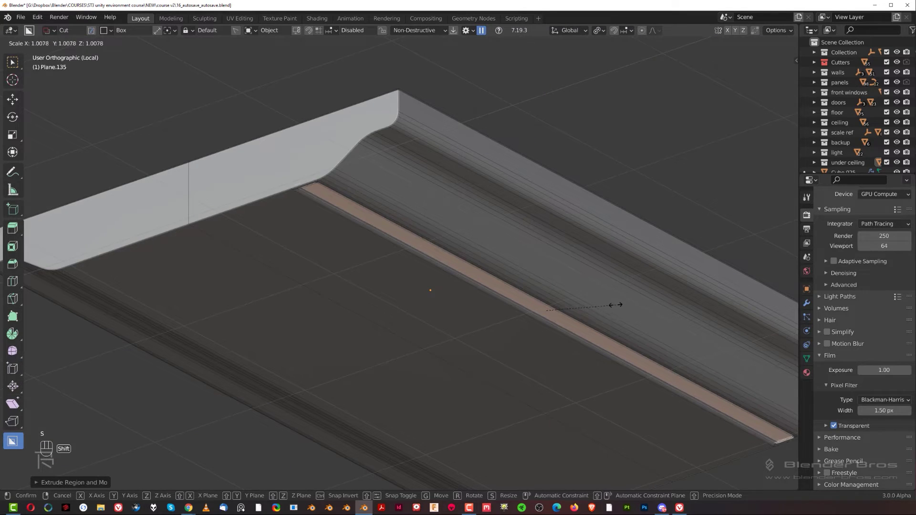
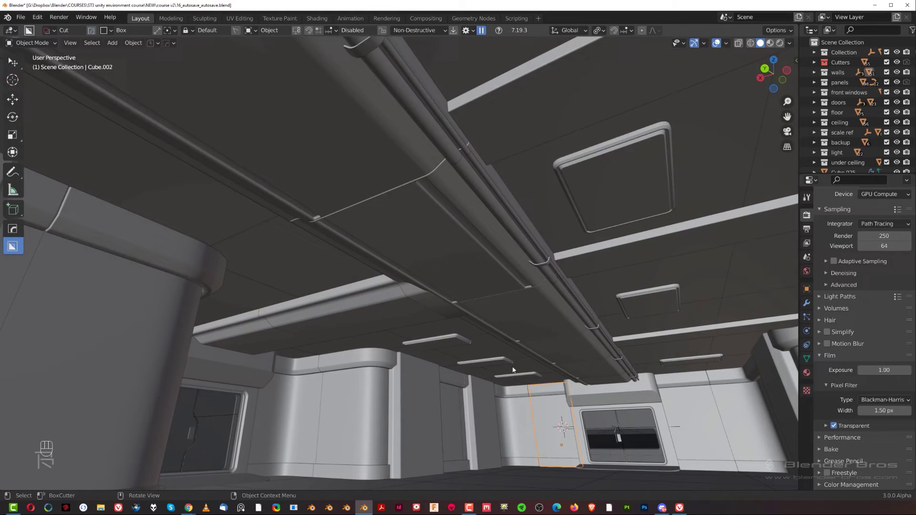
Look along the ceiling panel underside and undo the last dozen face edits on the plate.
left_click_drag(482, 275, 495, 272)
left_click_drag(495, 273, 481, 279)
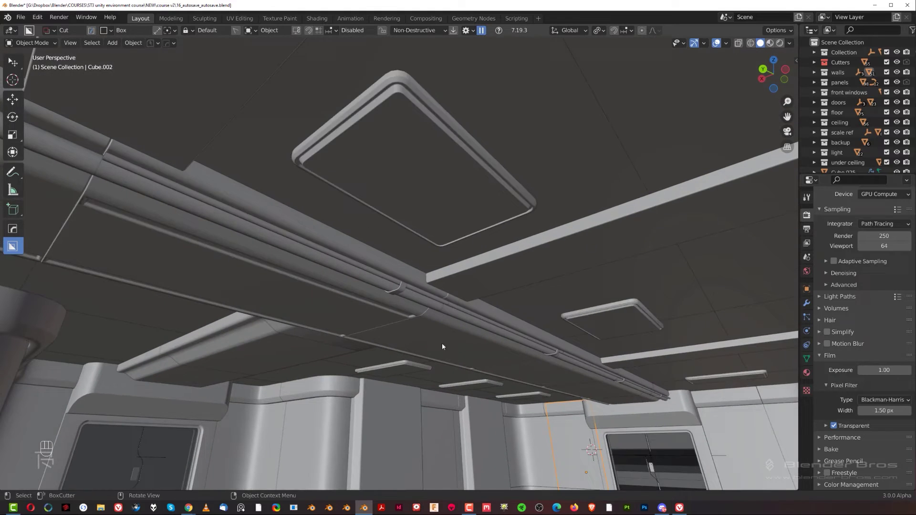
left_click_drag(425, 320, 537, 276)
left_click_drag(443, 205, 500, 234)
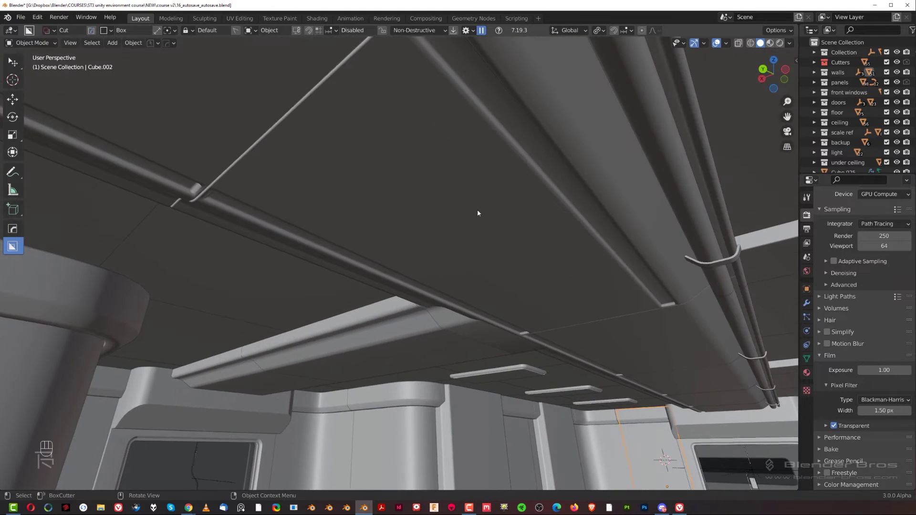
key("ctrl+z")
key("ctrl+z")
key("ctrl+z")
key("ctrl+z")
key("ctrl+z")
key("ctrl+z")
key("ctrl+z")
key("ctrl+z")
key("ctrl+z")
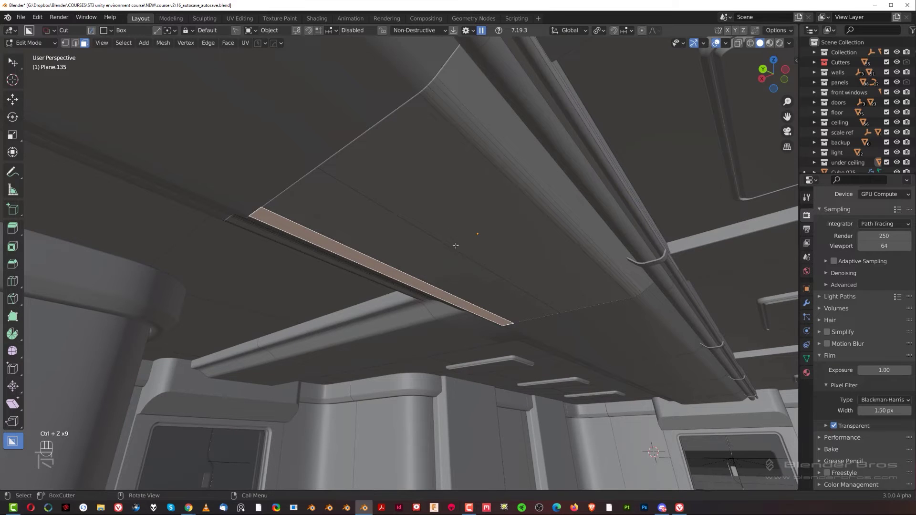
key("ctrl+z")
key("ctrl+z")
key("ctrl+z")
Return to Object Mode and look across the room's ceiling from below.
key("Tab")
left_click_drag(479, 244, 487, 262)
left_click_drag(515, 338, 411, 303)
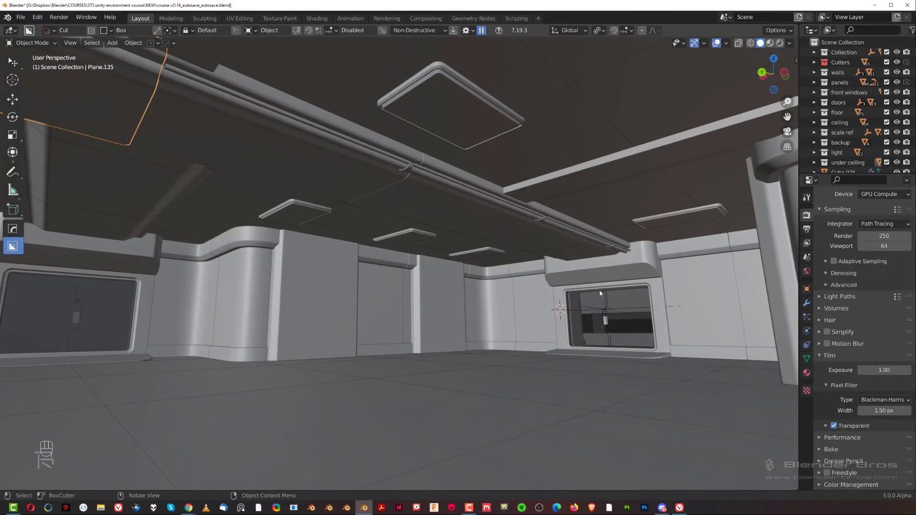
Move the view out of the level to the modular pieces beside it and close in on the door piece.
left_click_drag(588, 265, 600, 266)
middle_click(497, 192)
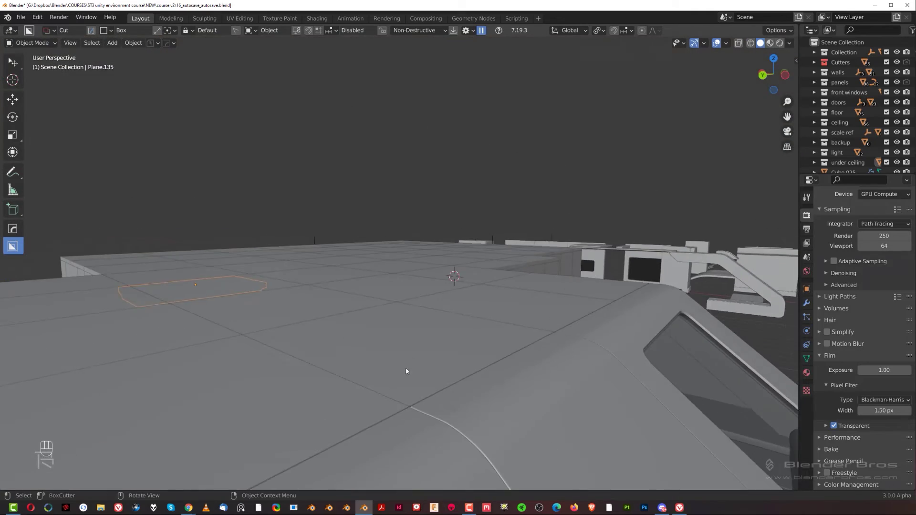
left_click_drag(469, 218, 505, 239)
middle_click(444, 118)
middle_click(371, 437)
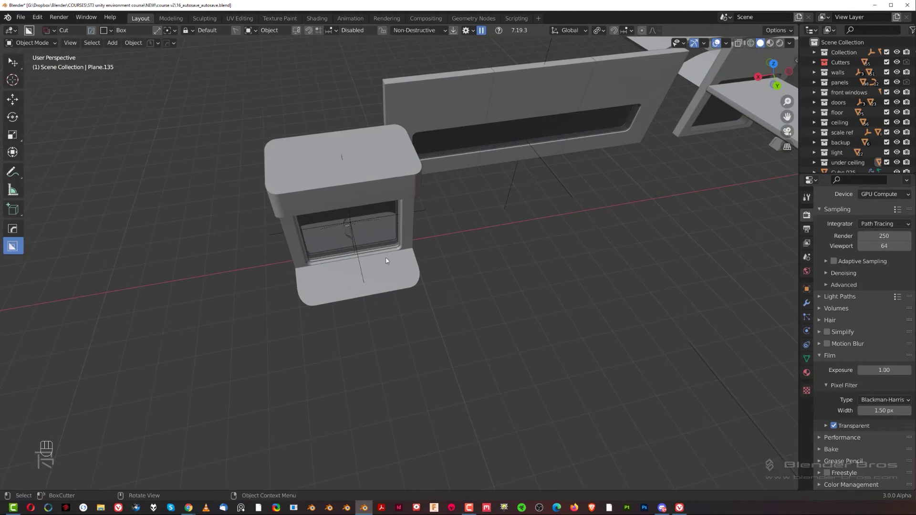
left_click_drag(369, 253, 468, 237)
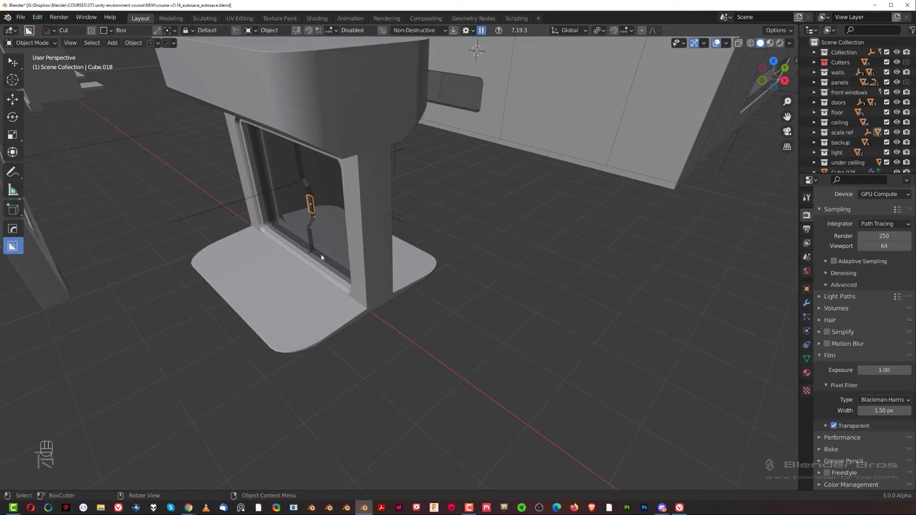
Orbit around the door piece and select its window glass slice.
left_click_drag(336, 267, 496, 309)
left_click_drag(583, 264, 542, 253)
left_click_drag(578, 249, 469, 277)
left_click_drag(478, 272, 506, 270)
left_click(490, 239)
middle_click(526, 258)
left_click(561, 273)
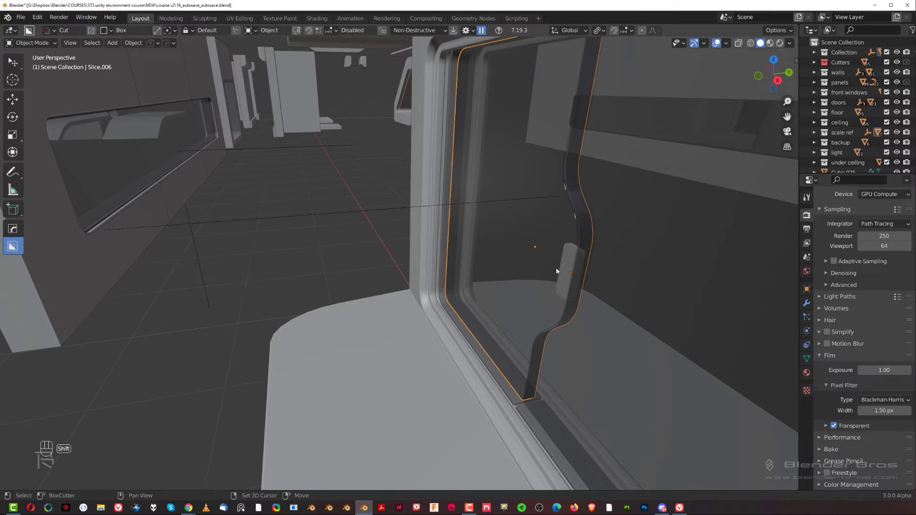
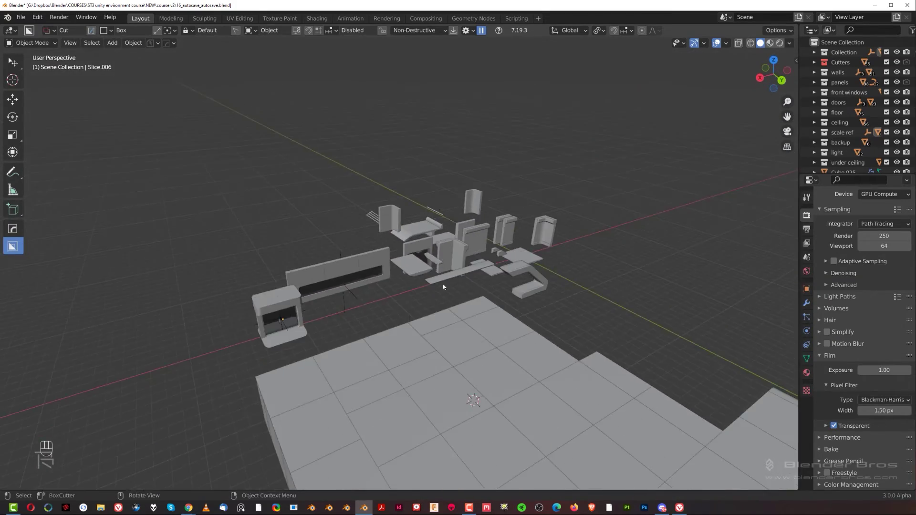
Navigate to the ledge plate by the level window, select it and move a duplicate into place.
left_click_drag(457, 265, 342, 258)
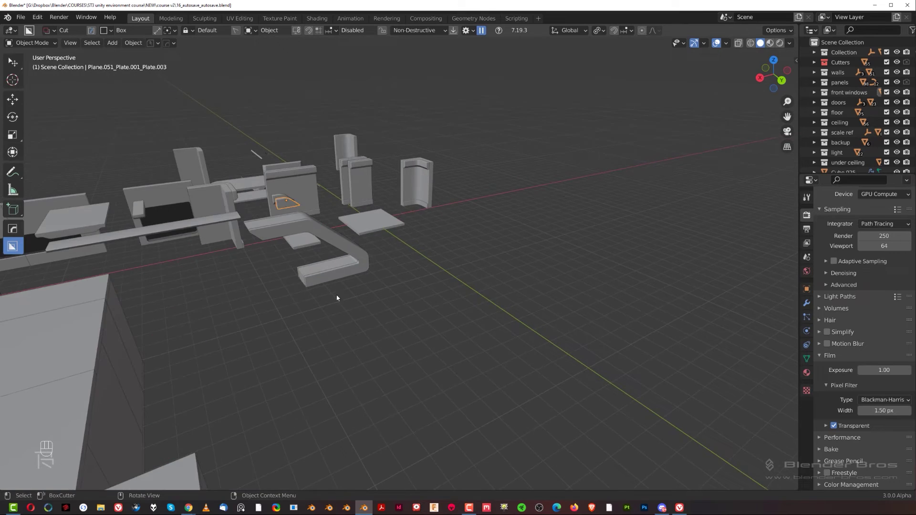
left_click_drag(390, 327, 393, 314)
middle_click(482, 322)
left_click_drag(512, 235, 522, 270)
left_click(536, 177)
key("g")
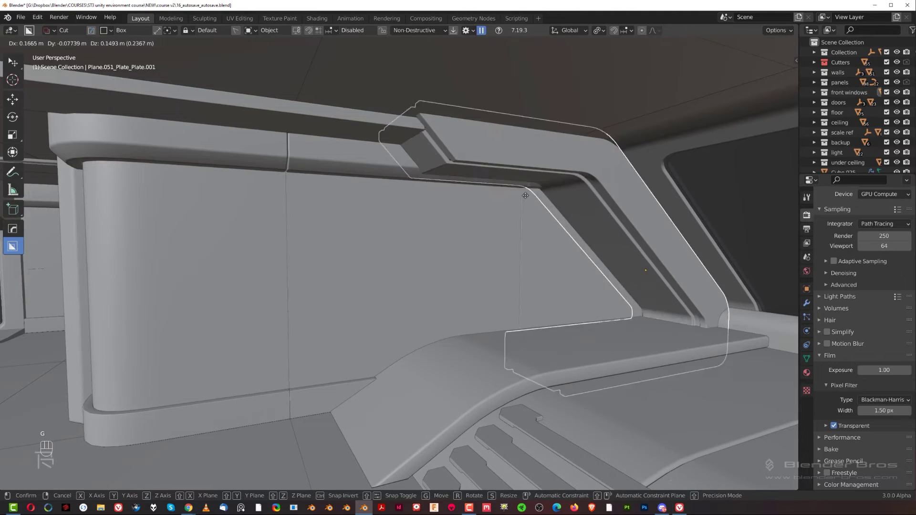
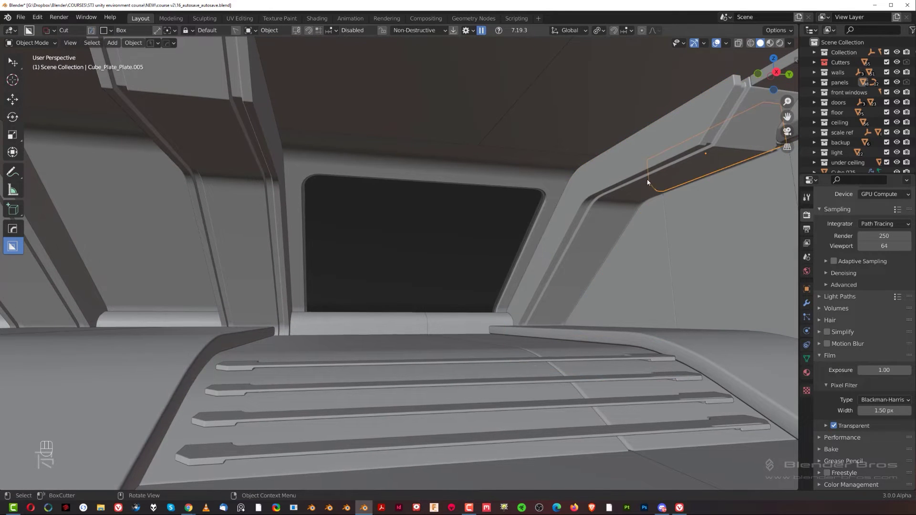
Select the unwanted plate object and delete it, then pull back over the whole level.
left_click(641, 191)
key("x")
left_click_drag(410, 192, 365, 247)
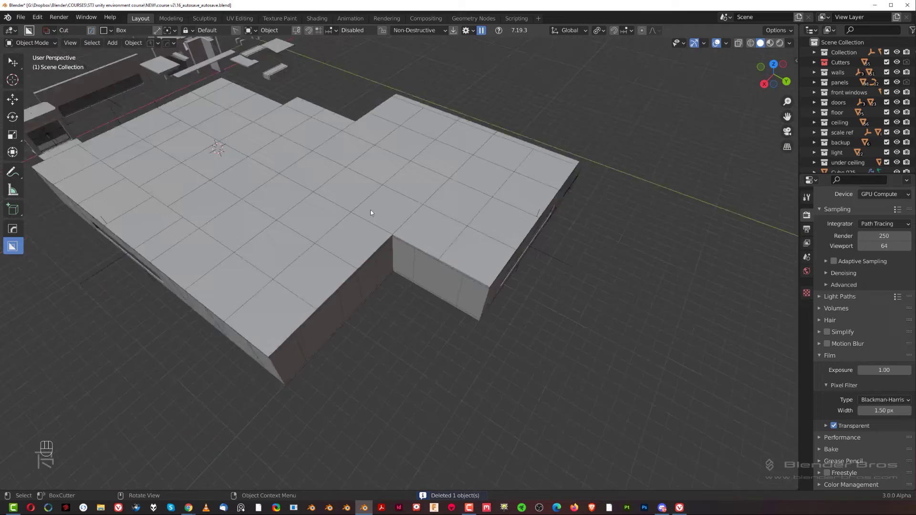
middle_click(366, 162)
left_click_drag(370, 193, 455, 323)
left_click_drag(481, 267, 467, 254)
left_click_drag(480, 265, 507, 240)
key("x")
key("x")
Look straight down from above and box-select all the laid-out modular pieces.
left_click_drag(471, 244, 461, 253)
left_click_drag(395, 271, 526, 274)
left_click_drag(473, 232, 585, 249)
key("KP_5")
key("b")
key("b")
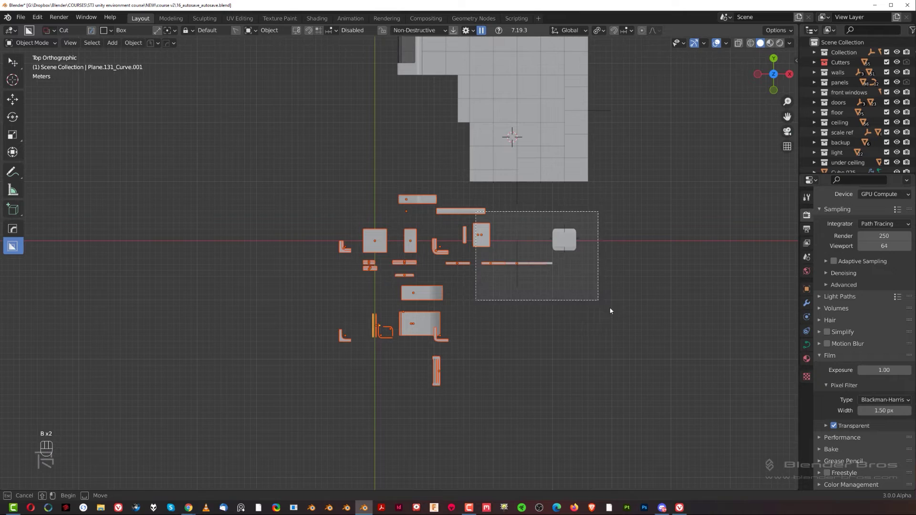
Put the selected pieces into a new 'modular pieces' collection and hide it in the Outliner.
left_click_drag(565, 295, 489, 226)
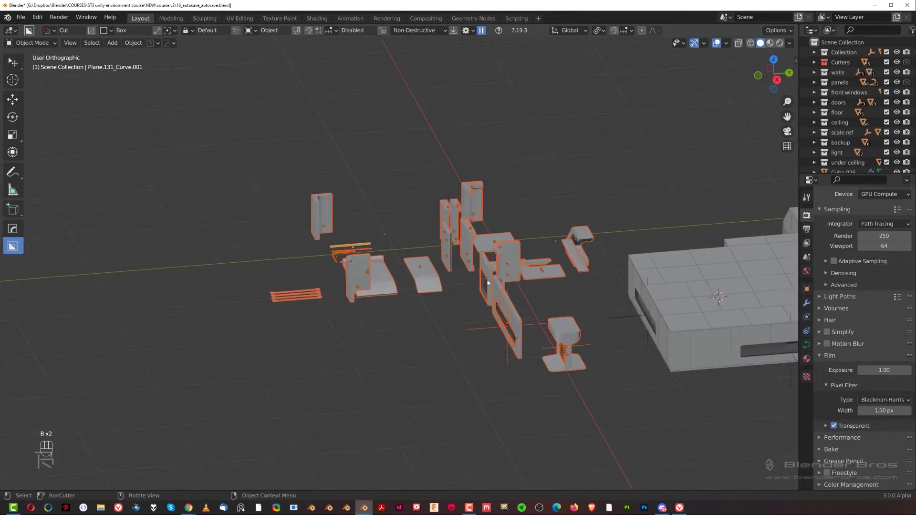
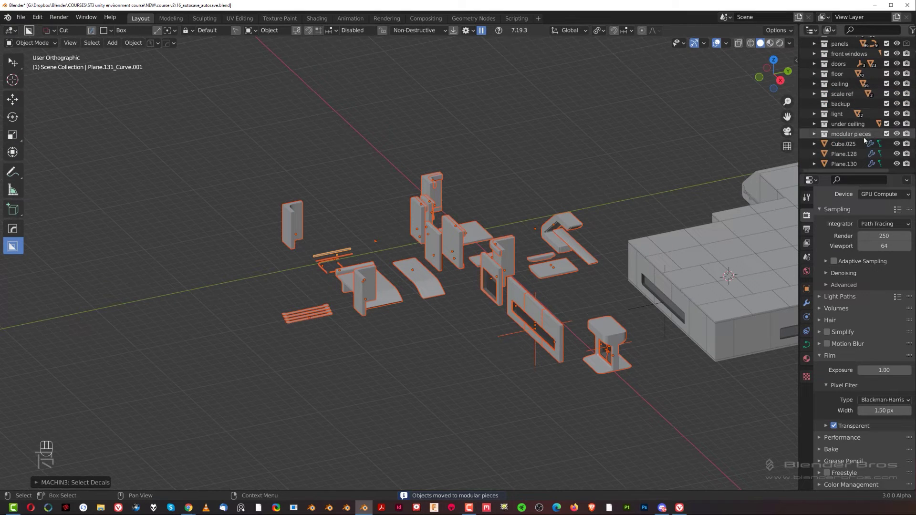
left_click(900, 135)
left_click_drag(544, 255, 606, 263)
key("KP_5")
left_click_drag(585, 243, 491, 251)
left_click_drag(526, 236, 575, 240)
Select Cube.025 and Plane.130 in the Outliner.
left_click(849, 147)
left_click(847, 156)
left_click_drag(848, 169, 641, 193)
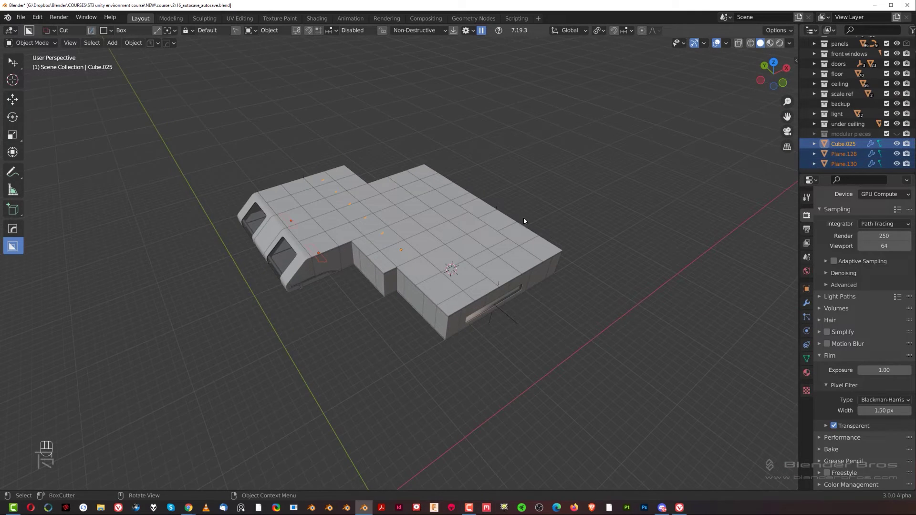
Inspect the selected objects in local view and move Cube.025 into the under ceiling collection.
key("/")
left_click_drag(375, 284, 362, 256)
left_click_drag(505, 263, 515, 241)
key("m")
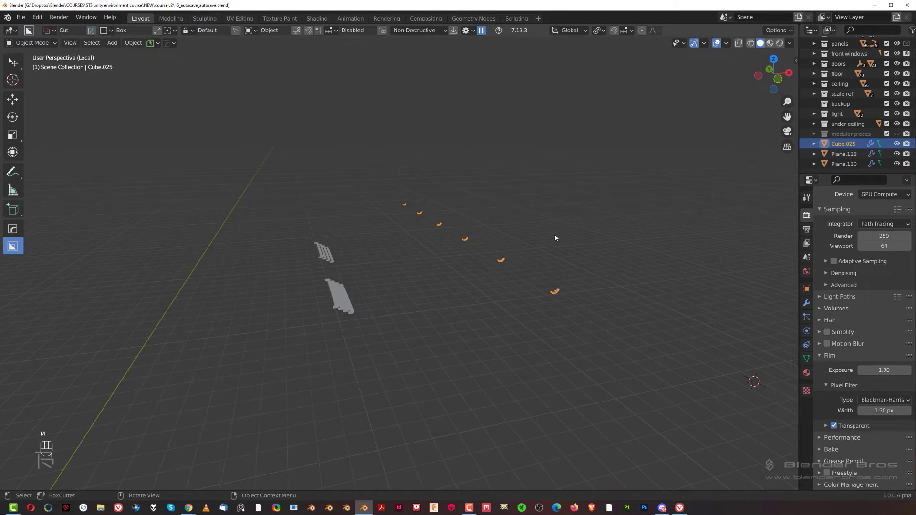
key("/")
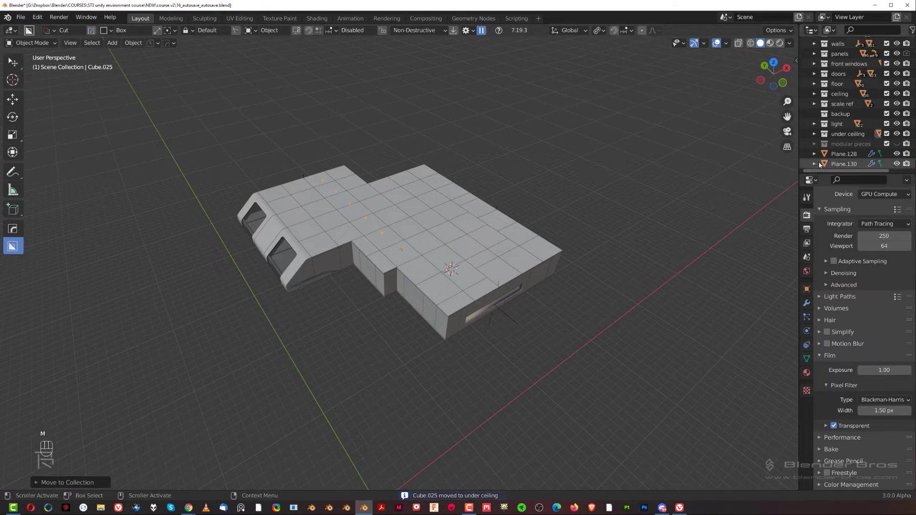
Refile Plane.128 and Plane.130 into a collection, hide the ceiling collection and head into the level interior.
left_click(847, 165)
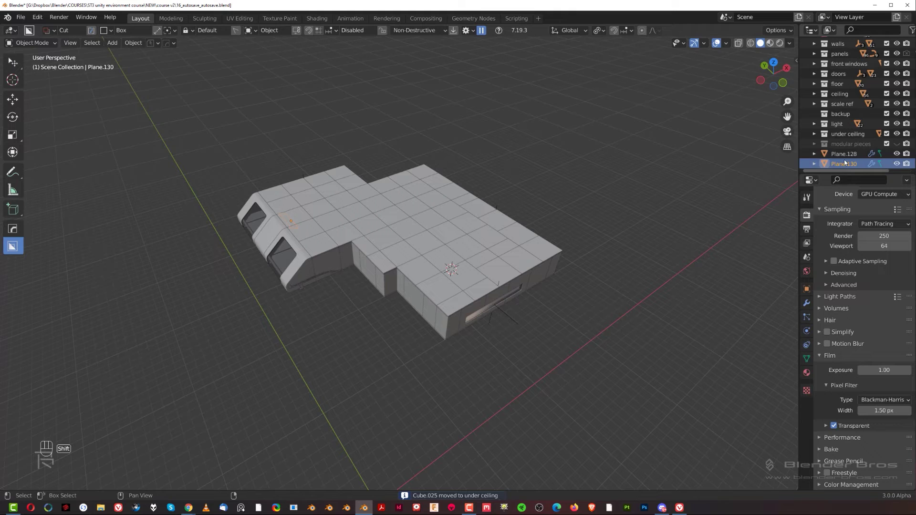
left_click_drag(847, 159, 730, 189)
key("m")
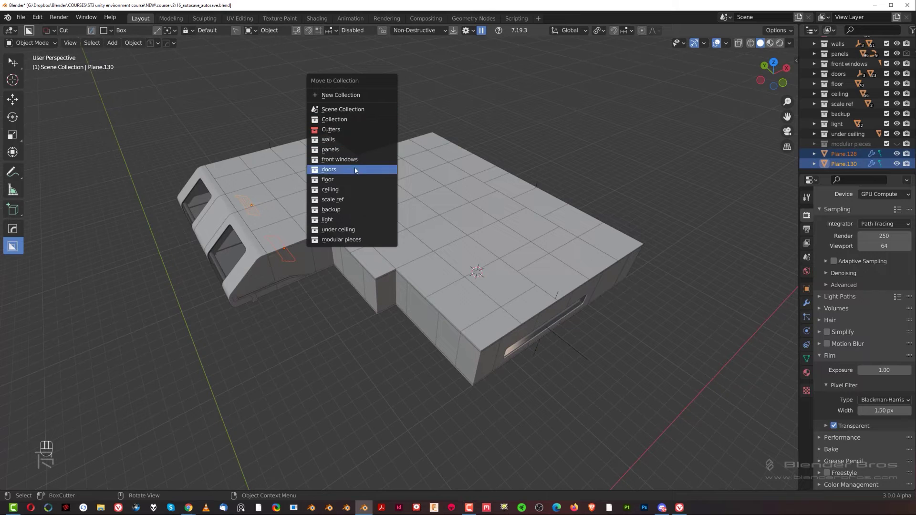
left_click_drag(443, 281, 464, 236)
middle_click(464, 238)
left_click_drag(451, 247, 813, 101)
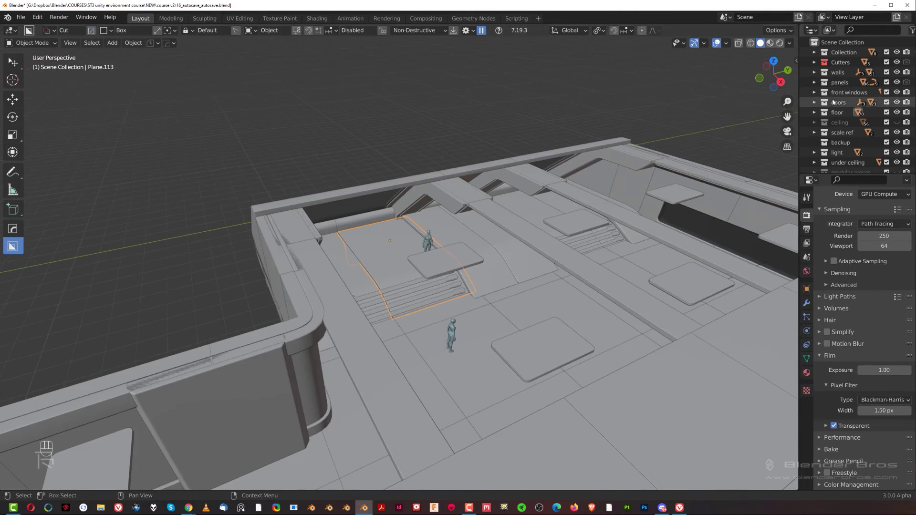
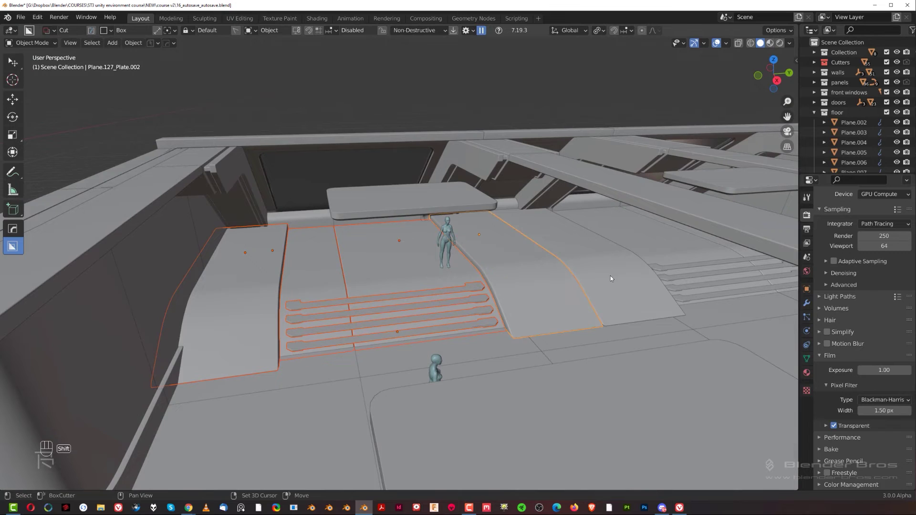
Move the stair and ramp pieces into a new 'floor elevation' collection.
key("m")
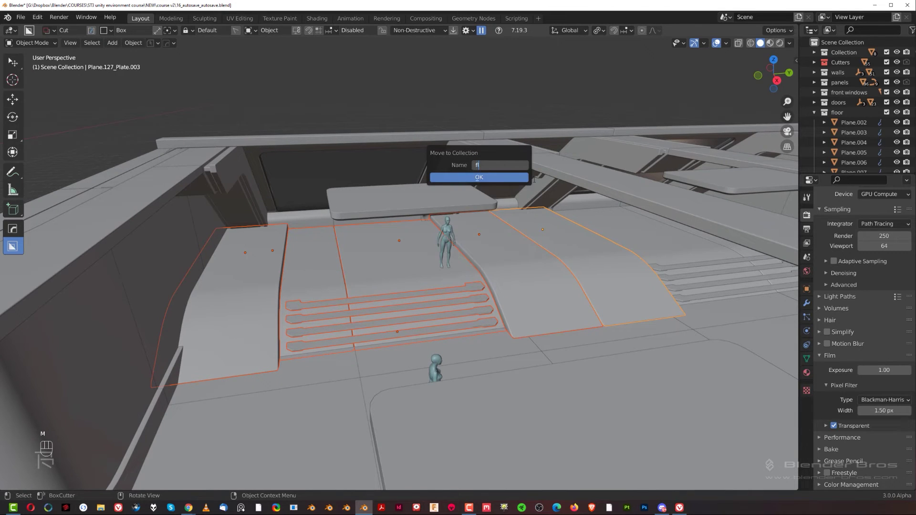
key("o")
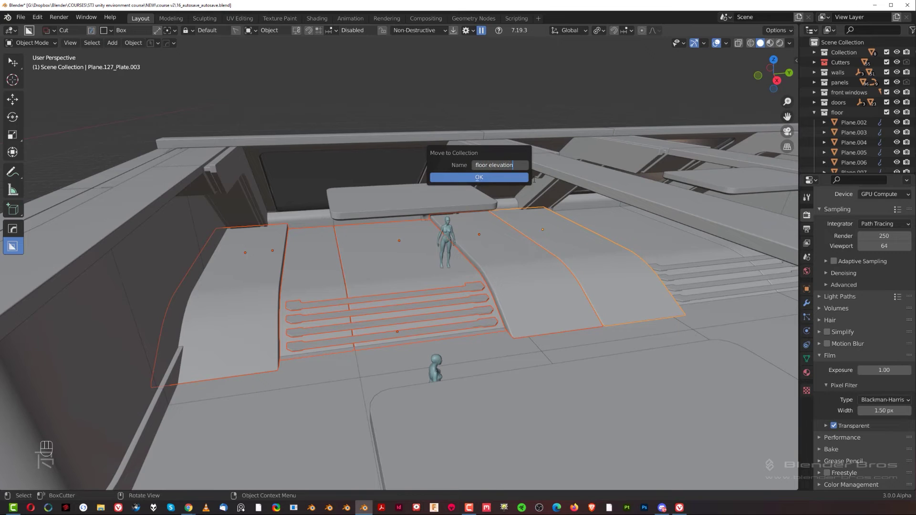
left_click_drag(816, 111, 662, 196)
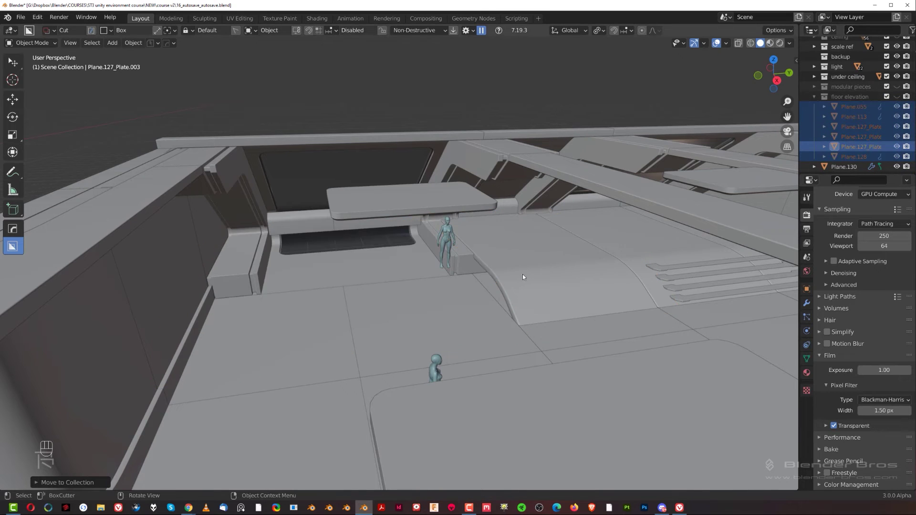
left_click_drag(650, 238, 625, 270)
key("m")
left_click_drag(571, 276, 427, 296)
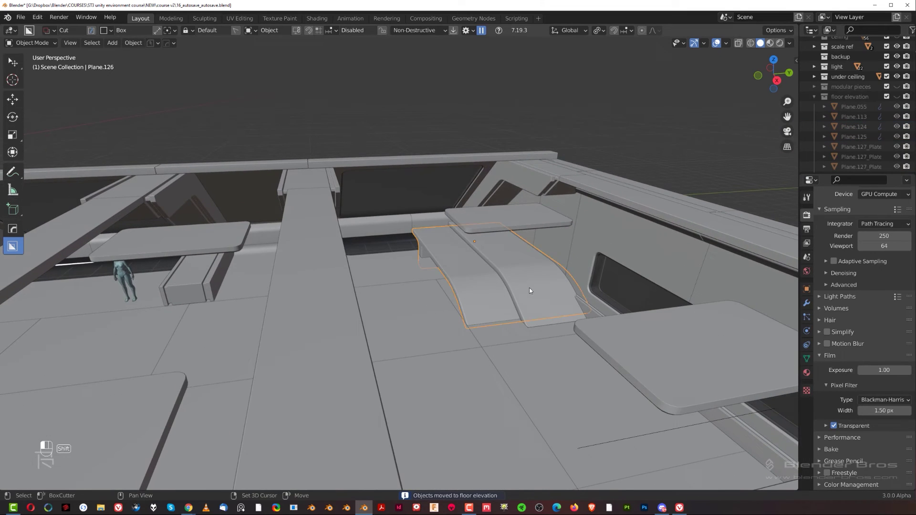
key("m")
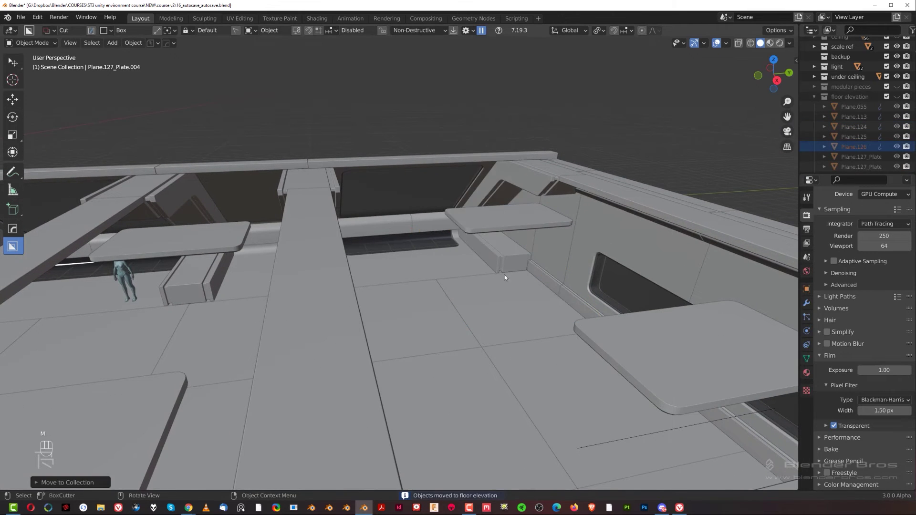
Add the raised platforms and their plate pieces to the floor elevation collection.
left_click_drag(455, 279, 723, 283)
left_click_drag(506, 282, 418, 294)
middle_click(396, 278)
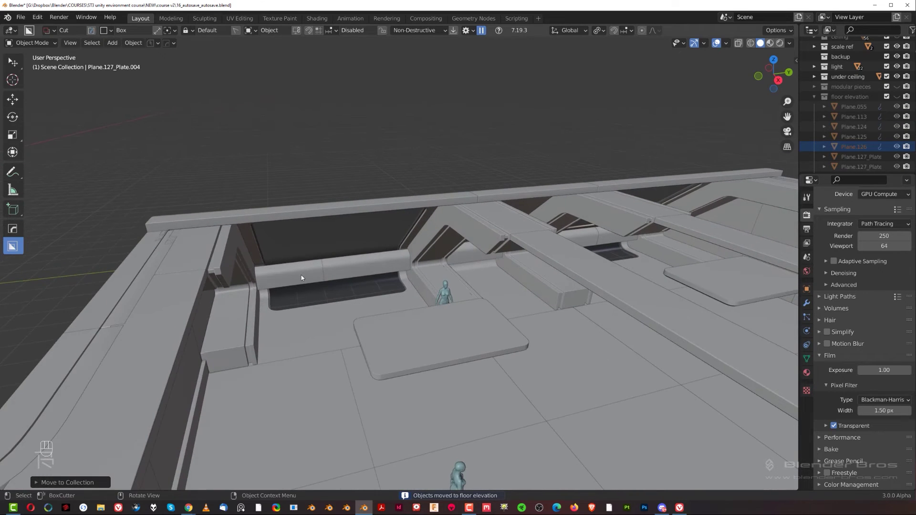
left_click_drag(359, 274, 382, 286)
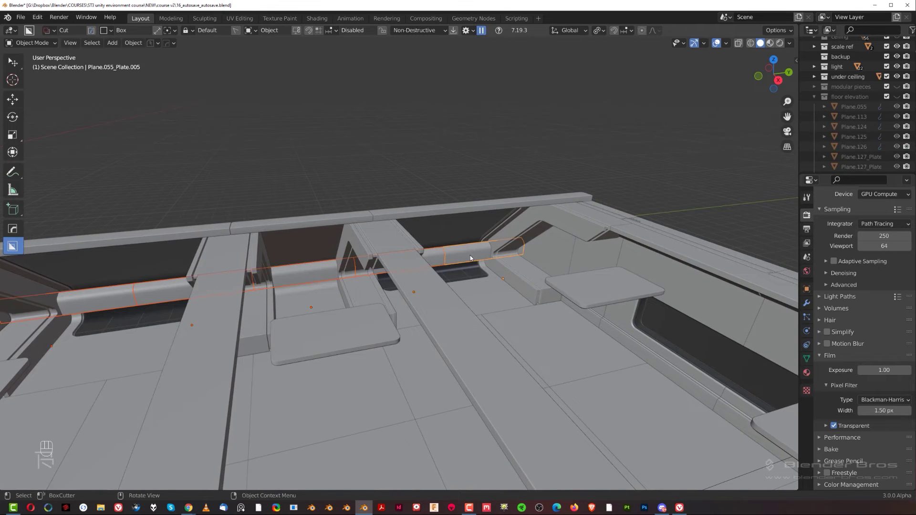
key("m")
left_click_drag(400, 274, 871, 103)
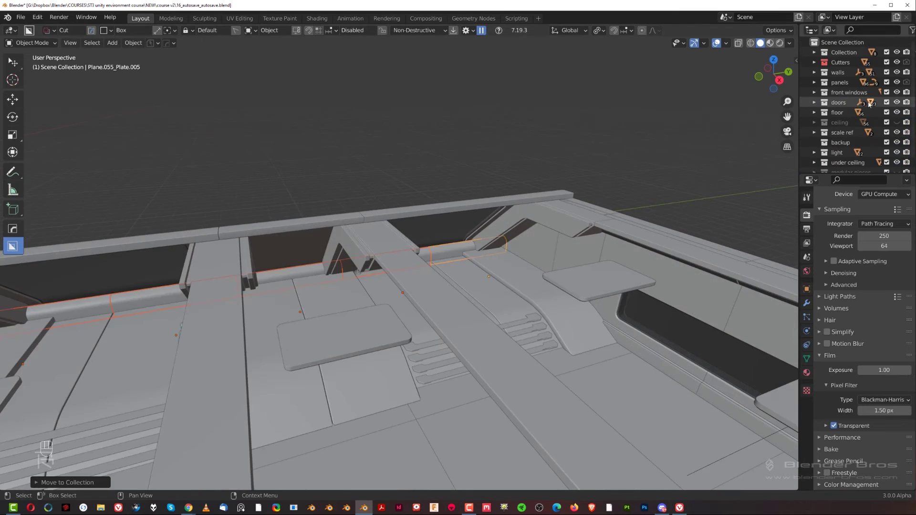
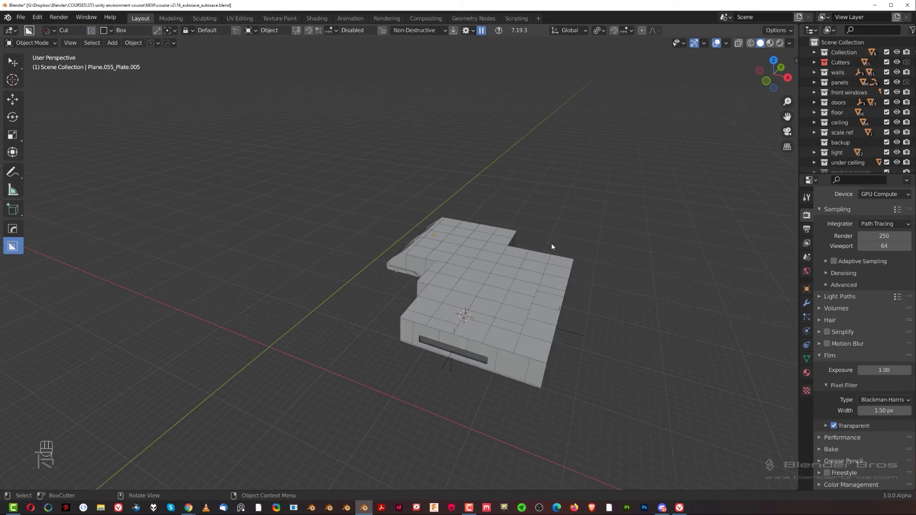
left_click(899, 158)
middle_click(496, 197)
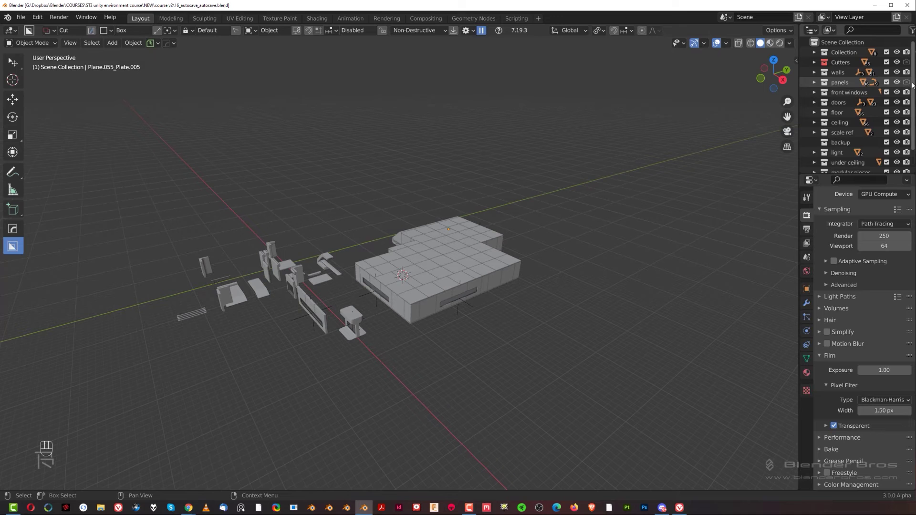
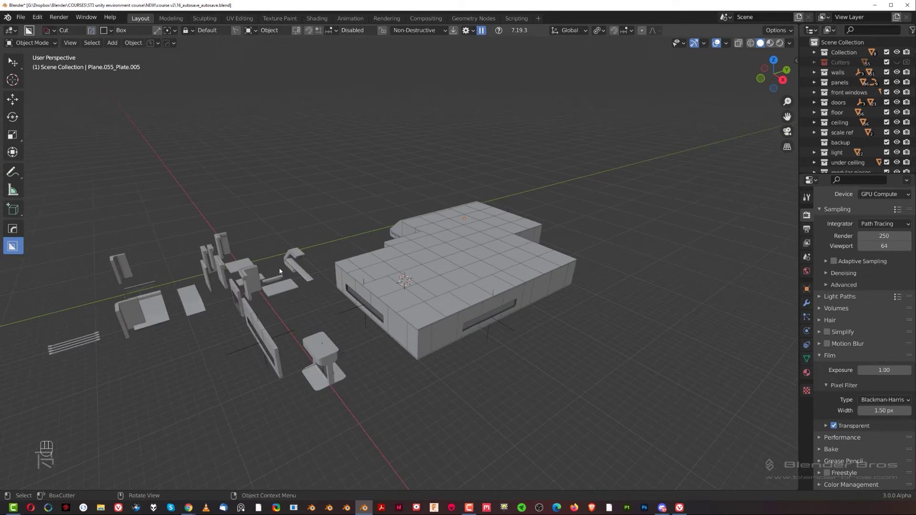
left_click_drag(355, 247, 481, 236)
middle_click(367, 279)
left_click_drag(360, 306, 418, 302)
left_click_drag(363, 290, 436, 314)
left_click_drag(470, 290, 251, 288)
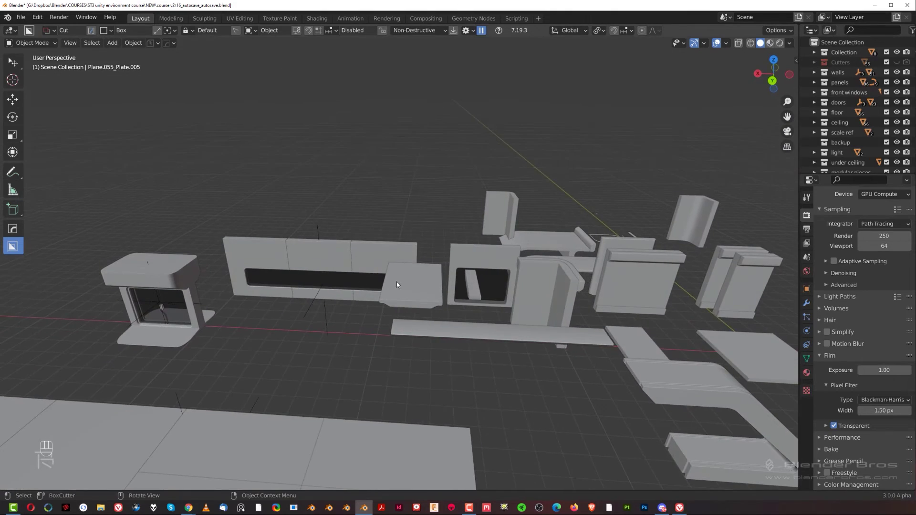
left_click_drag(420, 277, 472, 286)
left_click_drag(441, 209, 549, 355)
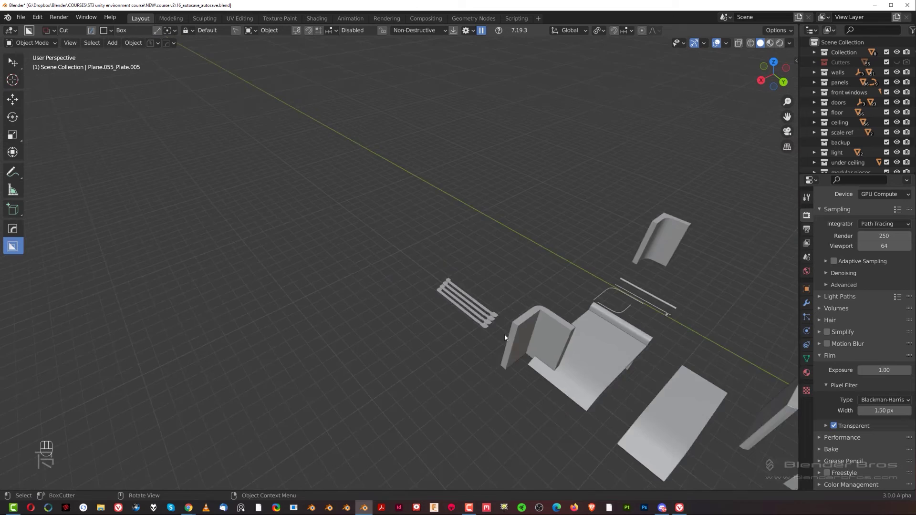
left_click_drag(535, 330, 482, 306)
middle_click(508, 307)
left_click_drag(393, 264, 381, 254)
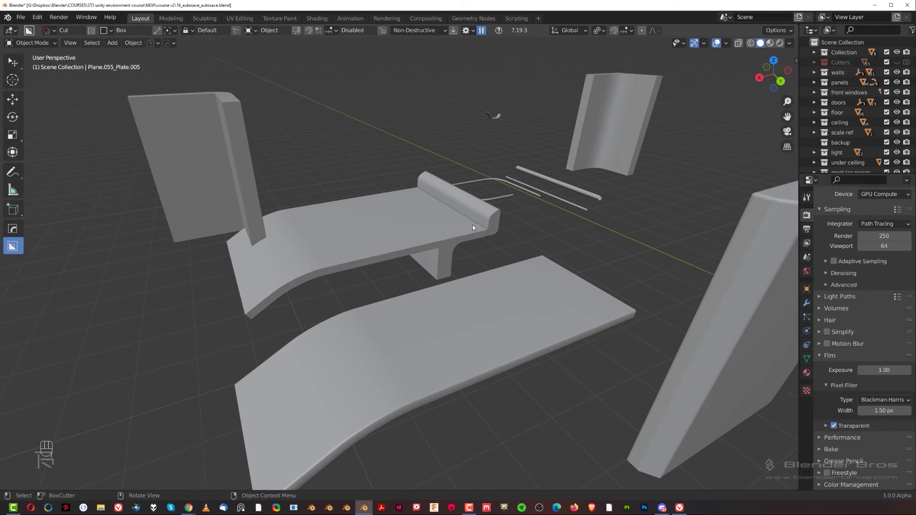
left_click_drag(360, 245, 408, 255)
left_click_drag(361, 265, 383, 284)
left_click(339, 265)
middle_click(440, 269)
left_click_drag(451, 283, 457, 267)
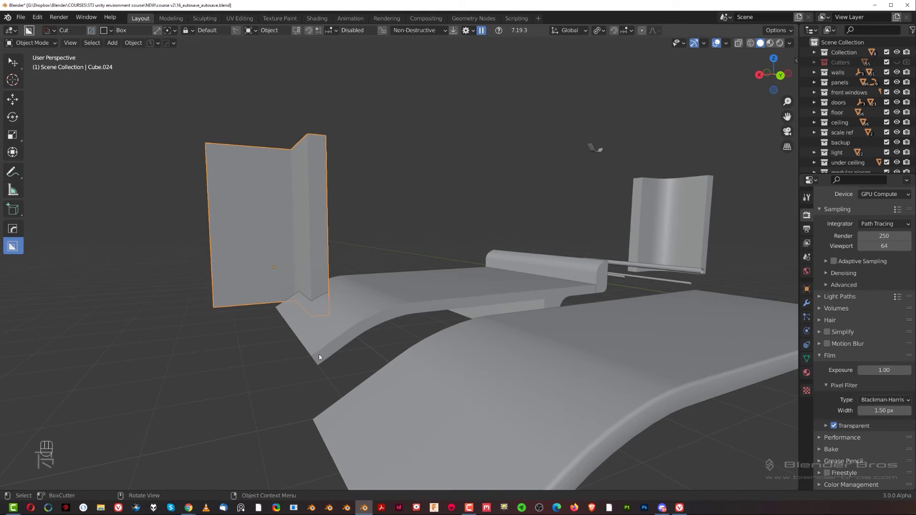
left_click_drag(432, 310, 451, 308)
Move the two loose panel pieces beside the ramp into the backup collection.
left_click_drag(426, 272, 459, 292)
left_click_drag(397, 182, 475, 189)
key("m")
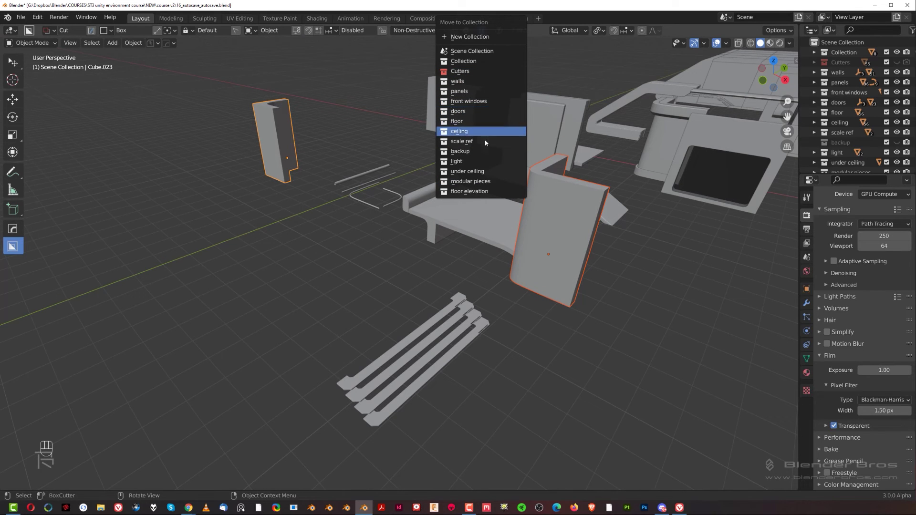
middle_click(506, 206)
left_click_drag(485, 279, 417, 257)
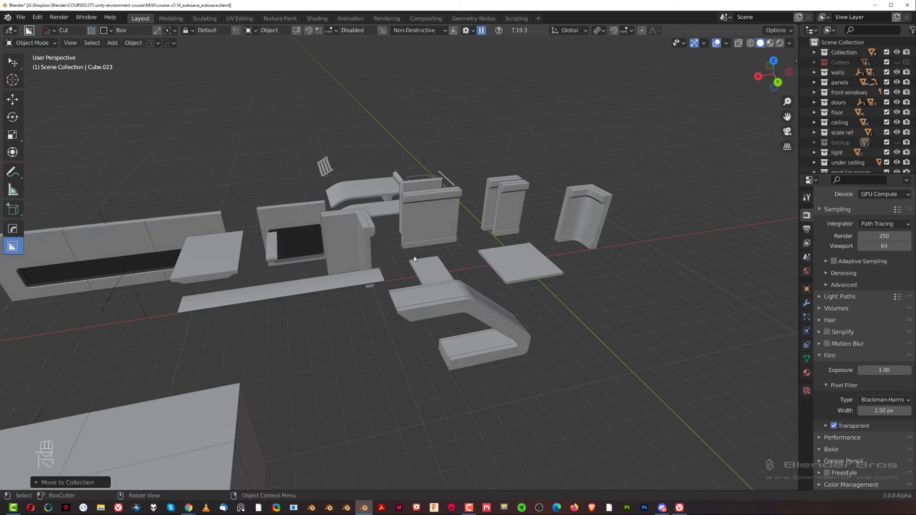
key("m")
From a top-down view, start sliding the window wall strip left of the parts layout.
key("shift+KP_5")
key("shift+d")
key("KP_5")
left_click_drag(371, 315, 430, 270)
key("g")
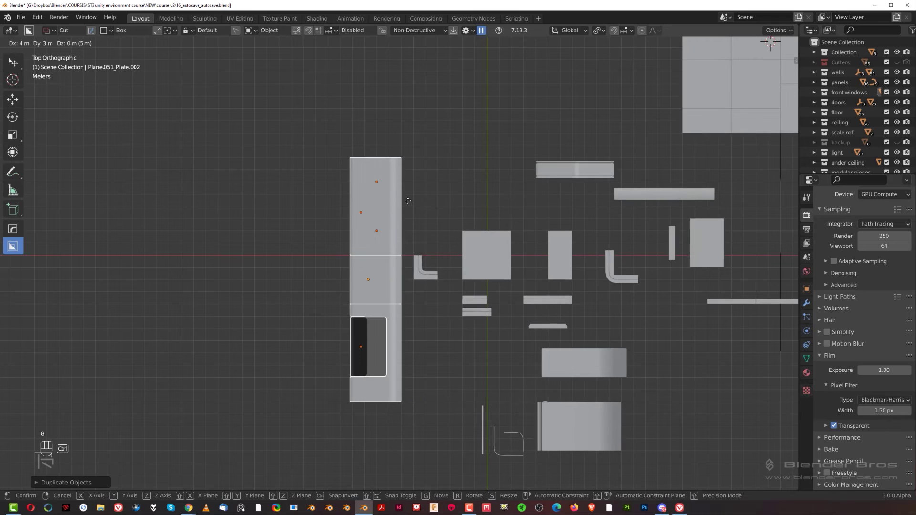
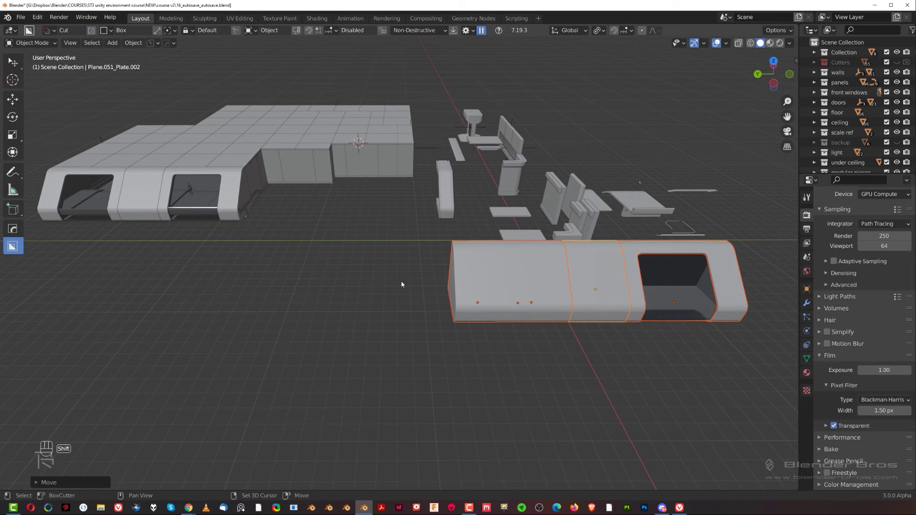
Drop a window wall section against the level edge and select the next window piece.
left_click(501, 286)
key("x")
left_click(548, 306)
key("x")
left_click(246, 263)
key("q")
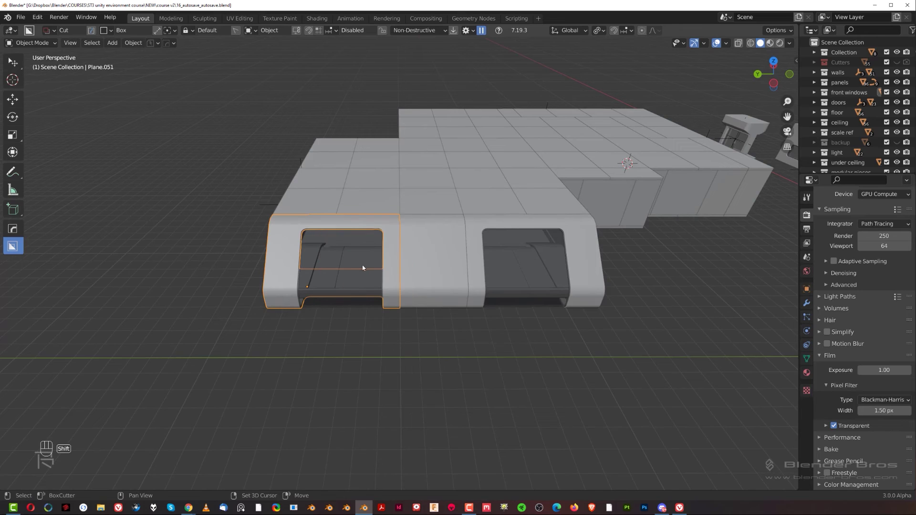
Lift the upper window piece above the level and examine the thin window frame trim up close.
key("g")
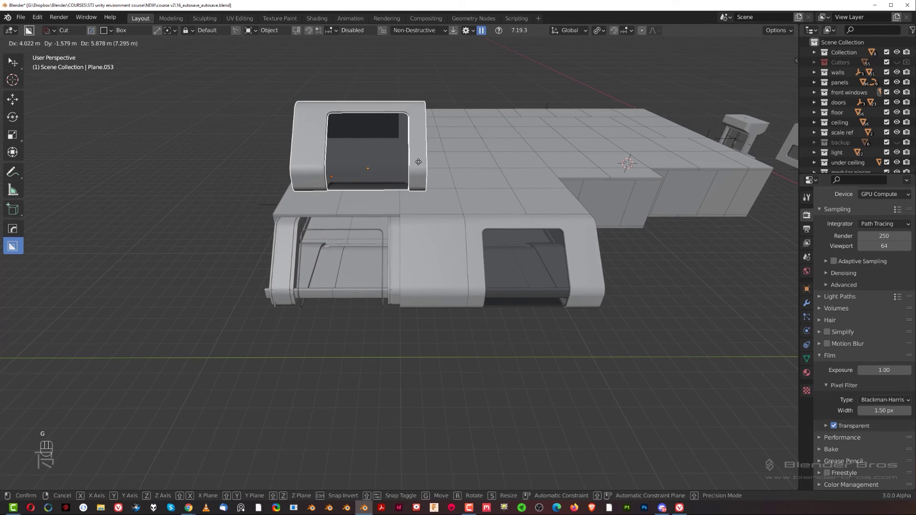
left_click_drag(346, 267, 356, 263)
left_click_drag(359, 165, 347, 191)
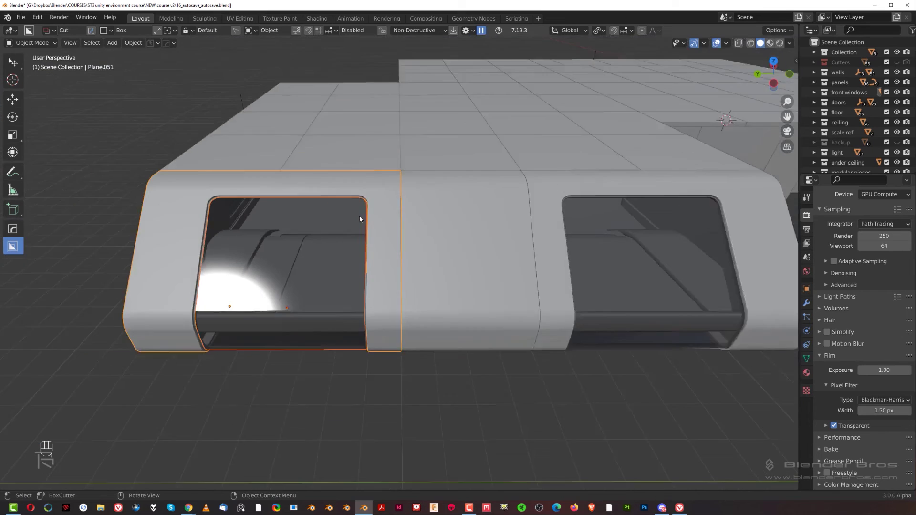
left_click_drag(380, 244, 418, 249)
key("g")
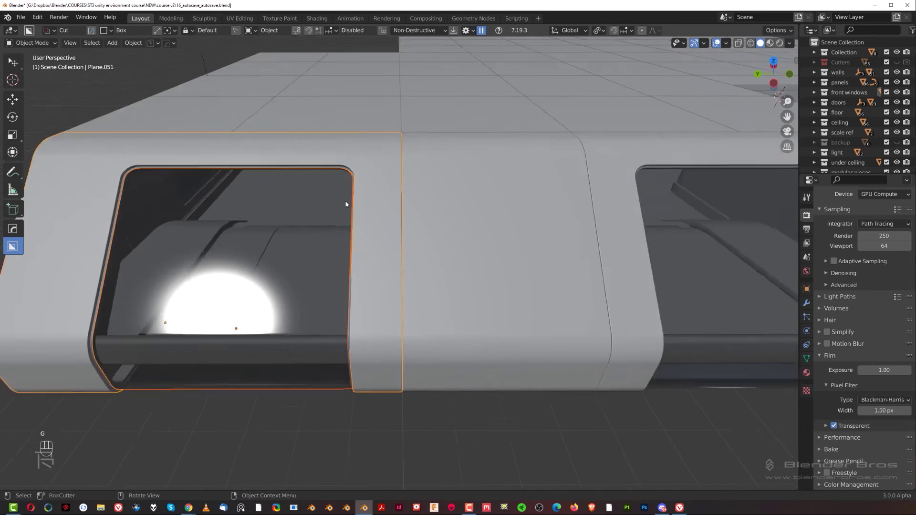
left_click(332, 149)
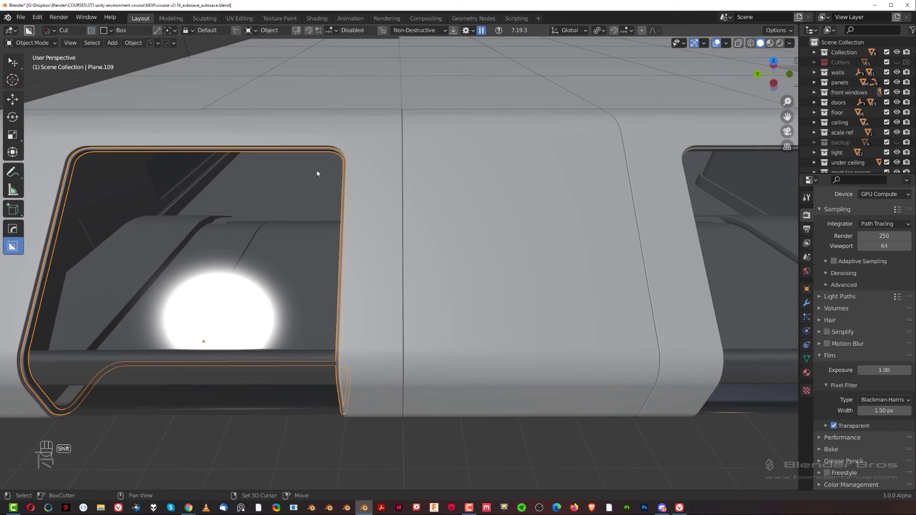
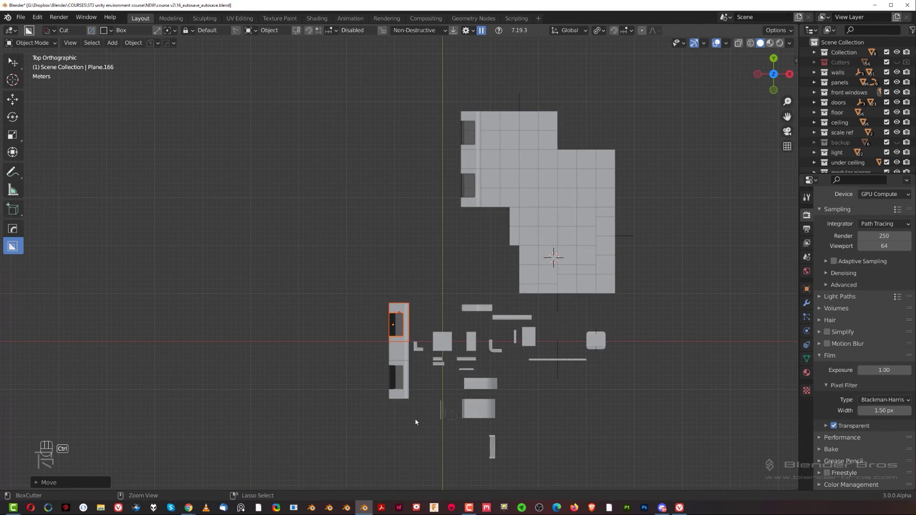
Inspect the window section from all sides and delete the redundant extra window piece.
left_click_drag(420, 369, 525, 299)
key("KP_5")
left_click_drag(481, 299, 412, 182)
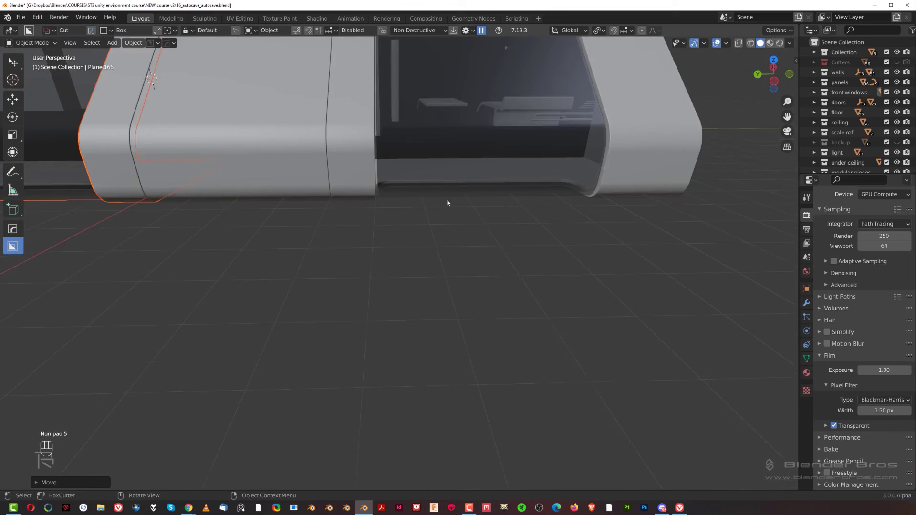
left_click_drag(455, 180, 405, 323)
middle_click(451, 288)
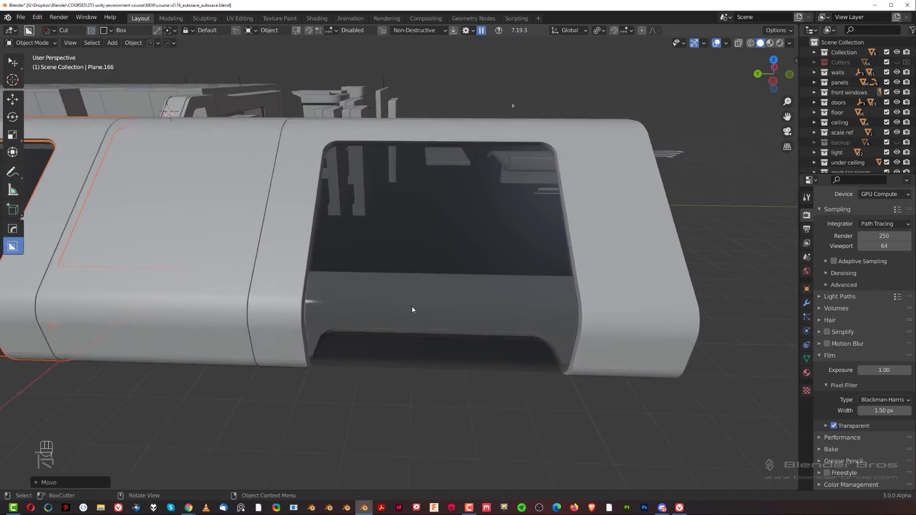
key("x")
left_click(267, 284)
key("x")
left_click(241, 262)
Duplicate the window wall piece and place the copy at the end of the parts row beside the level.
left_click_drag(347, 231, 439, 286)
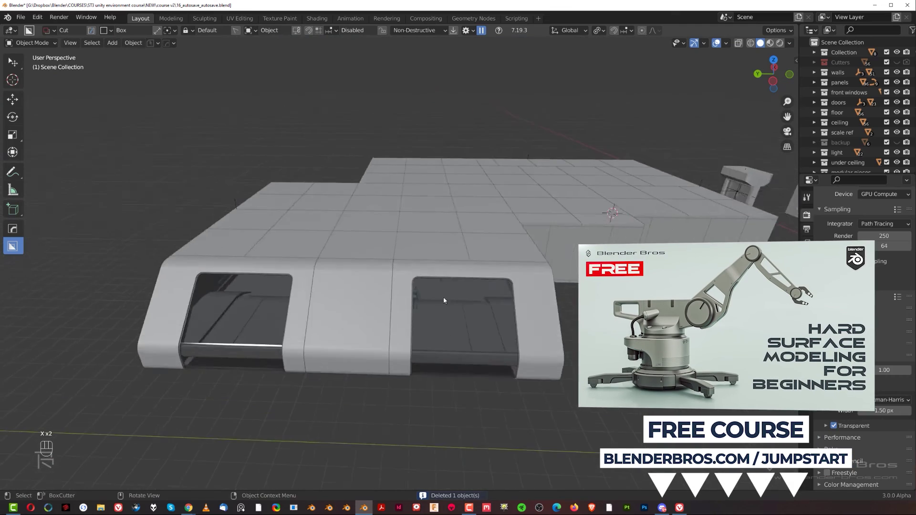
left_click_drag(494, 267, 431, 208)
left_click_drag(362, 205, 385, 232)
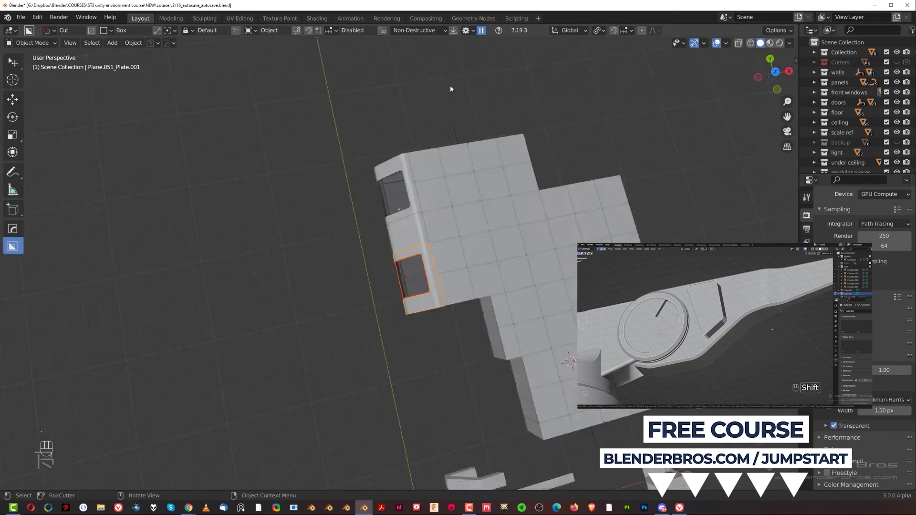
key("KP_5")
left_click_drag(468, 217, 482, 166)
key("shift+d")
left_click_drag(410, 311, 529, 236)
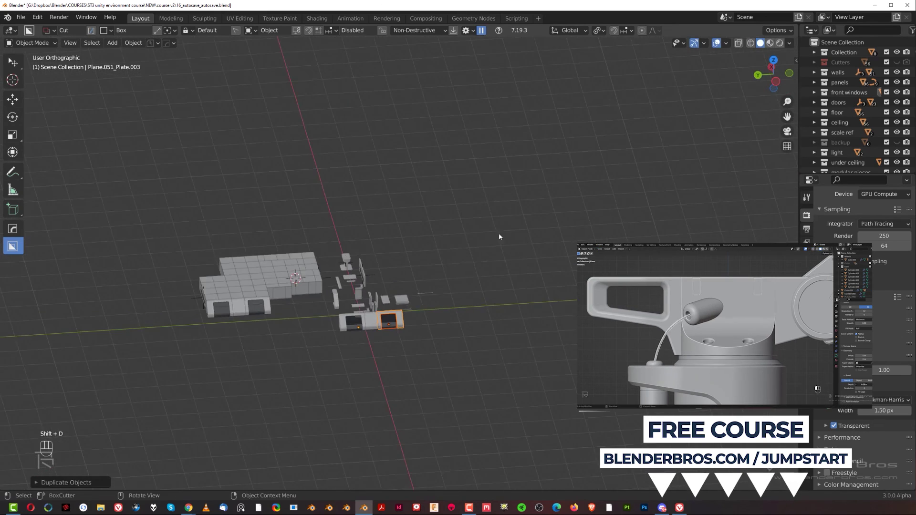
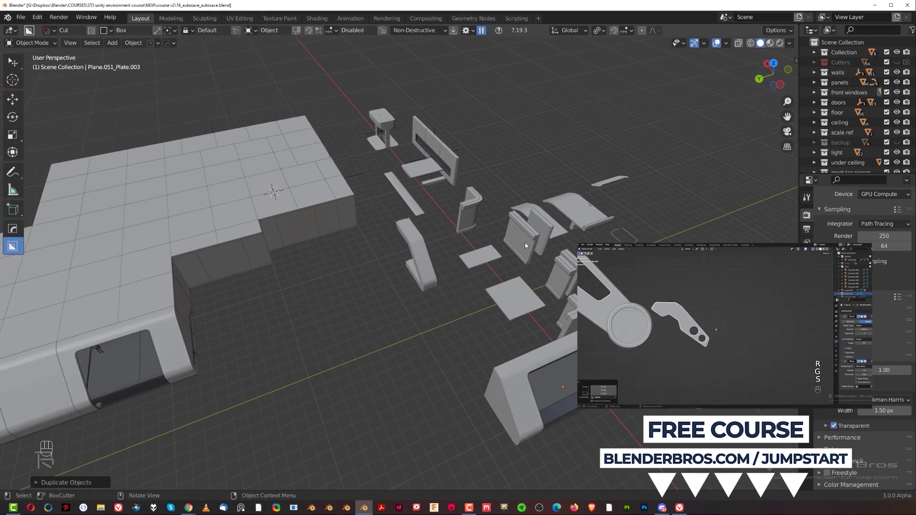
Orbit over the level to check the window sections lined up with the parts row.
left_click_drag(528, 239, 568, 223)
left_click_drag(432, 300, 432, 249)
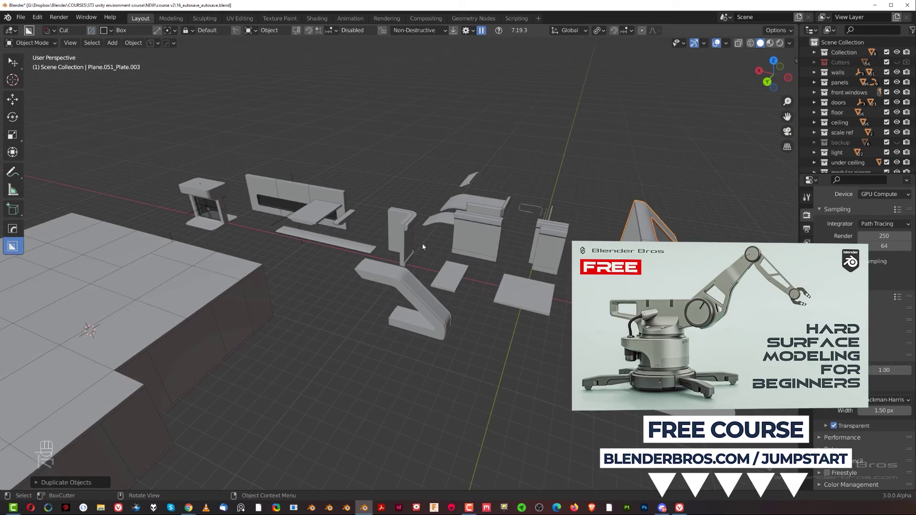
left_click_drag(372, 298, 362, 280)
middle_click(367, 296)
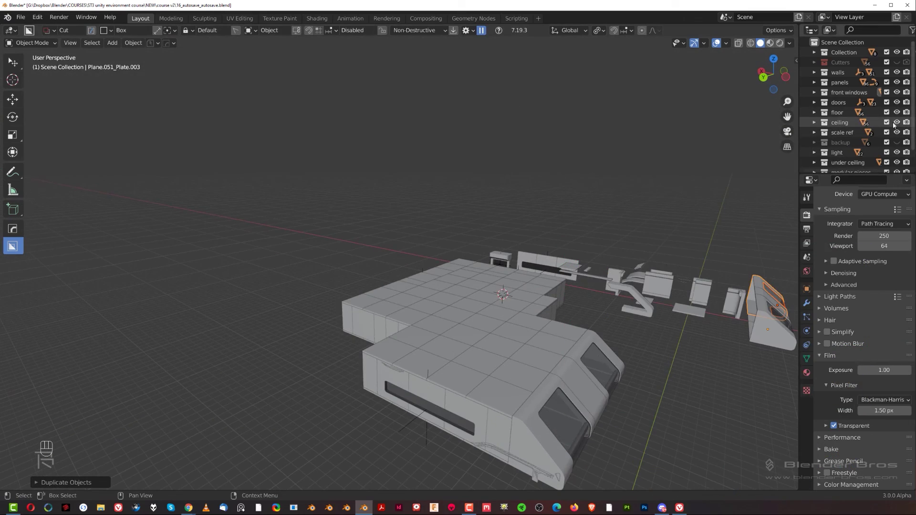
Hide the ceiling collection and move the view down into the level's corridor.
left_click(898, 125)
left_click_drag(508, 315, 477, 323)
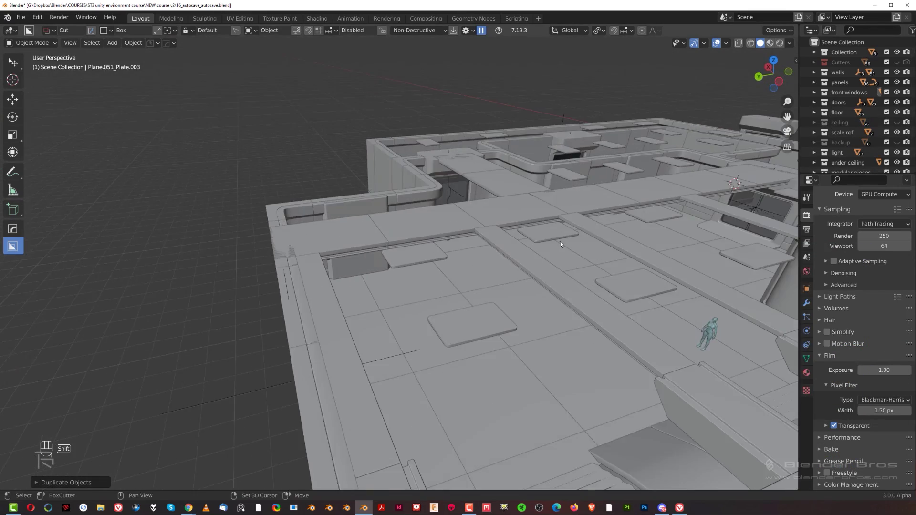
left_click_drag(527, 275, 444, 351)
left_click_drag(550, 333, 563, 317)
left_click_drag(595, 386, 557, 227)
Tour the hall interior at human scale near the figure, then return to an overhead view.
middle_click(612, 250)
left_click_drag(716, 262, 584, 235)
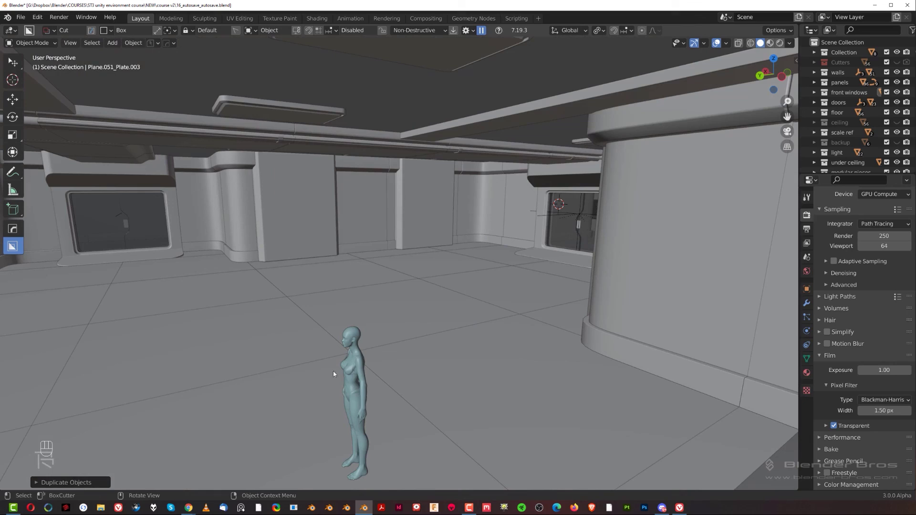
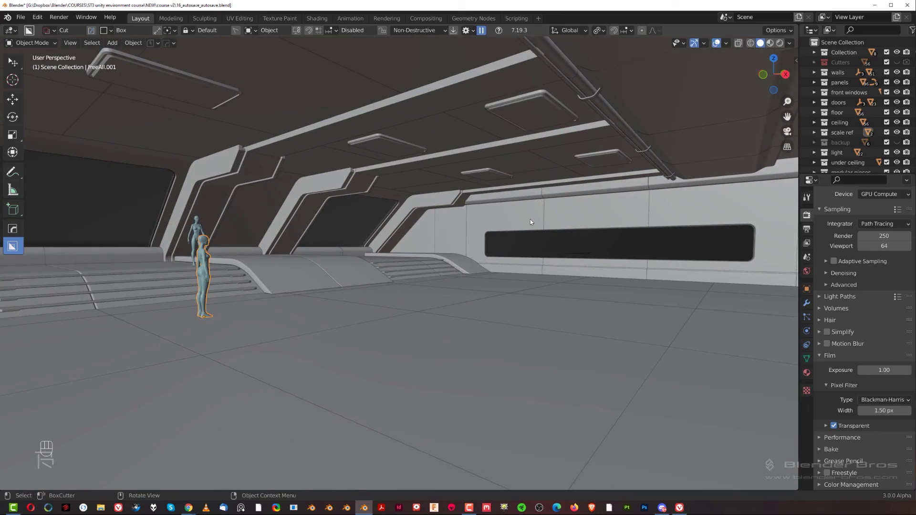
middle_click(546, 152)
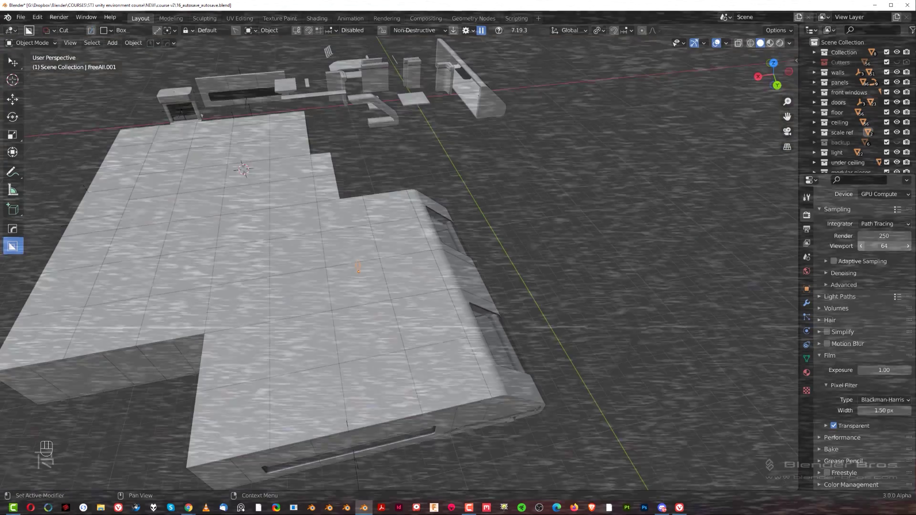